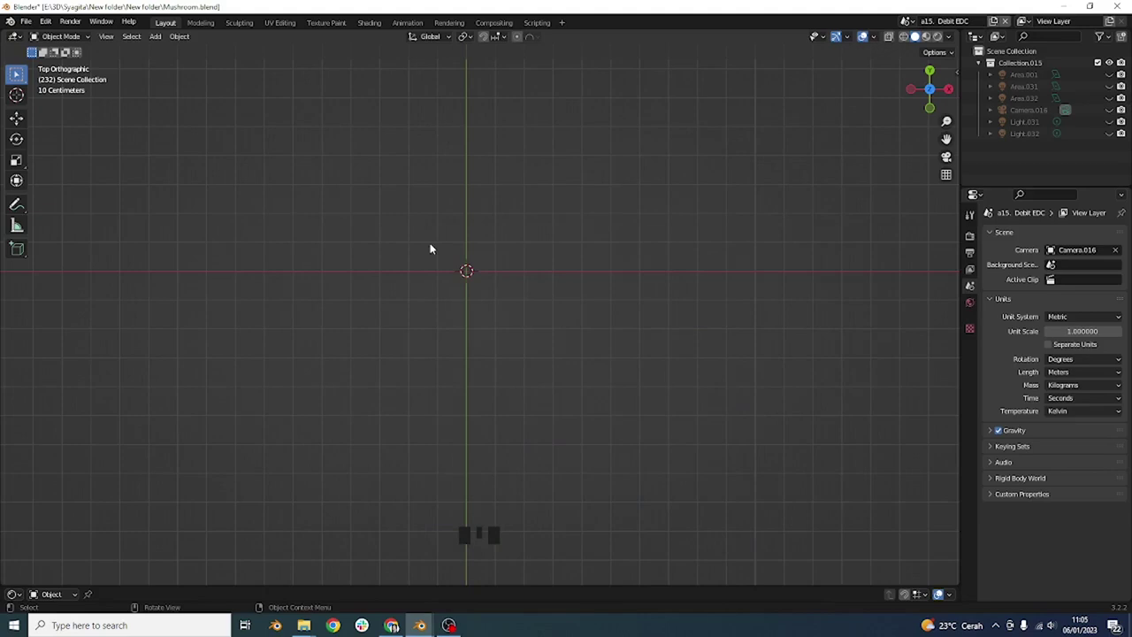
Add a Mesh Circle at the origin and start editing it into the thick disc base.
key(shift+a)
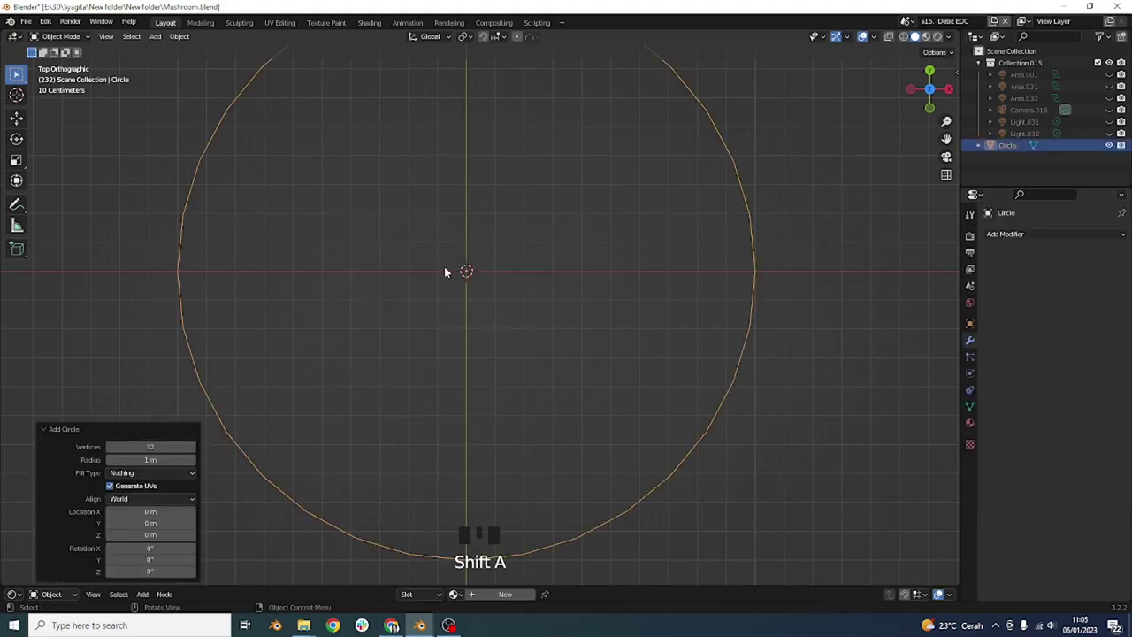
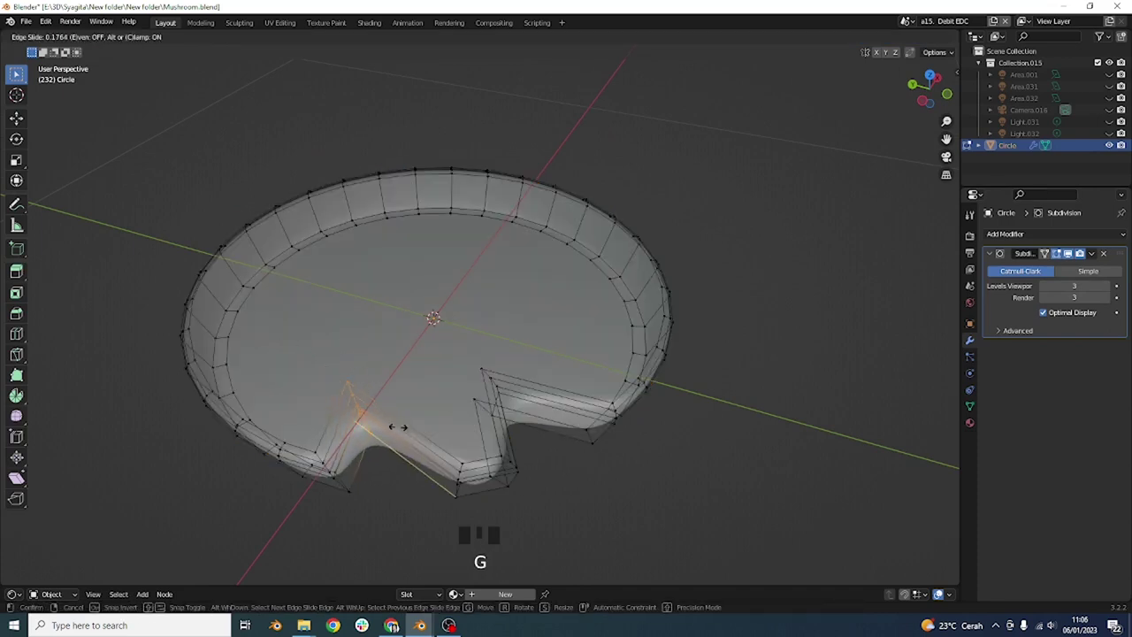
key(Tab)
drag(589, 470, 546, 461)
key(alt+z)
drag(534, 466, 620, 370)
Tighten the rim notch edge loops of the subdivided base, checked from front view.
key(KP_1)
click(710, 310)
drag(699, 384, 714, 390)
click(713, 390)
drag(669, 418, 657, 444)
scroll(down, 3)
key(KP_1)
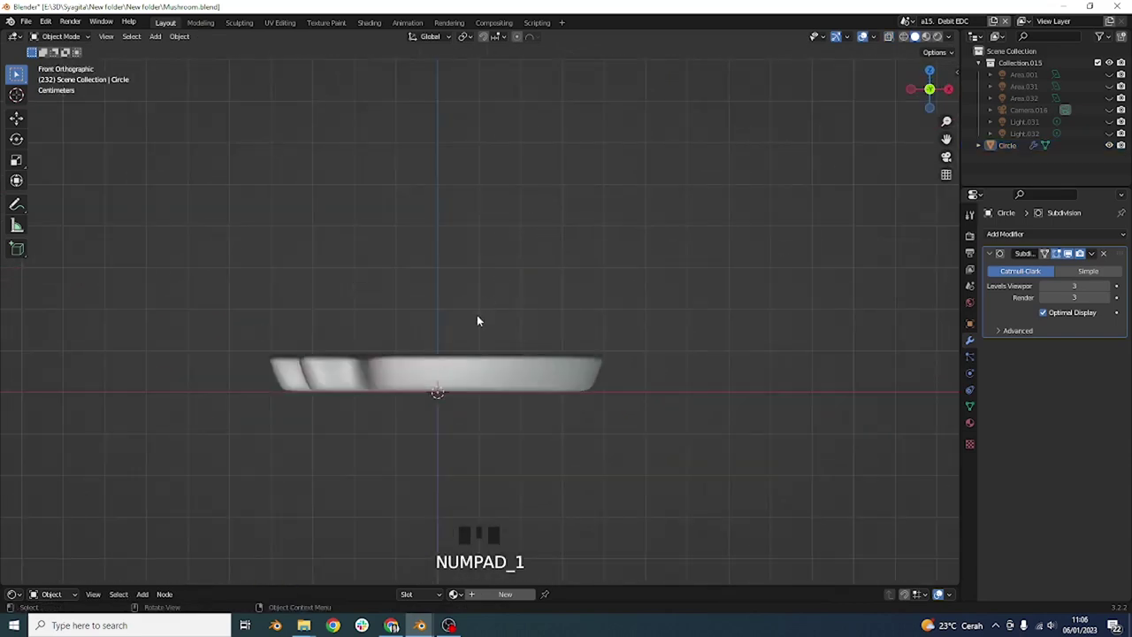
drag(555, 345, 548, 290)
Build Circle.001 into a tall curving stem with a raised, tilted top, smoothed by Subdivision level 2.
key(shift+a)
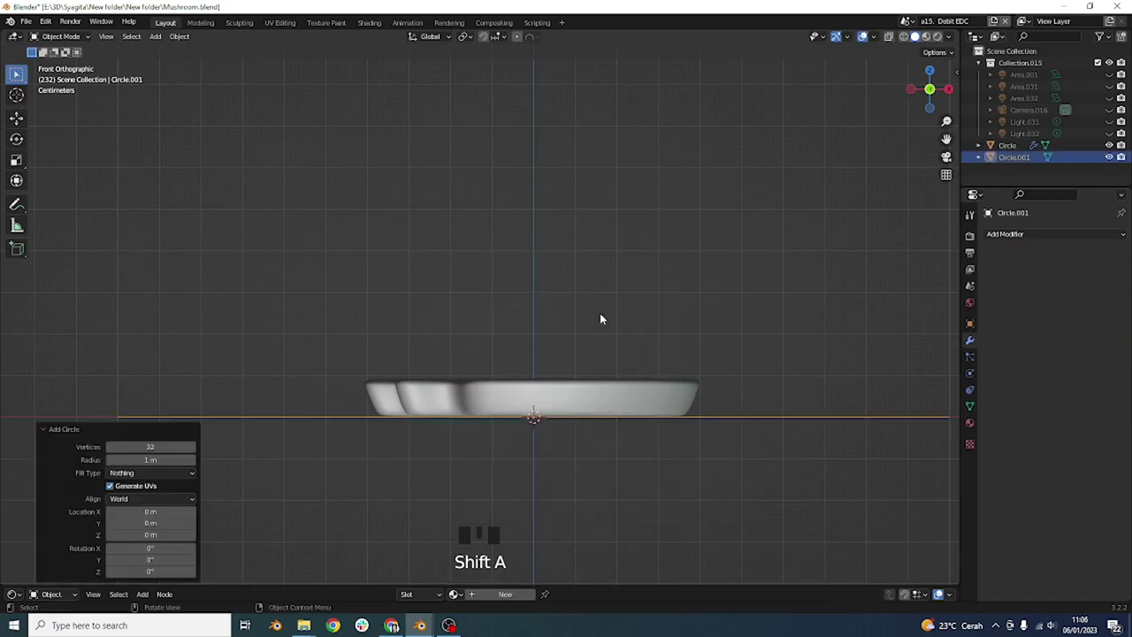
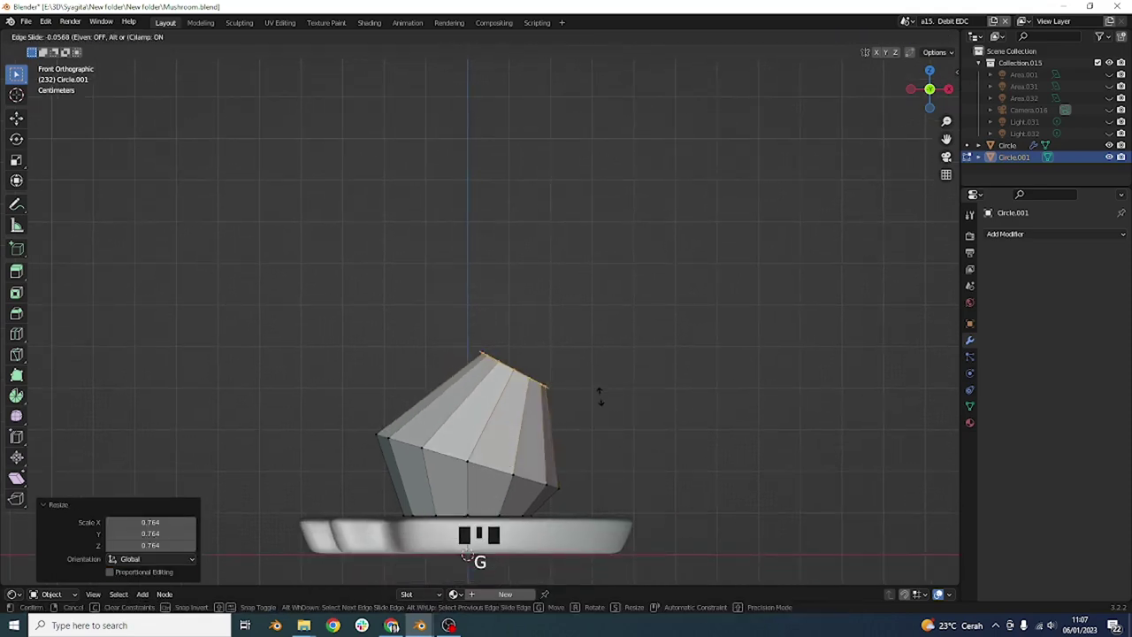
key(g)
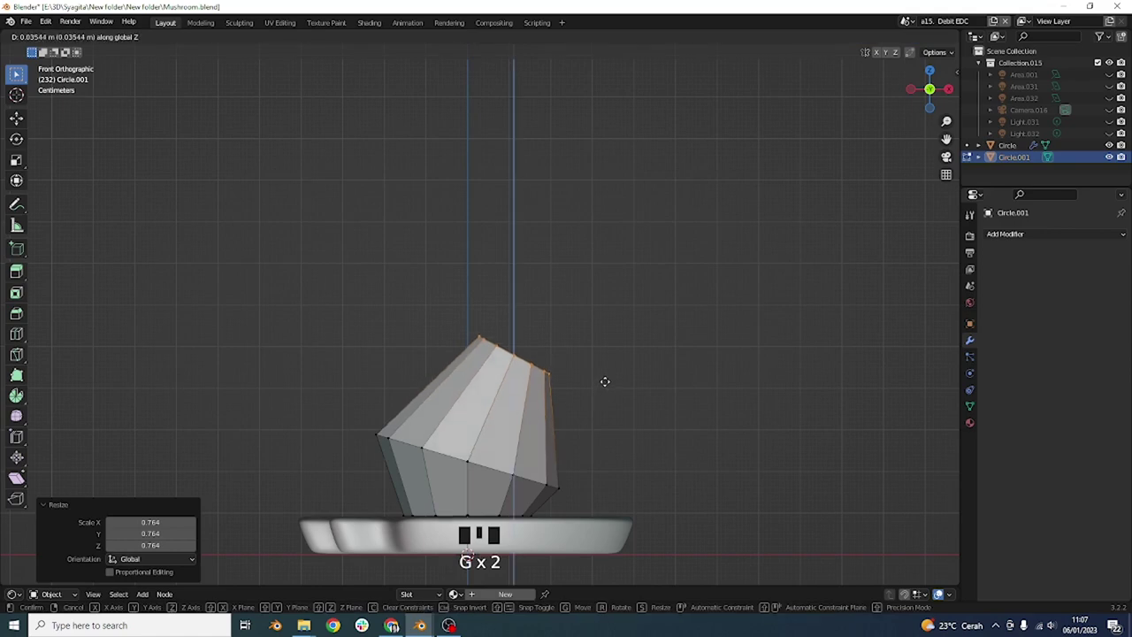
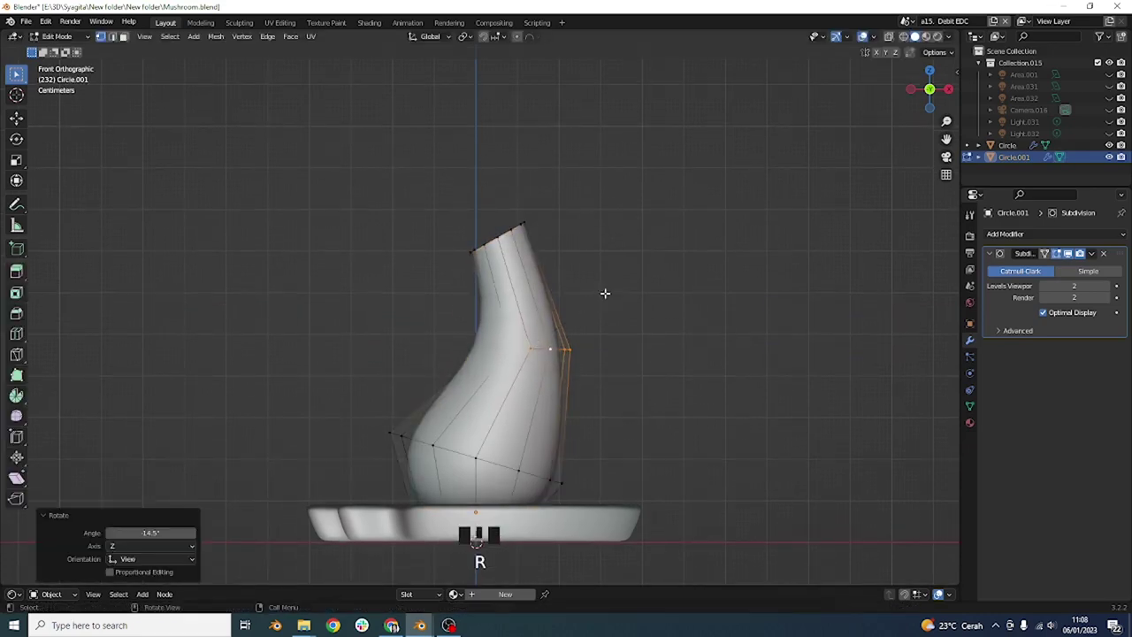
key(Tab)
key(shift+a)
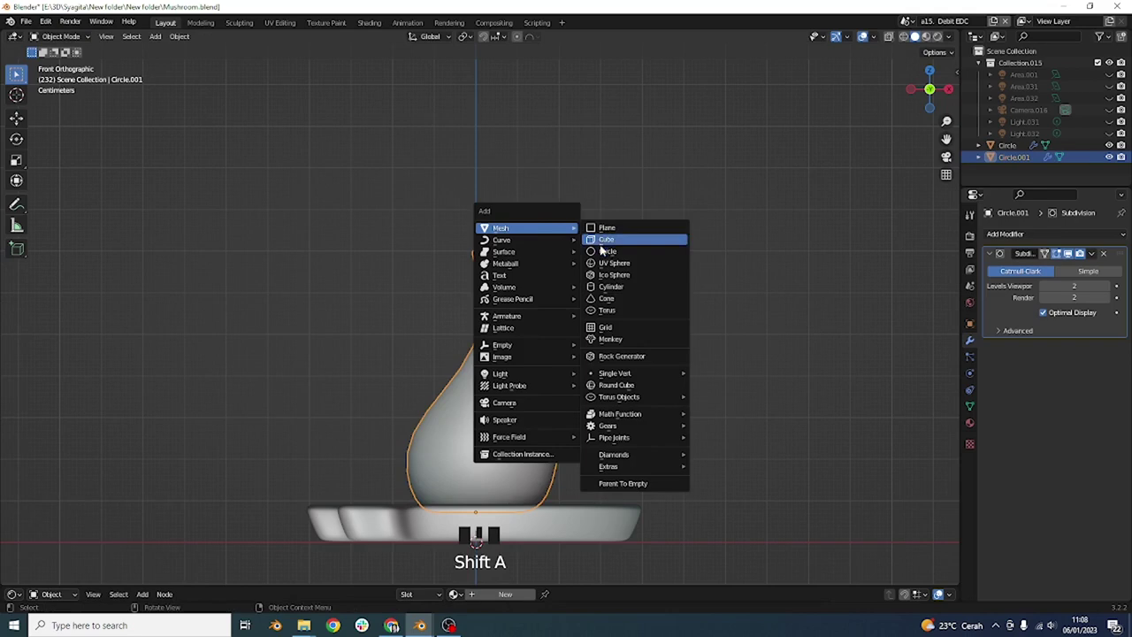
Add Circle.002 above the stem and extrude scaled rings into a flared, tapering cap with a filled top.
scroll(down, 3)
key(s)
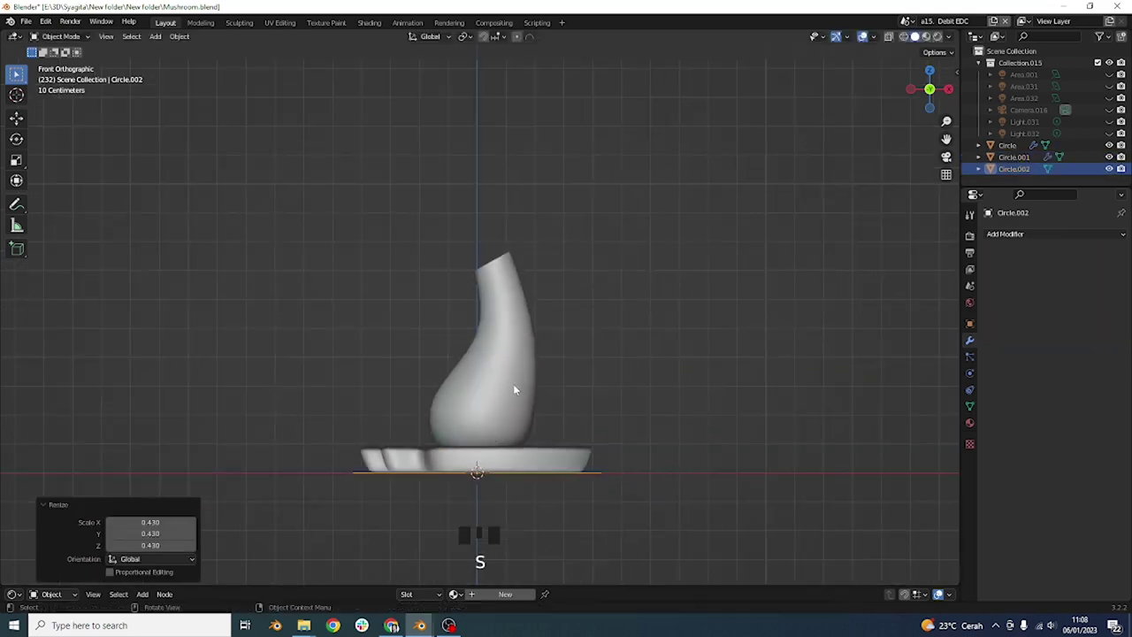
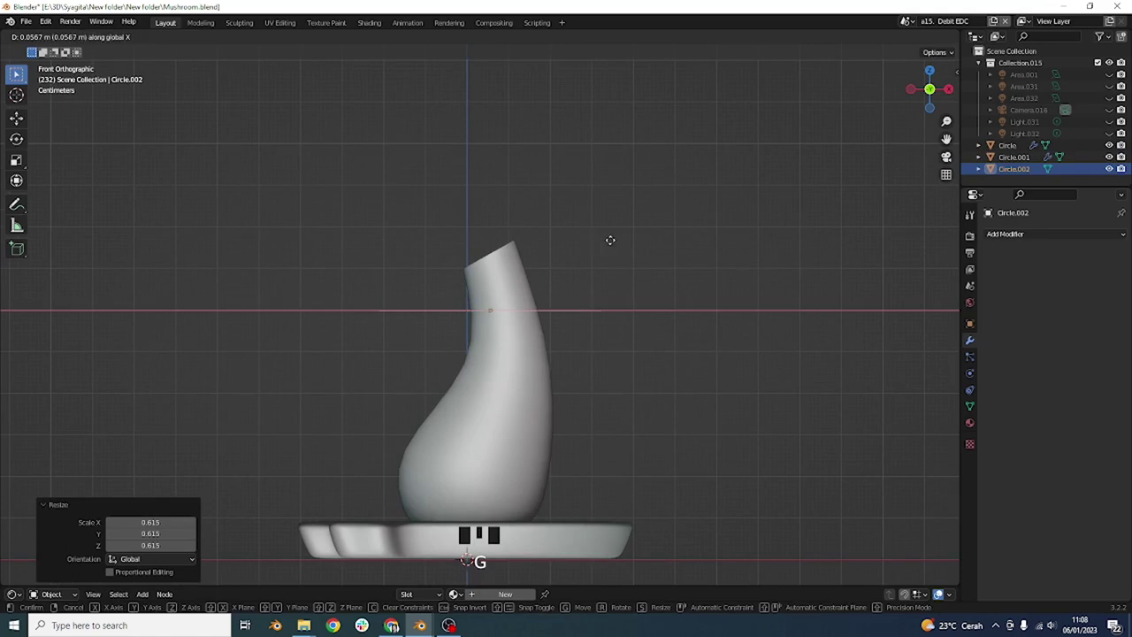
key(g)
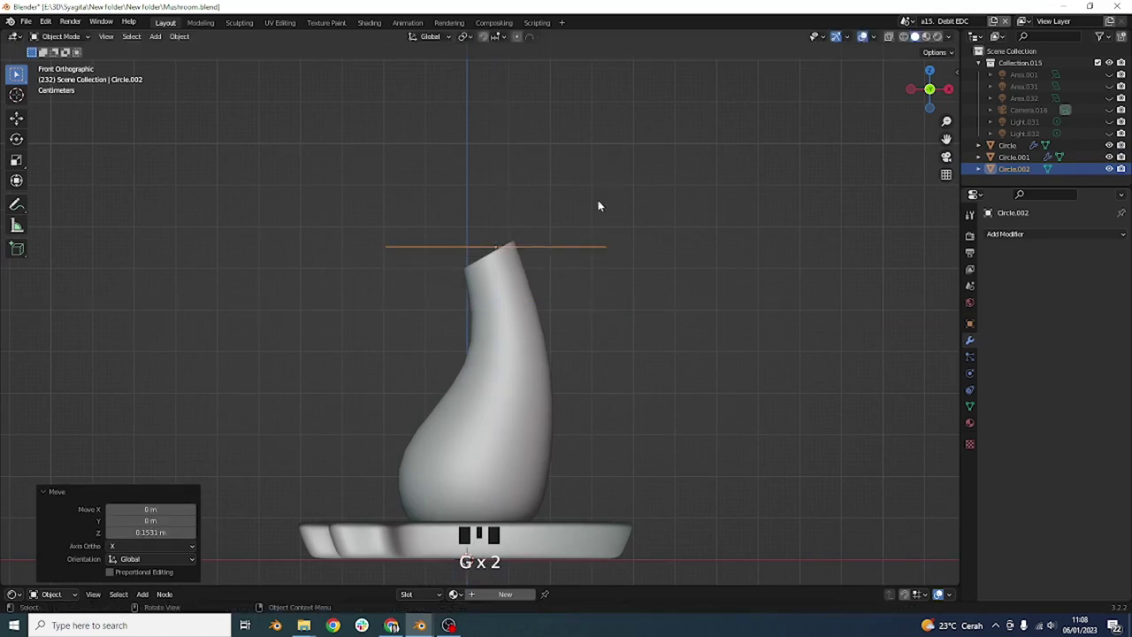
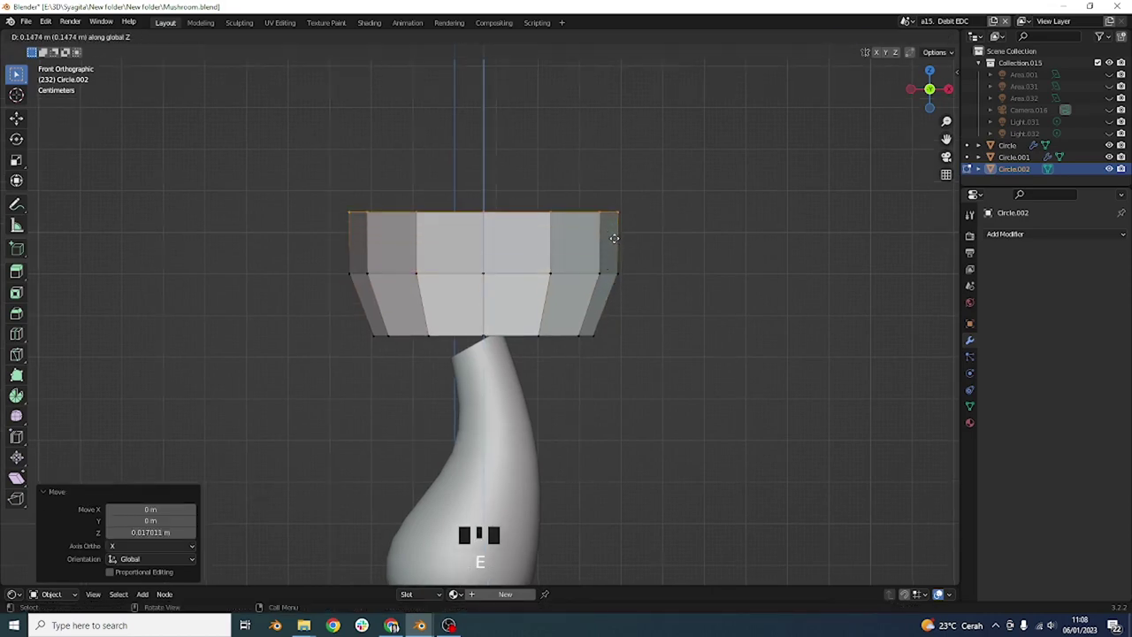
key(s)
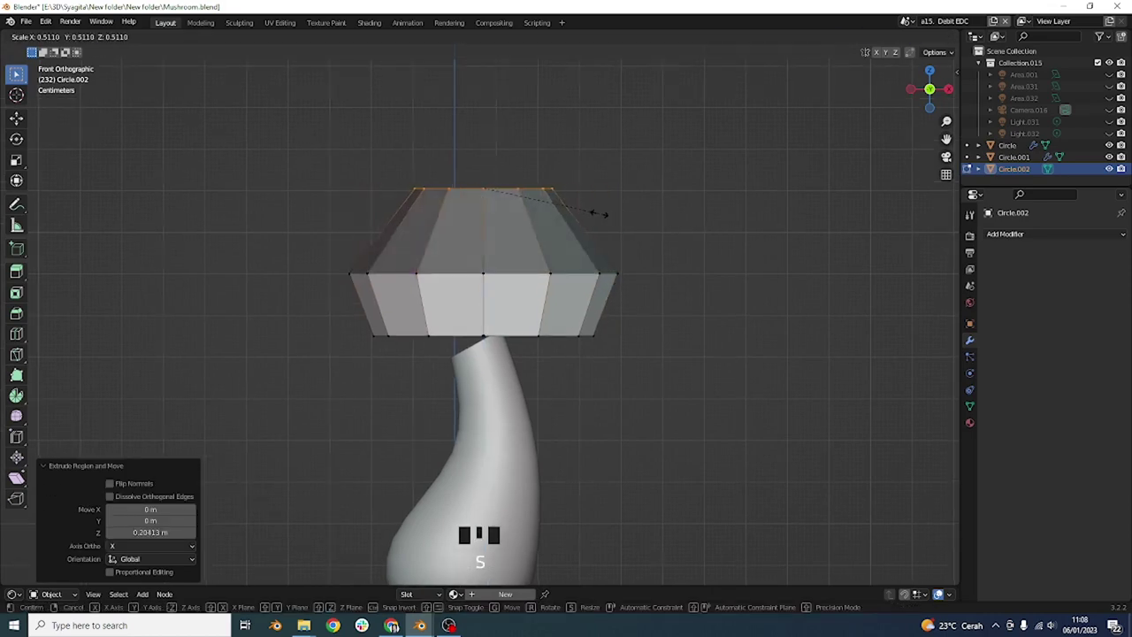
key(f)
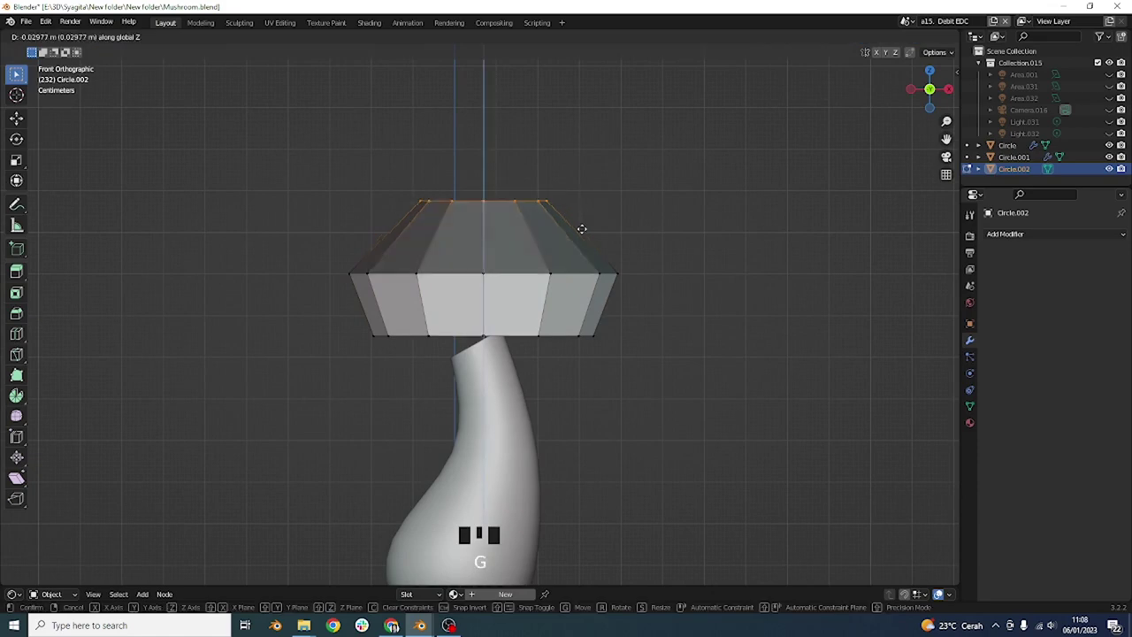
key(ctrl+b)
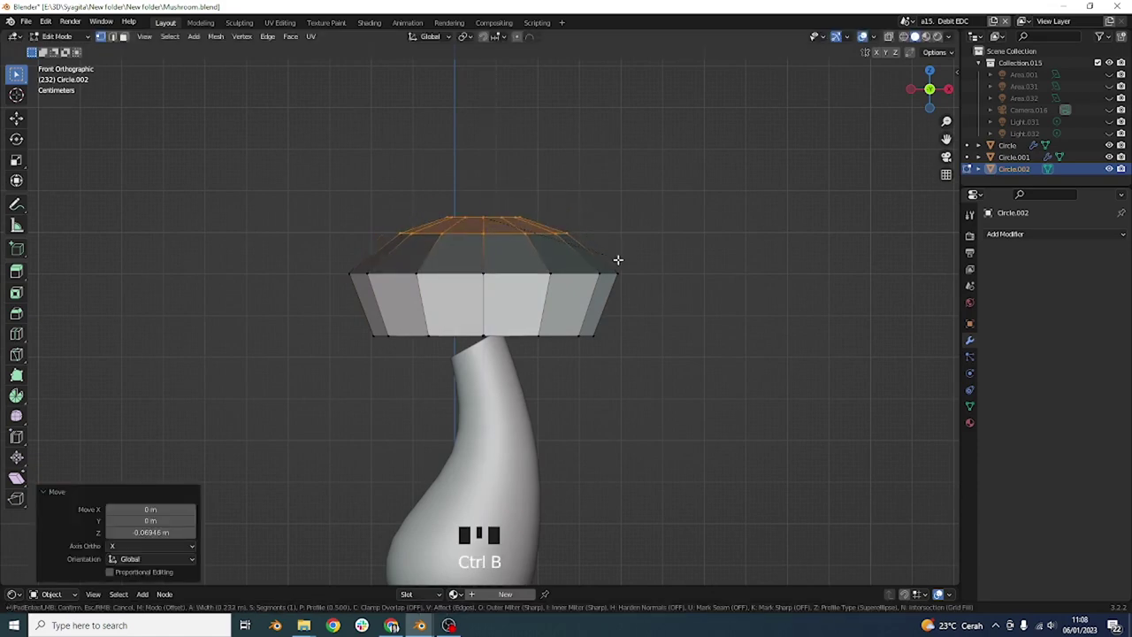
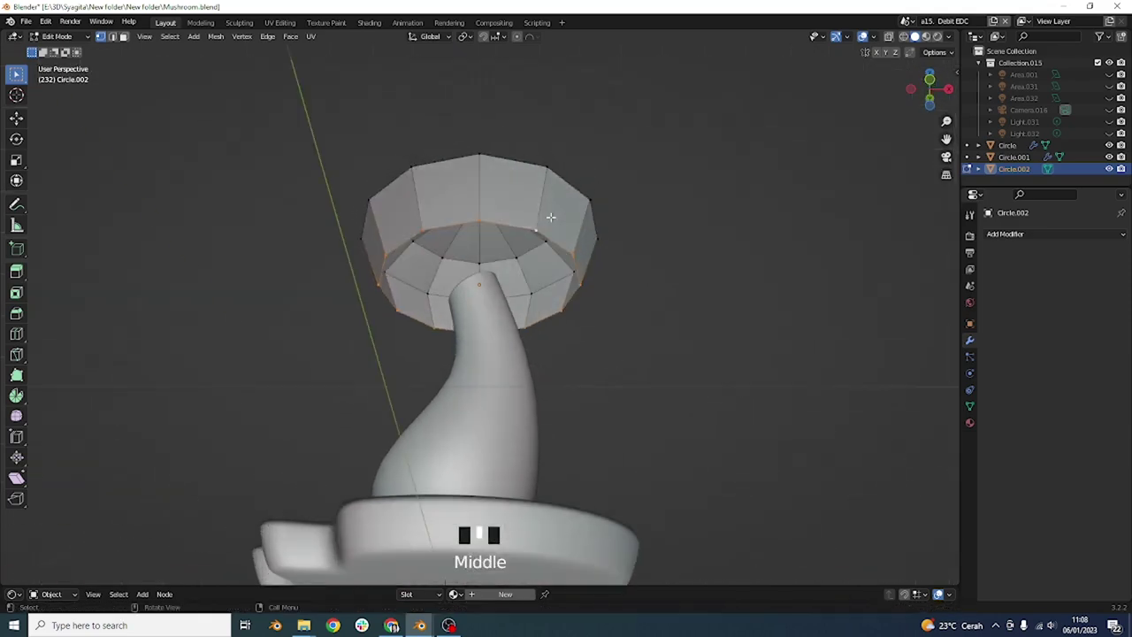
Bevel the cap's underside loop, inset around the stem, and smooth it into a dome with Subdivision level 3.
key(f)
key(ctrl+b)
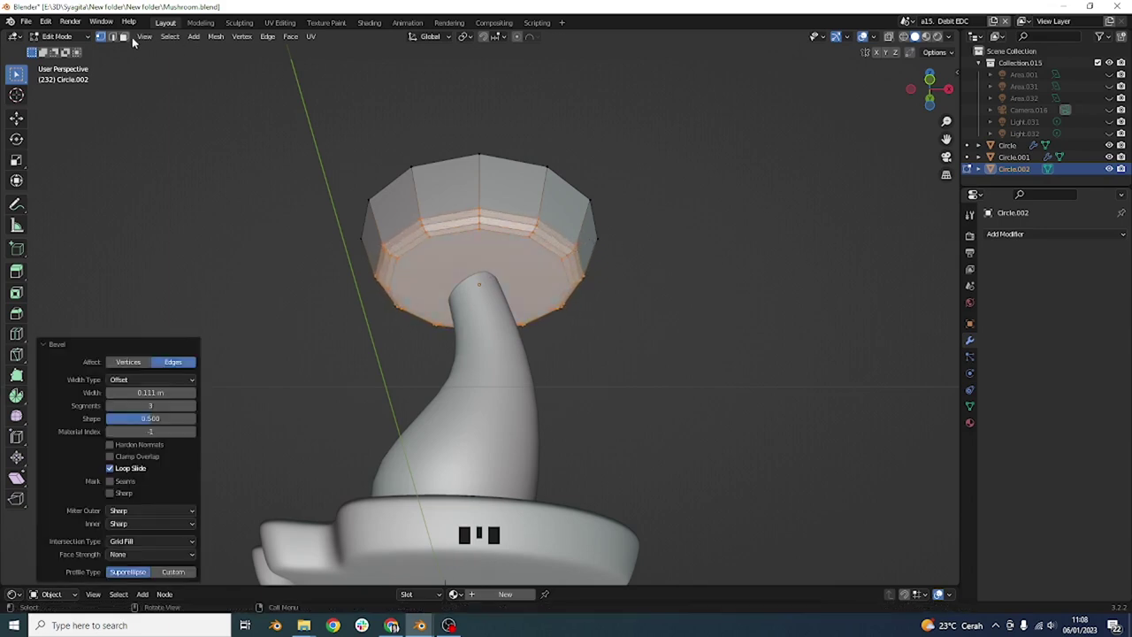
click(130, 39)
key(i)
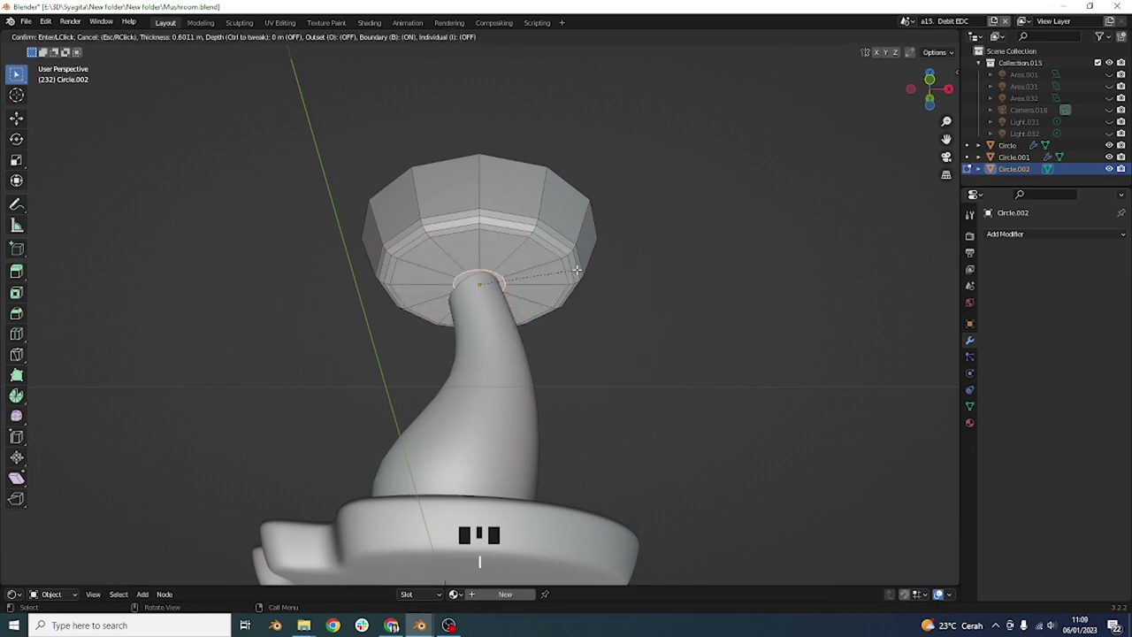
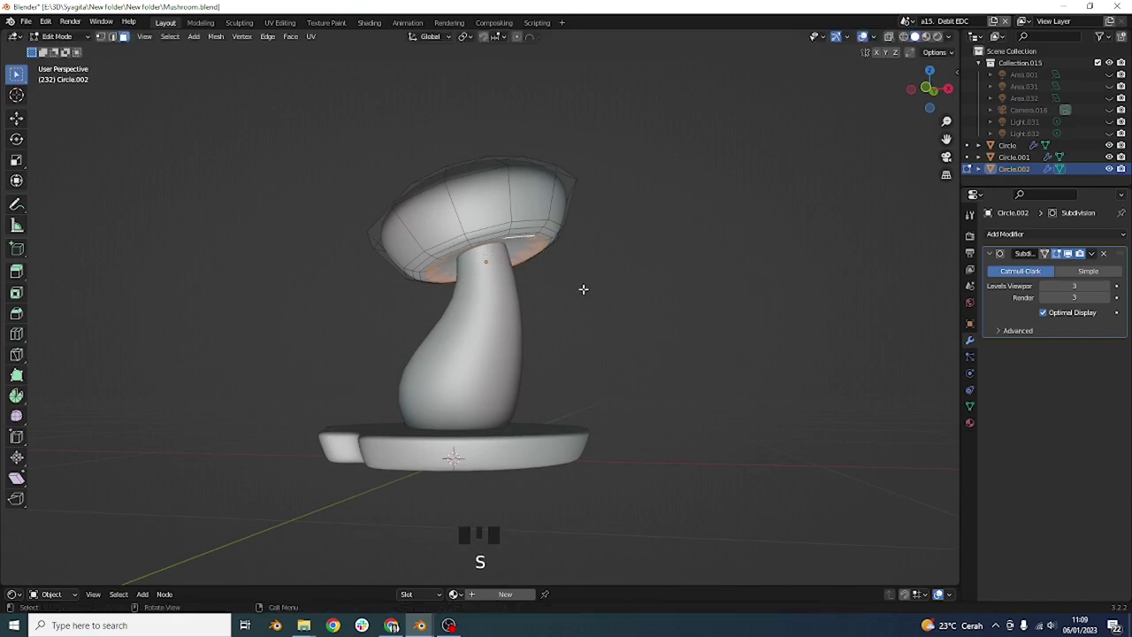
key(ctrl+z)
key(ctrl+z)
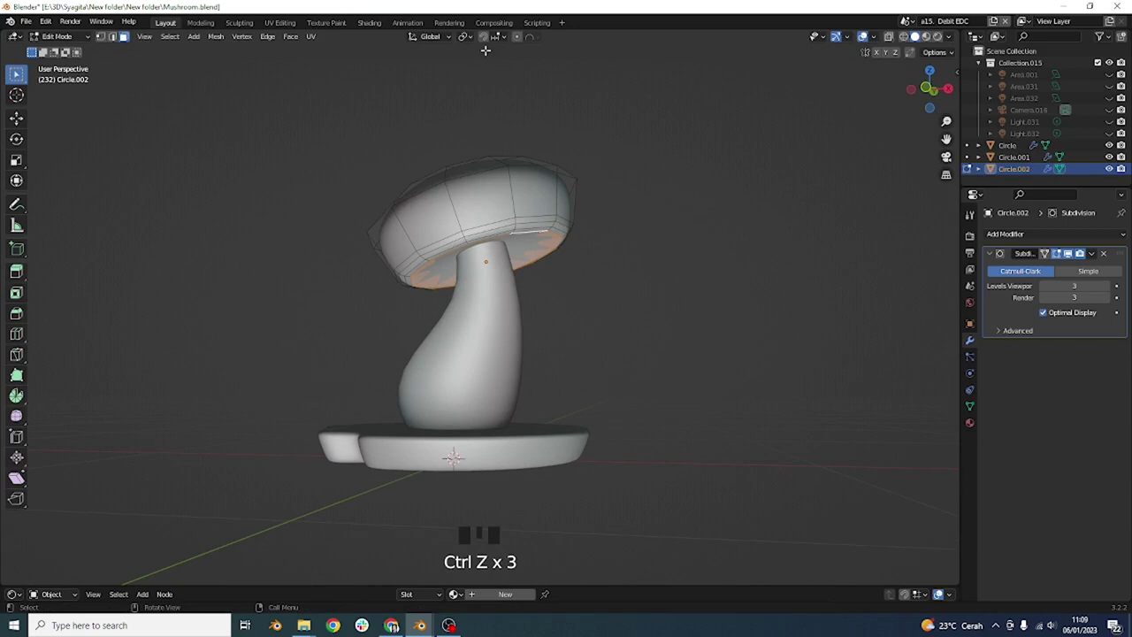
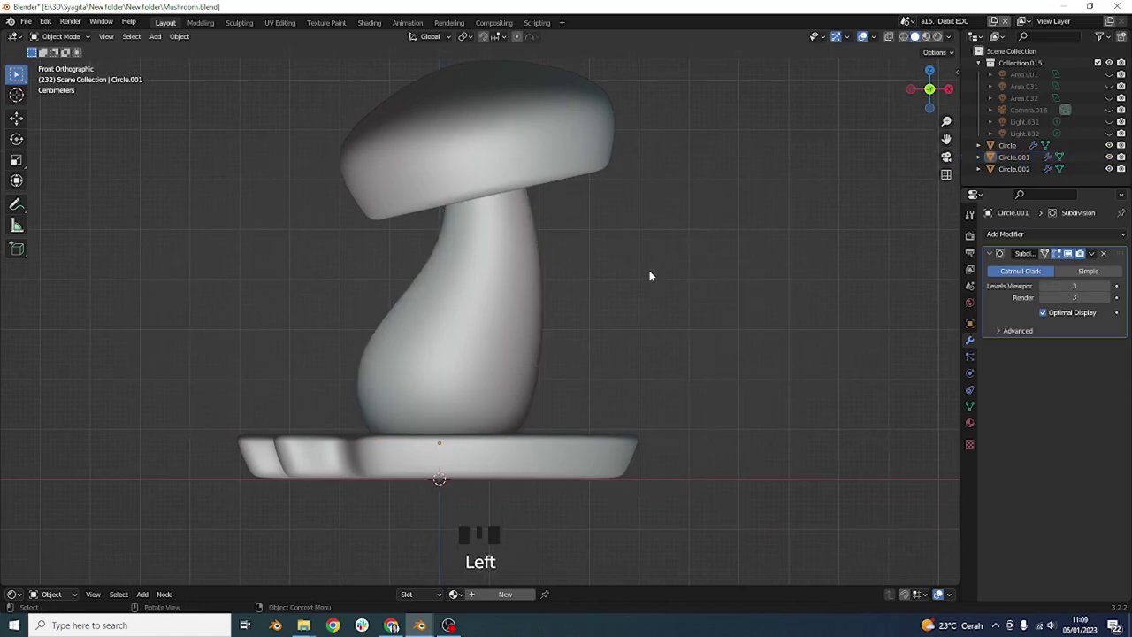
Add a Plane, shrink it to a tall rectangle and loop-cut it into a grid for the leaf.
key(shift+a)
key(s)
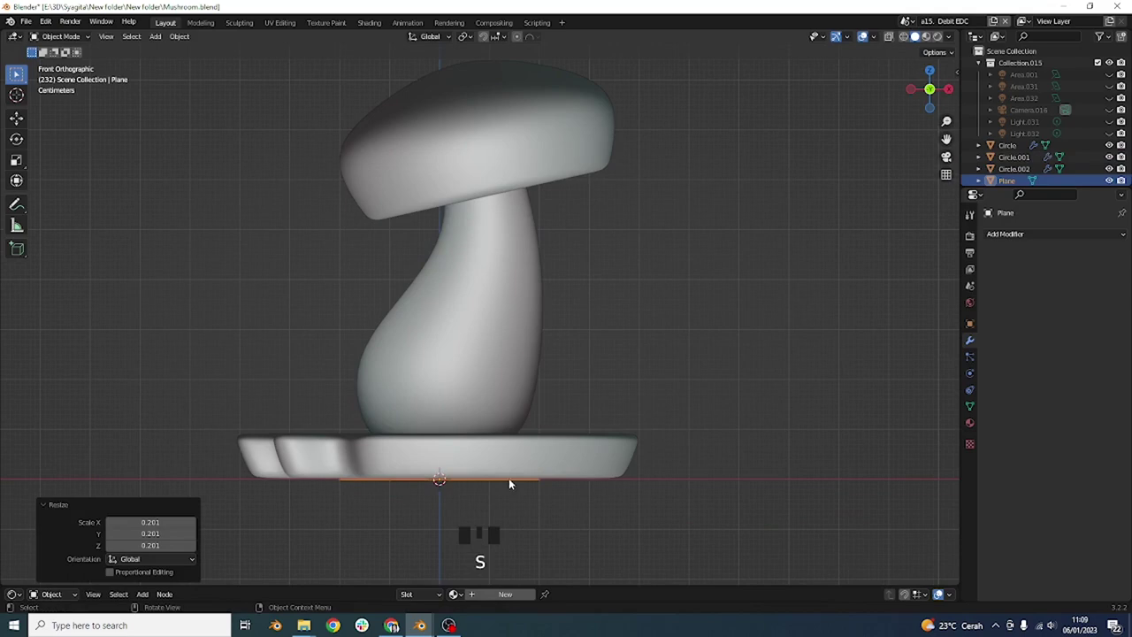
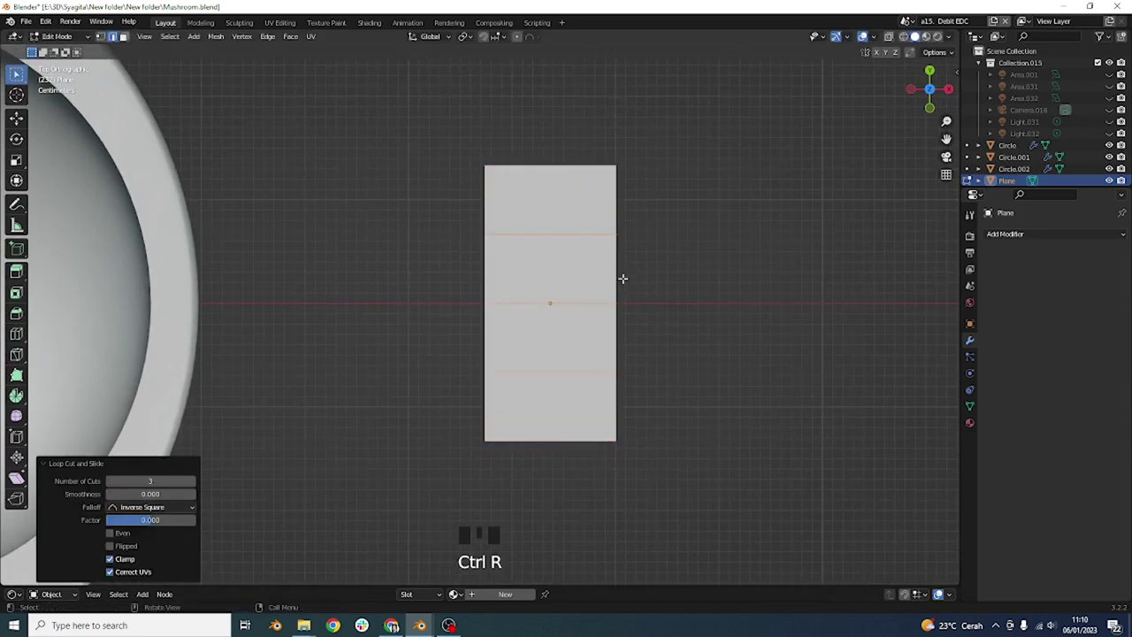
key(ctrl+r)
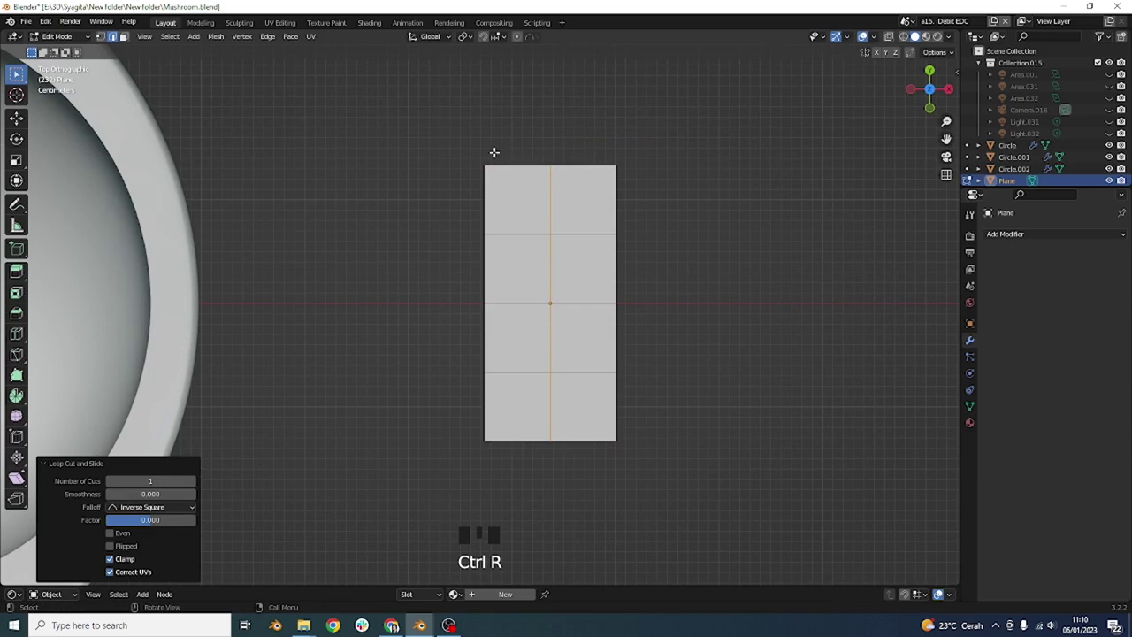
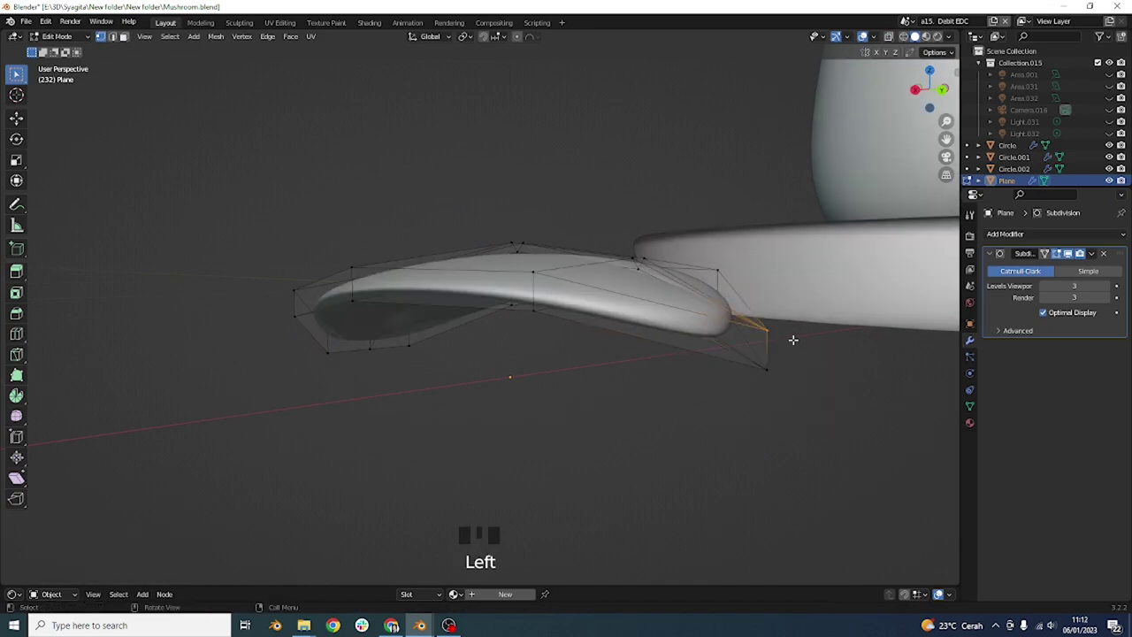
Move the leaf tip vertices along Z so the leaf stands upright against the stem's foot.
key(g)
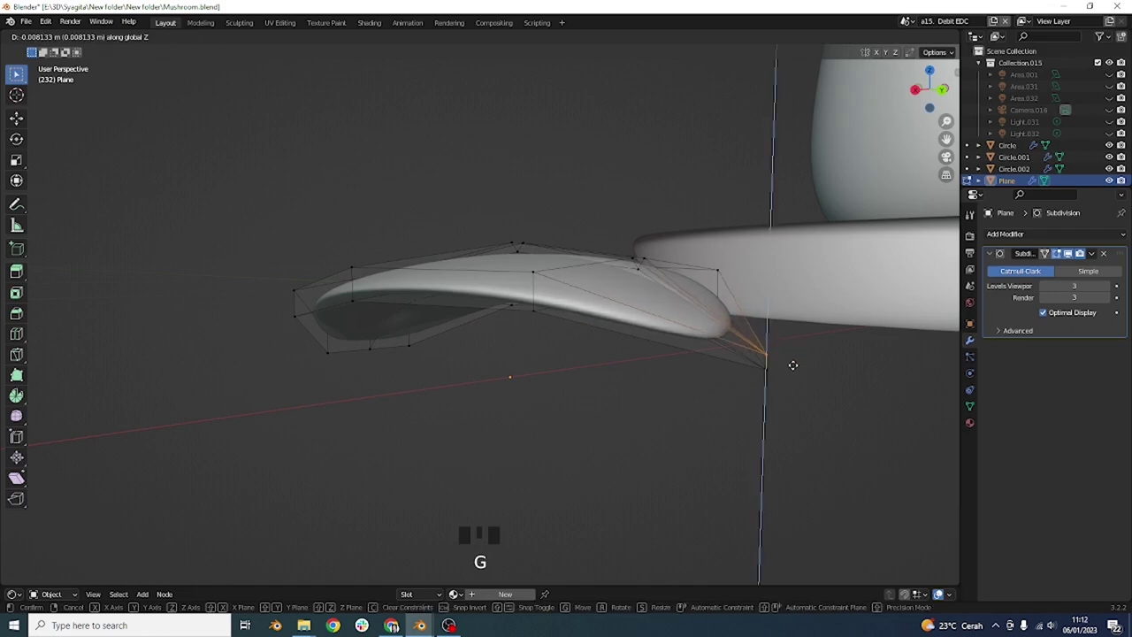
key(Tab)
scroll(down, 3)
drag(679, 336, 614, 333)
scroll(down, 3)
drag(438, 318, 582, 353)
scroll(up, 3)
key(Tab)
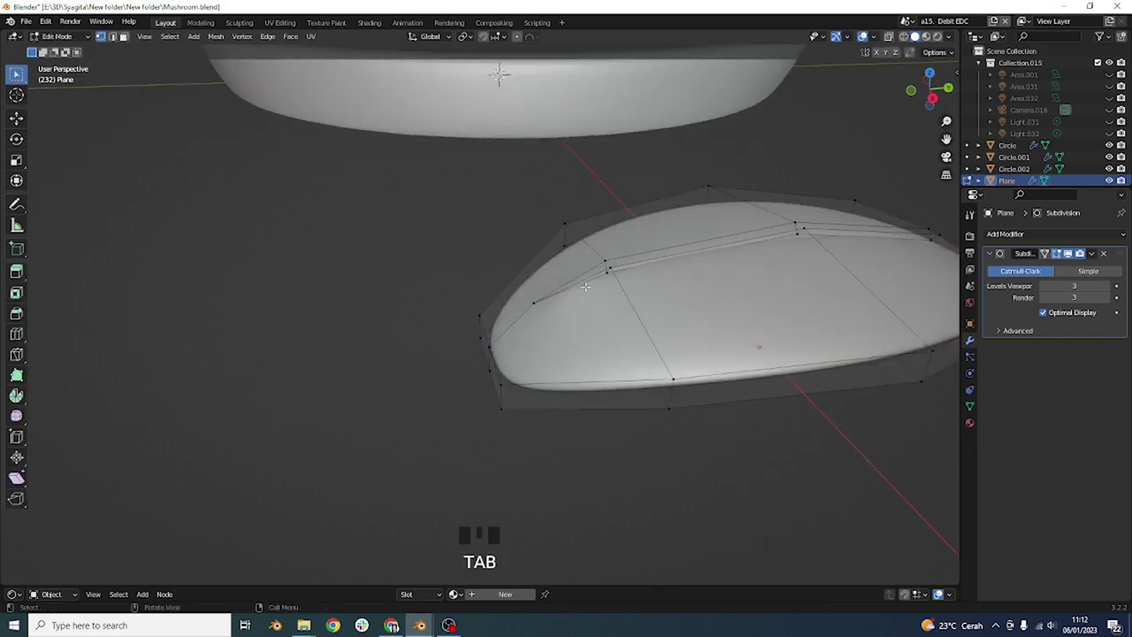
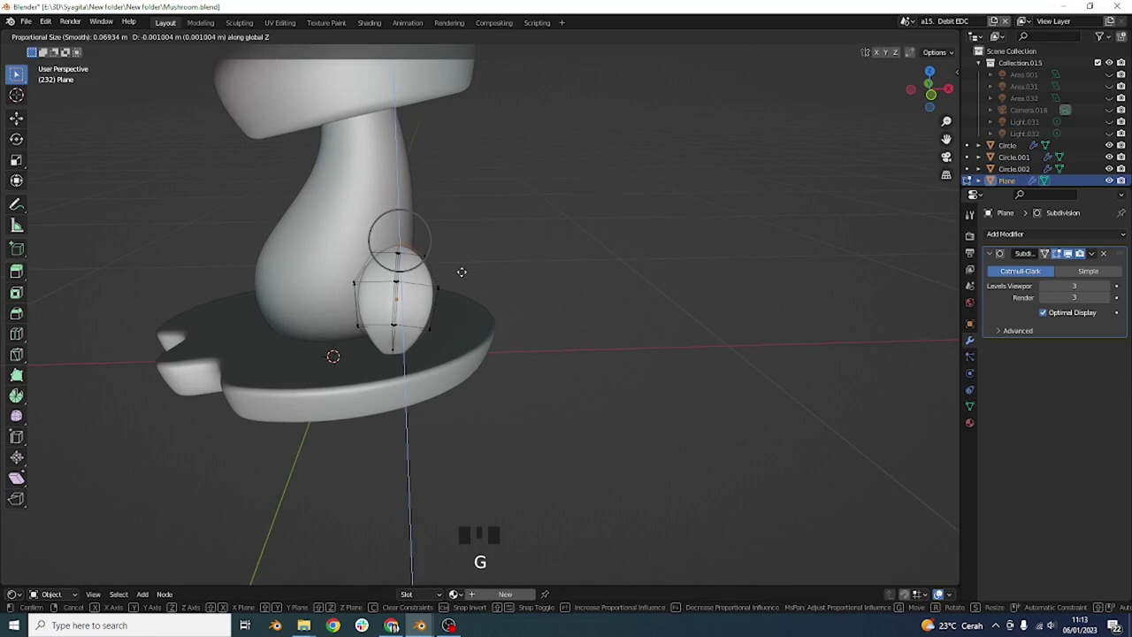
Sharpen the leaf tip to a point and tilt the whole leaf on X to lean against the stem.
key(g)
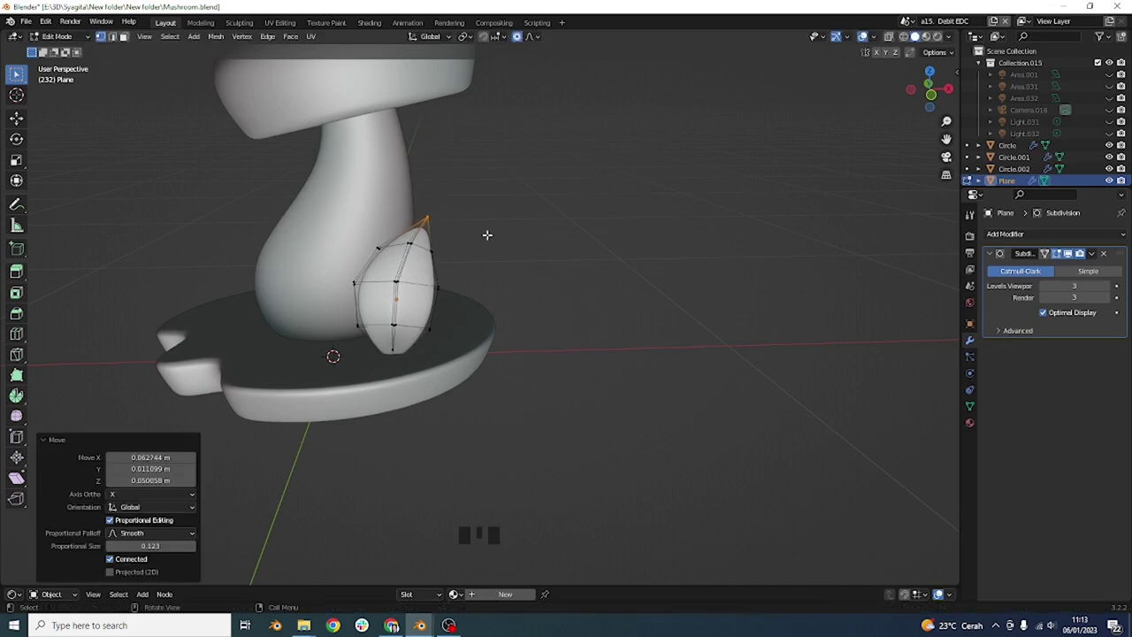
key(Tab)
drag(454, 308, 451, 309)
key(KP_1)
drag(430, 316, 450, 329)
key(KP_1)
drag(423, 322, 474, 320)
key(r)
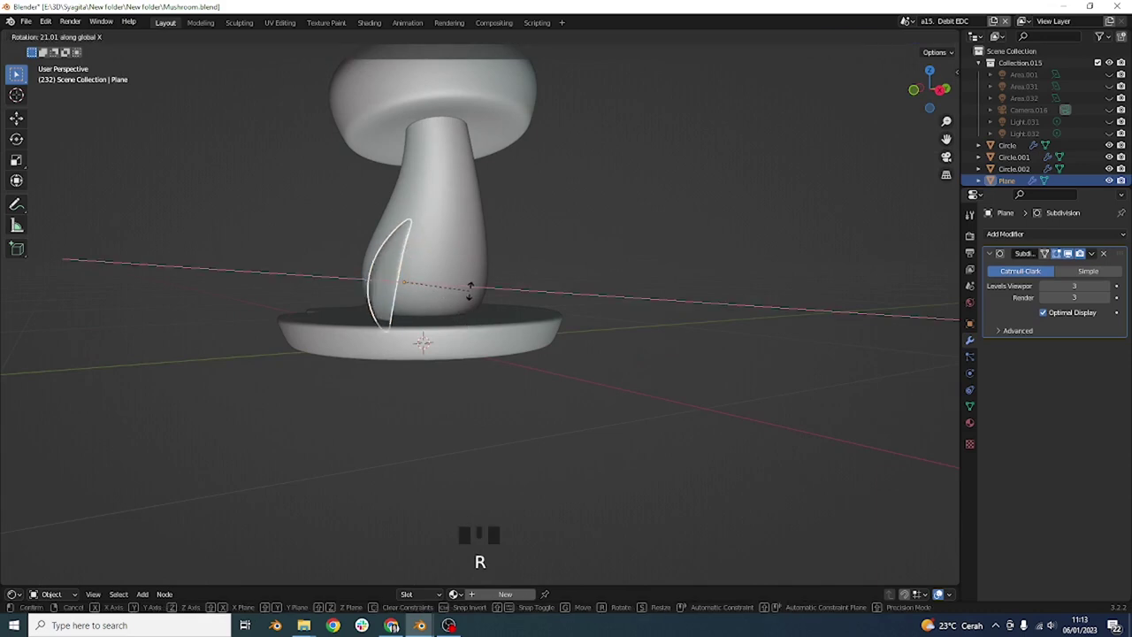
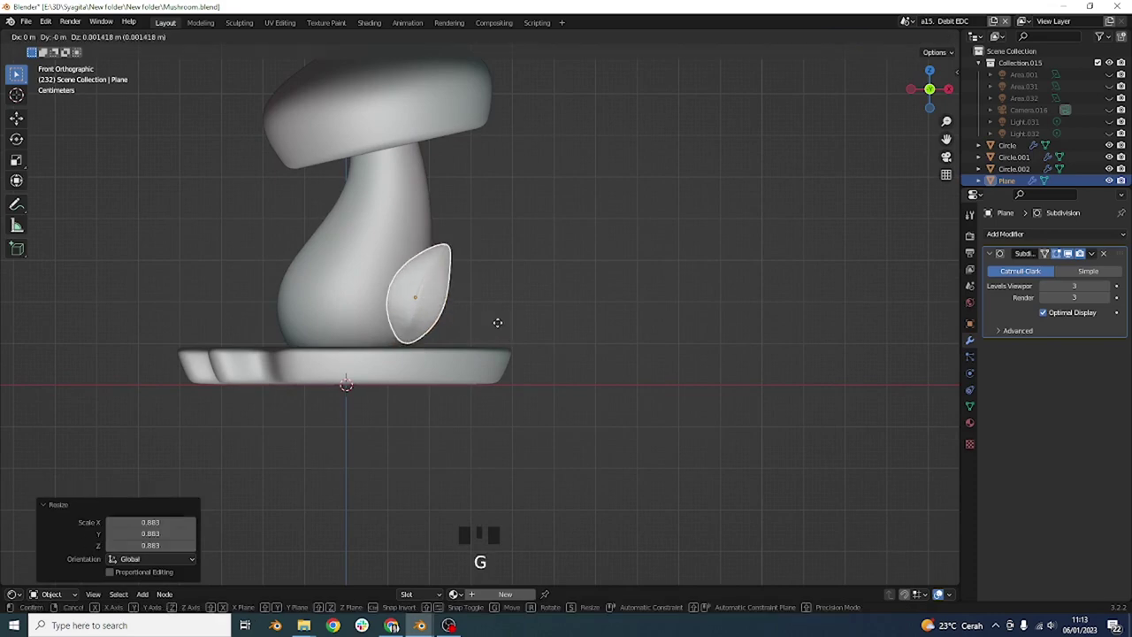
Duplicate the leaf, rotate the copy sideways beside the first and pull its tip outward.
scroll(up, 3)
drag(444, 338, 482, 295)
scroll(up, 3)
key(shift+d)
key(s)
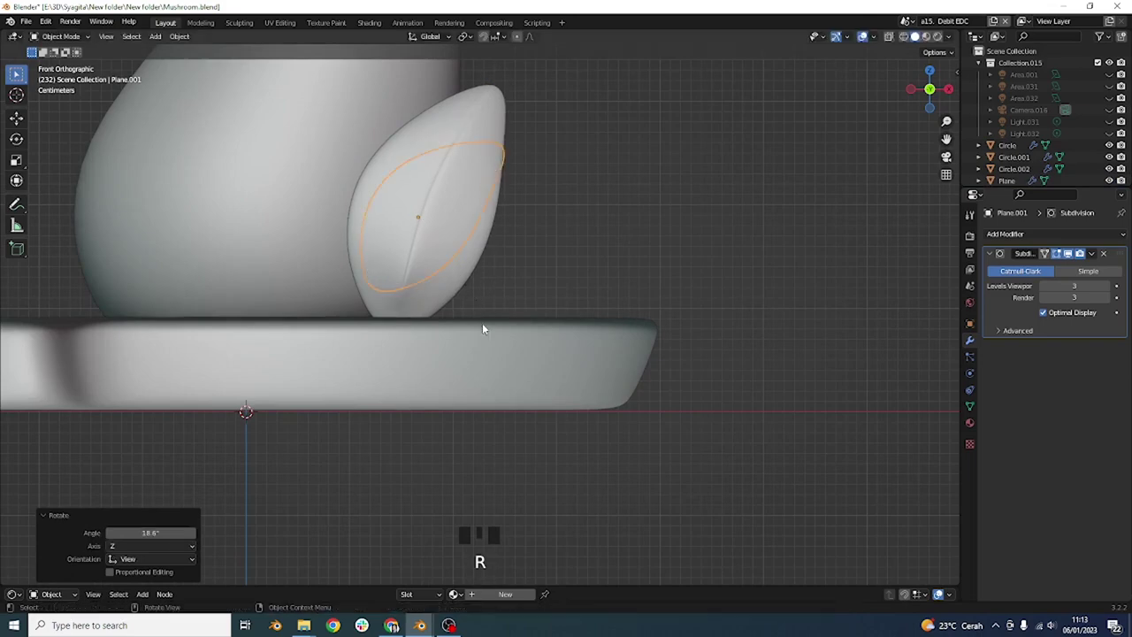
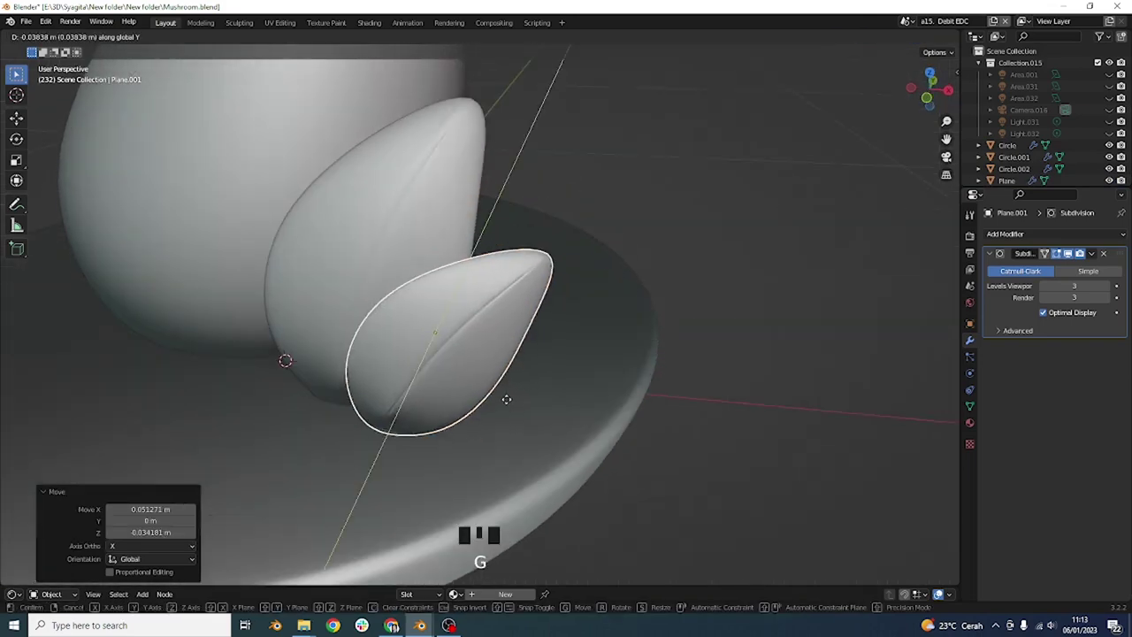
key(KP_1)
middle_click(529, 349)
scroll(up, 3)
key(Tab)
key(g)
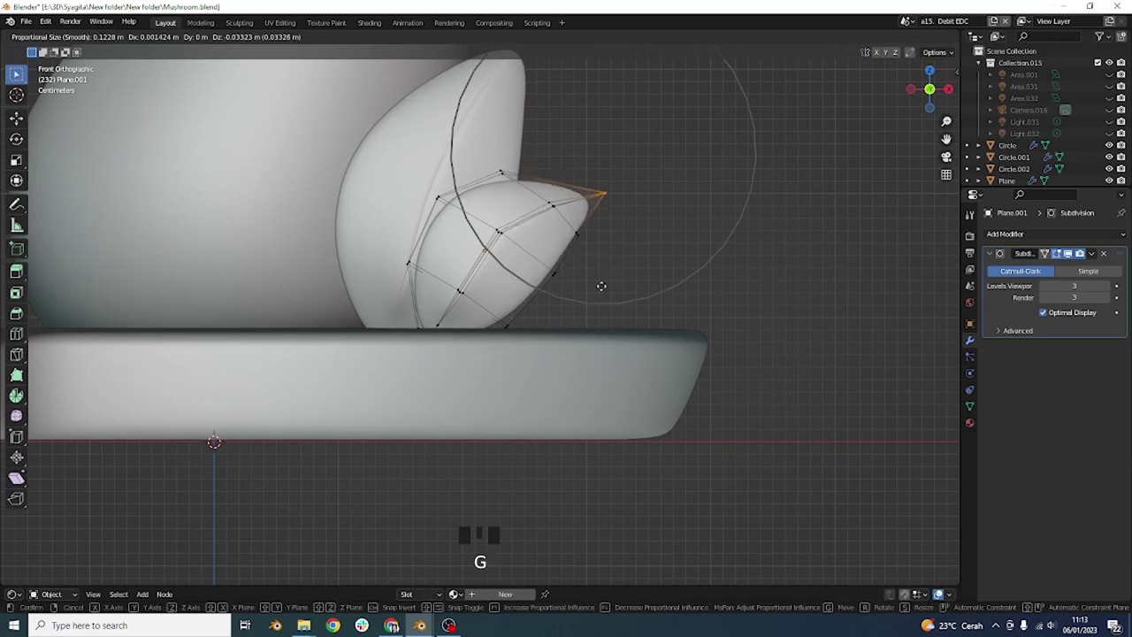
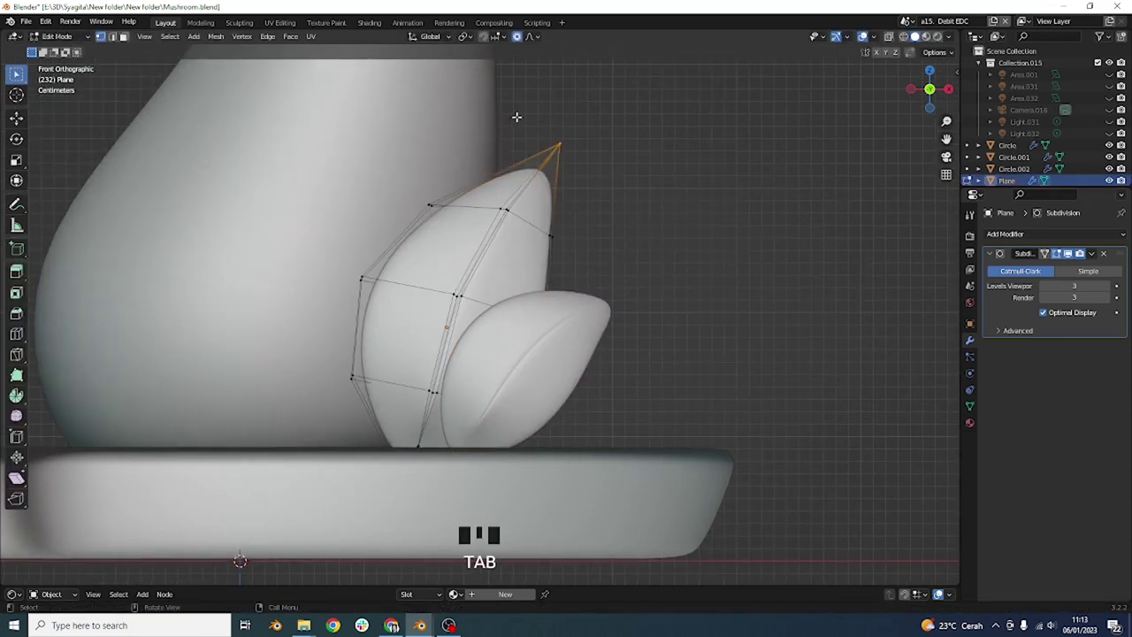
Stretch the first leaf's tip upward, then duplicate a third leaf rotated outward for shaping.
key(g)
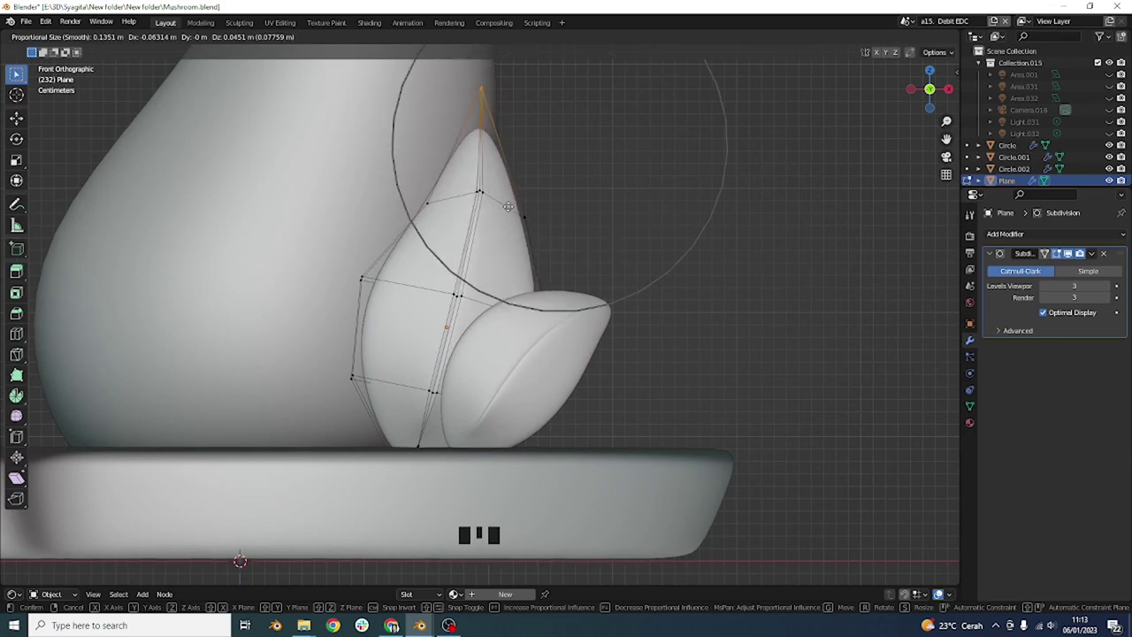
key(Tab)
drag(576, 312, 584, 328)
click(584, 328)
key(shift+d)
key(r)
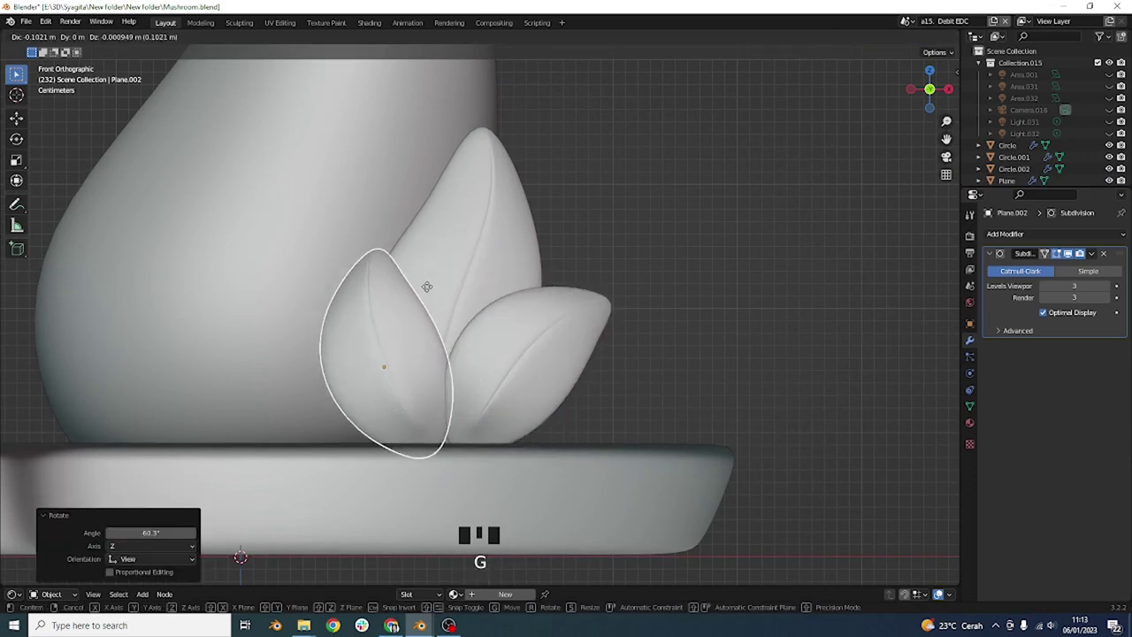
key(Tab)
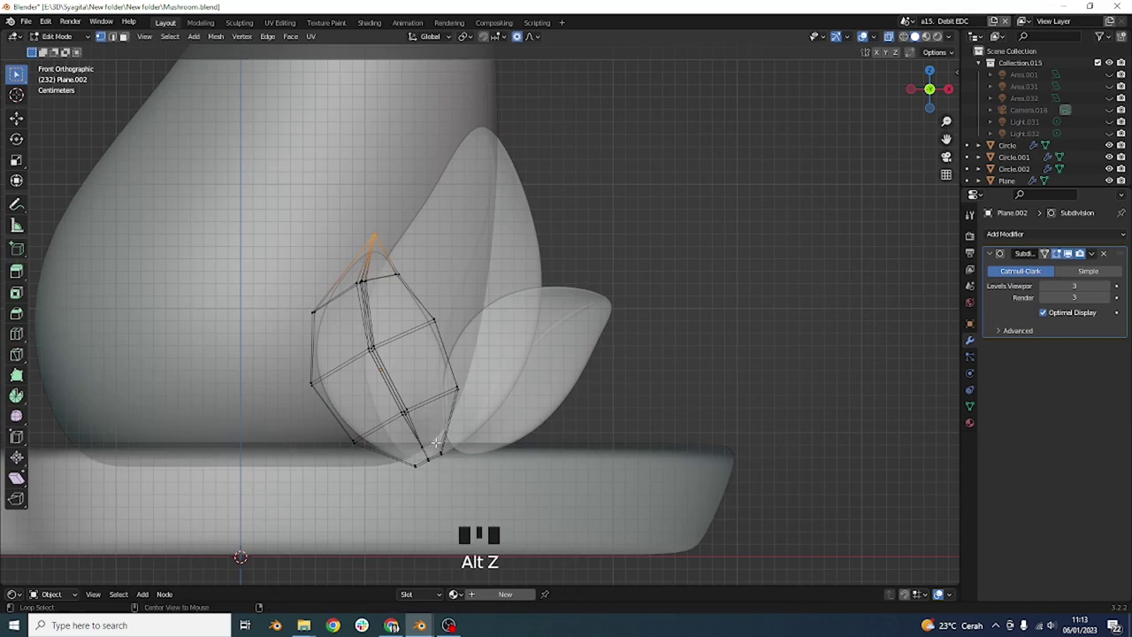
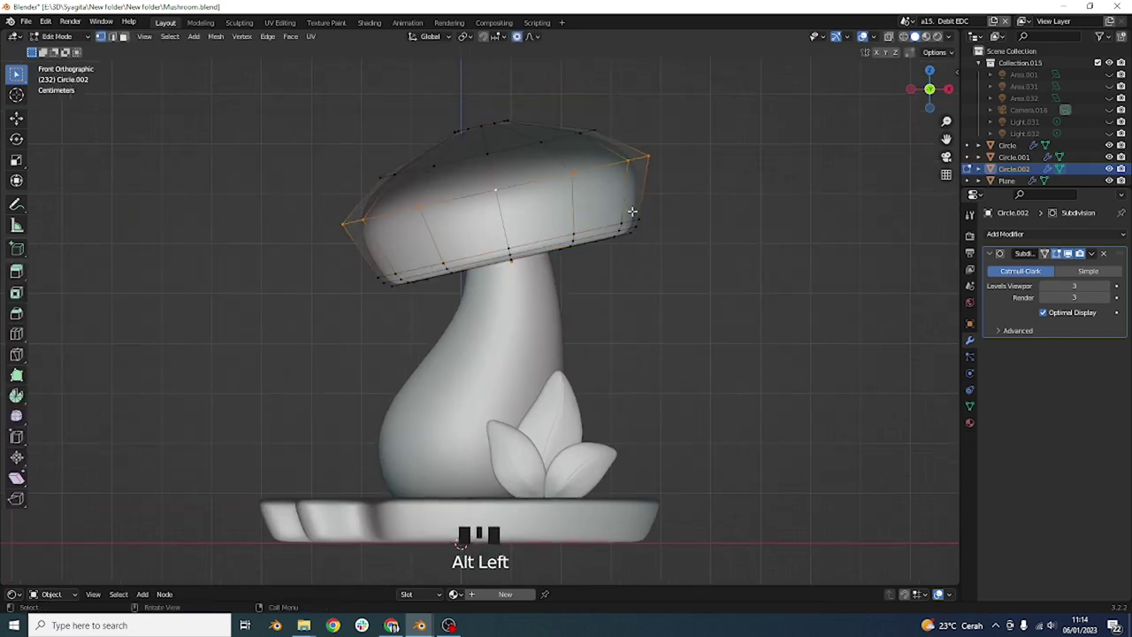
Edge-slide the cap's rim loop toward the edge for a tighter, crisper rim.
key(g)
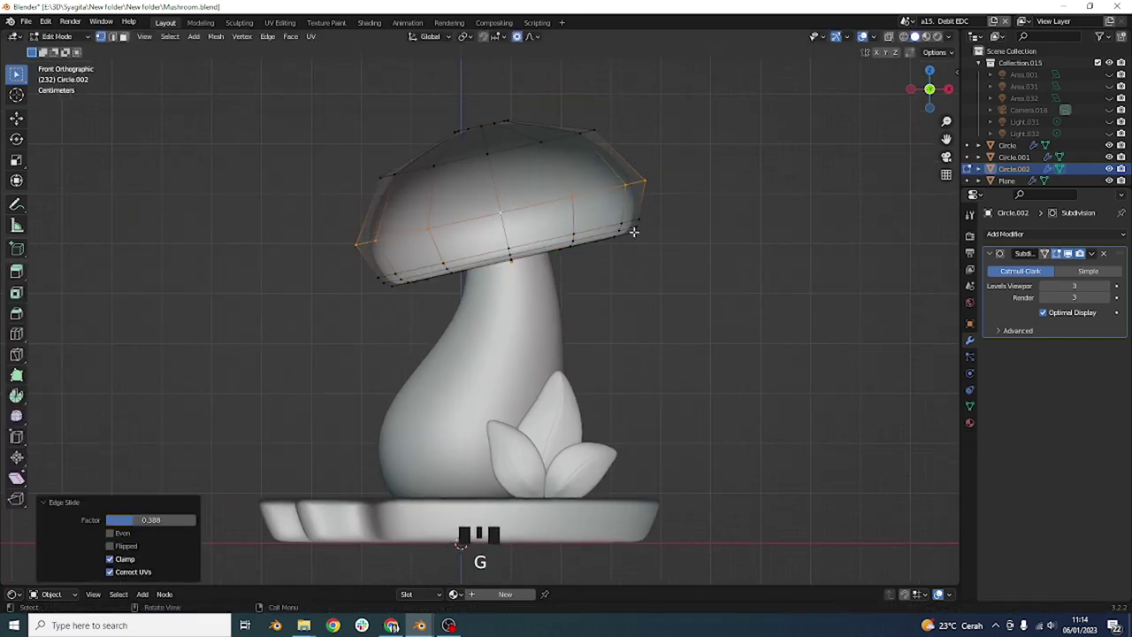
key(Tab)
drag(634, 249, 480, 302)
click(480, 302)
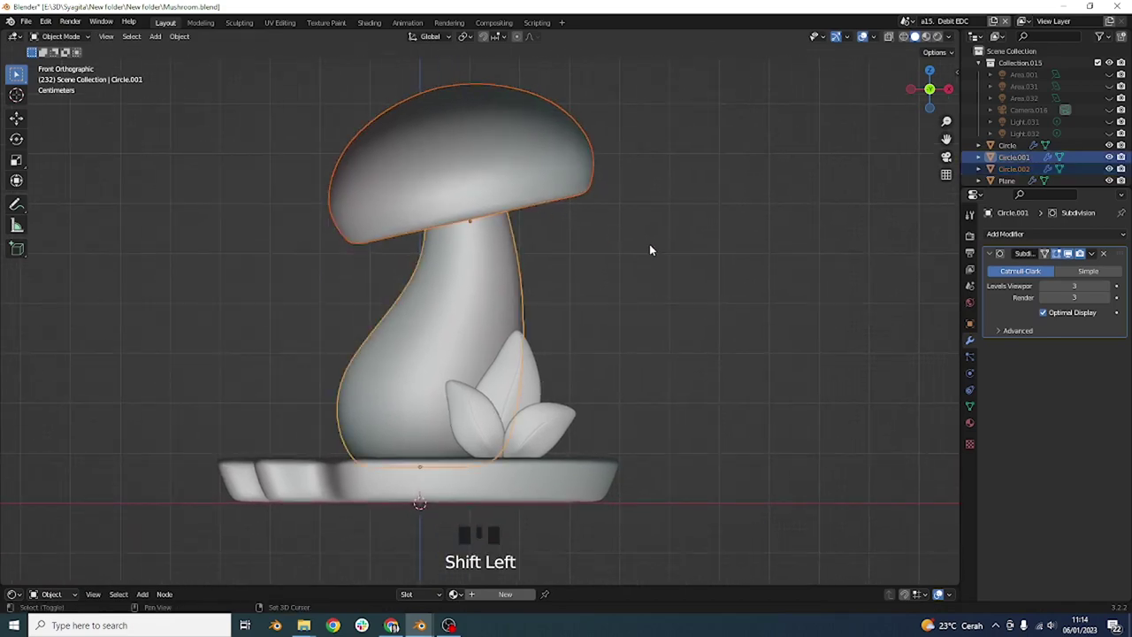
Duplicate the cap and stem into a smaller, tilted mushroom standing beside the big one.
key(shift+d)
key(s)
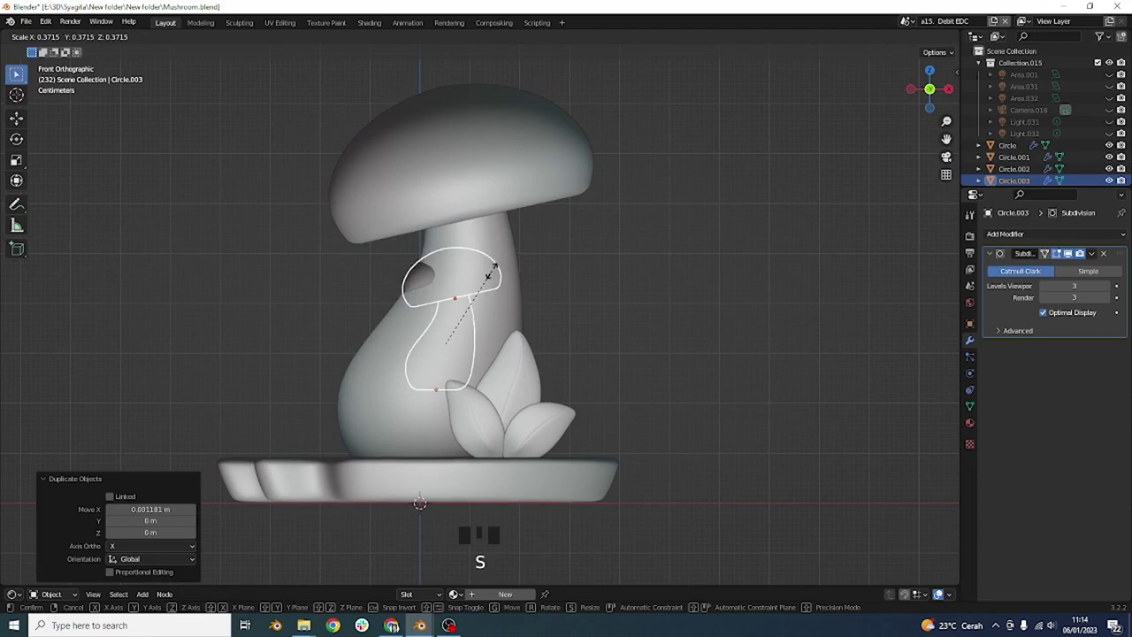
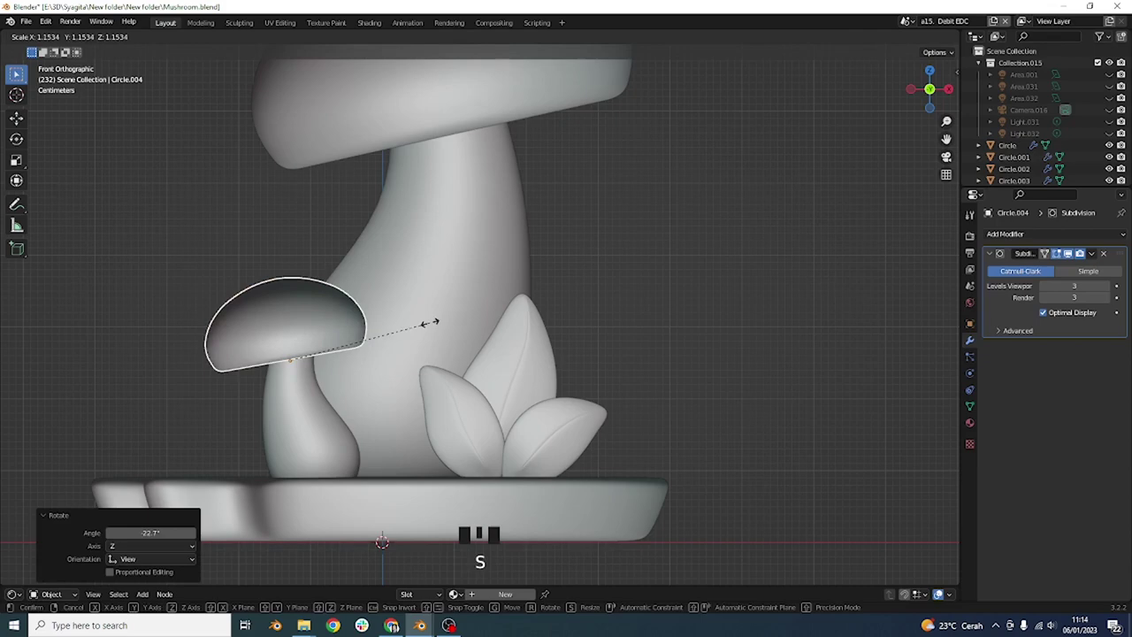
click(581, 322)
scroll(down, 3)
middle_click(565, 336)
scroll(up, 3)
drag(534, 287, 648, 233)
Add a Cube near the base and shrink it to a tiny size.
key(shift+a)
drag(710, 303, 646, 294)
scroll(down, 3)
key(s)
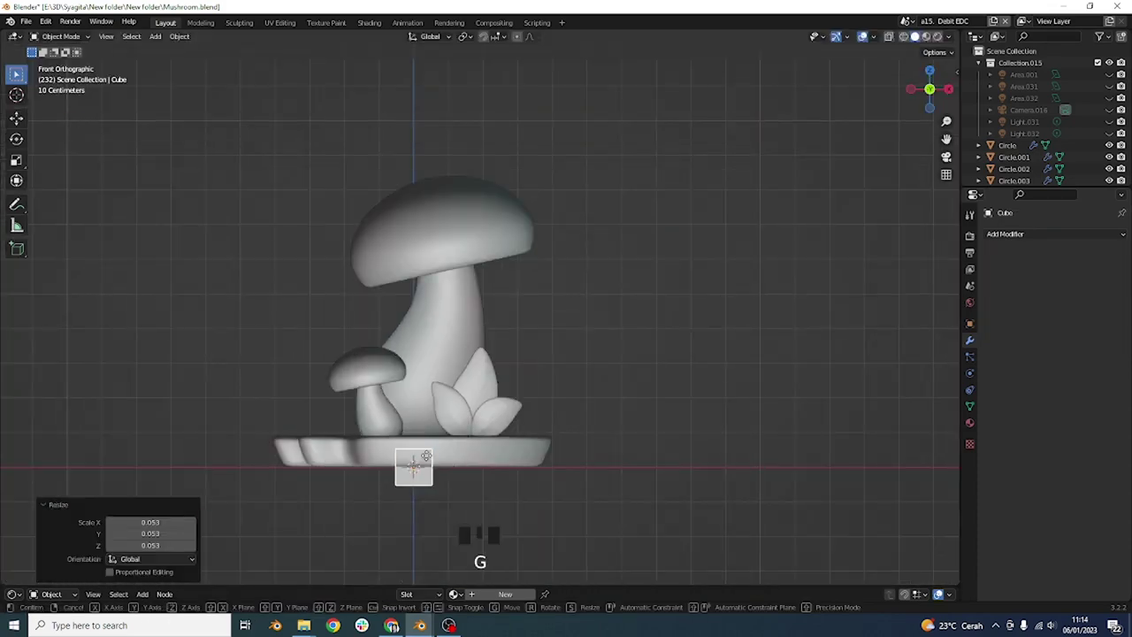
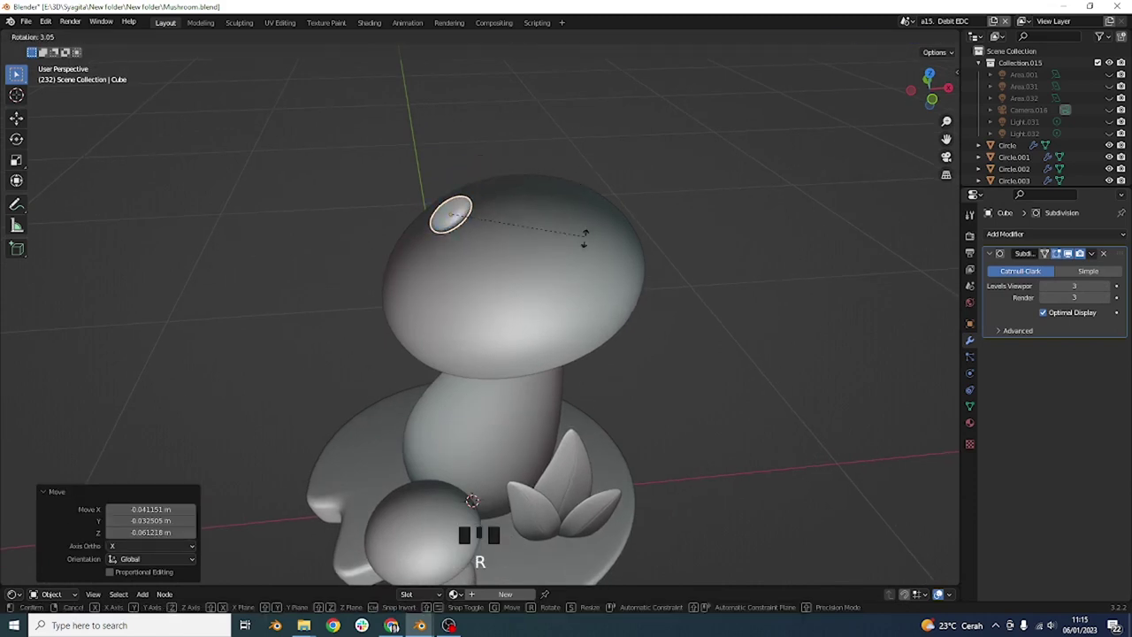
Place the first spot on top of the big cap and duplicate a second spot across it.
drag(601, 251, 577, 213)
scroll(up, 3)
key(g)
drag(594, 240, 623, 269)
key(shift+d)
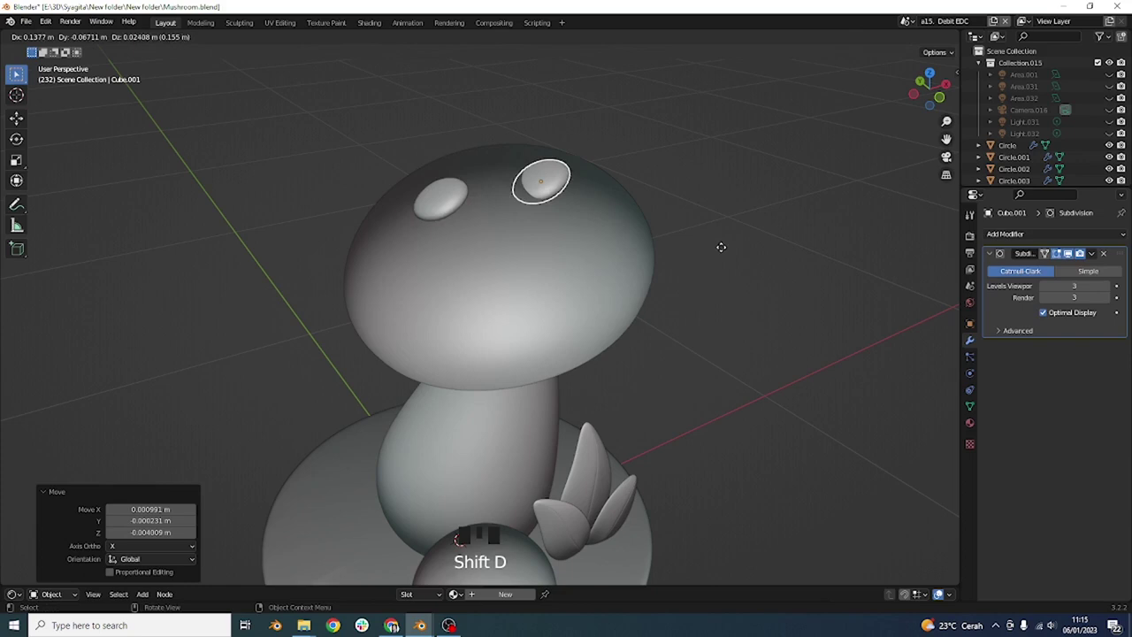
Rotate the spot to the cap's curve and sink it down onto the surface.
key(r)
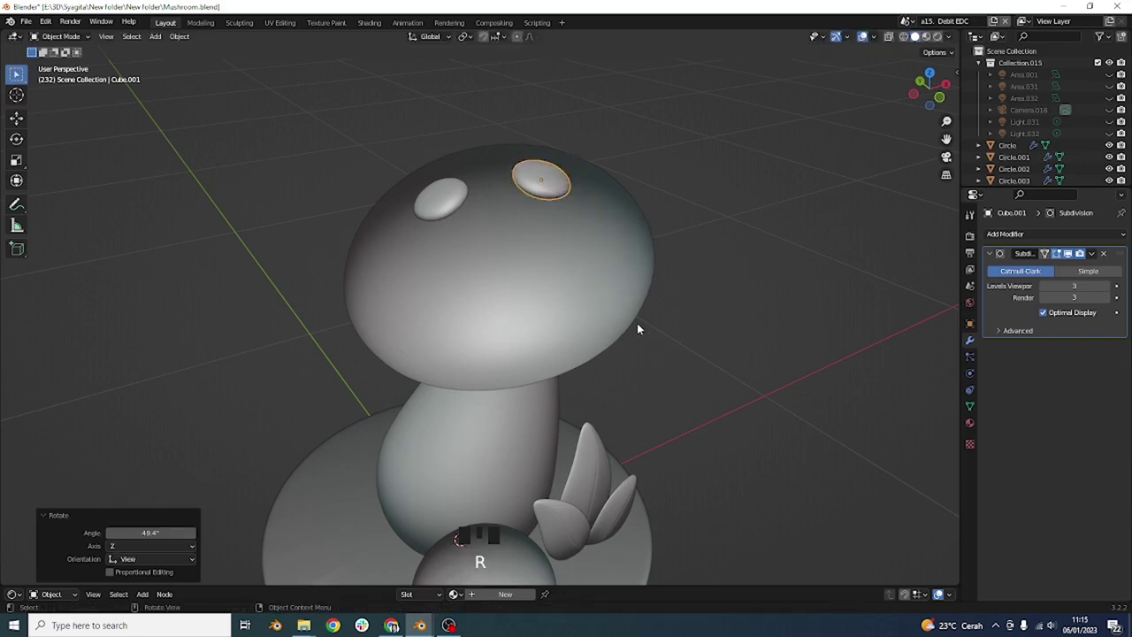
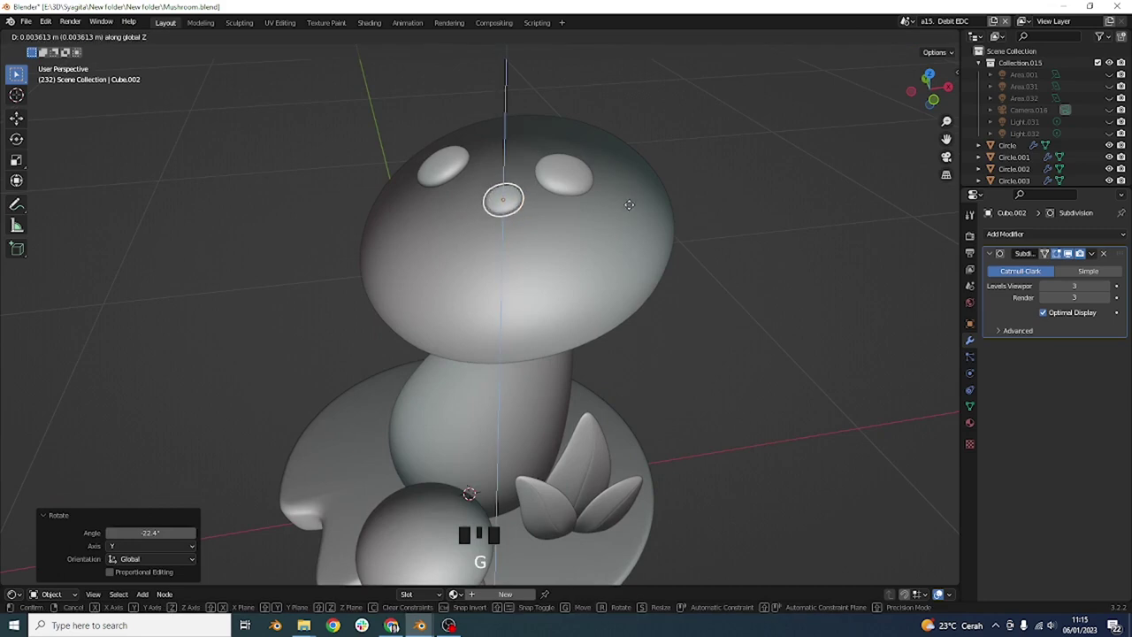
key(g)
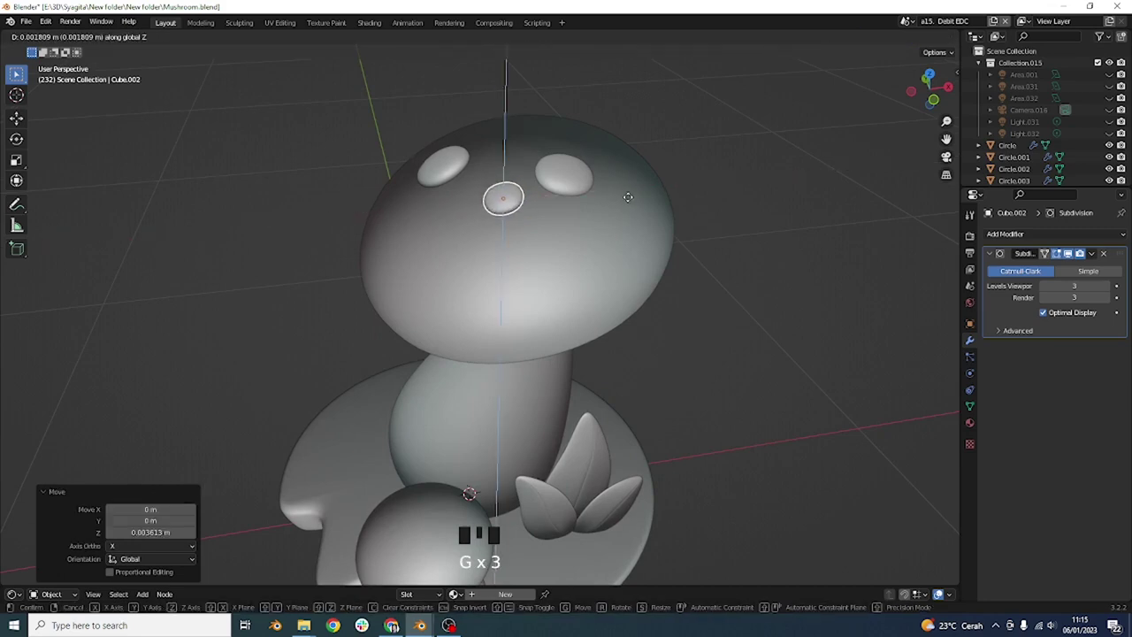
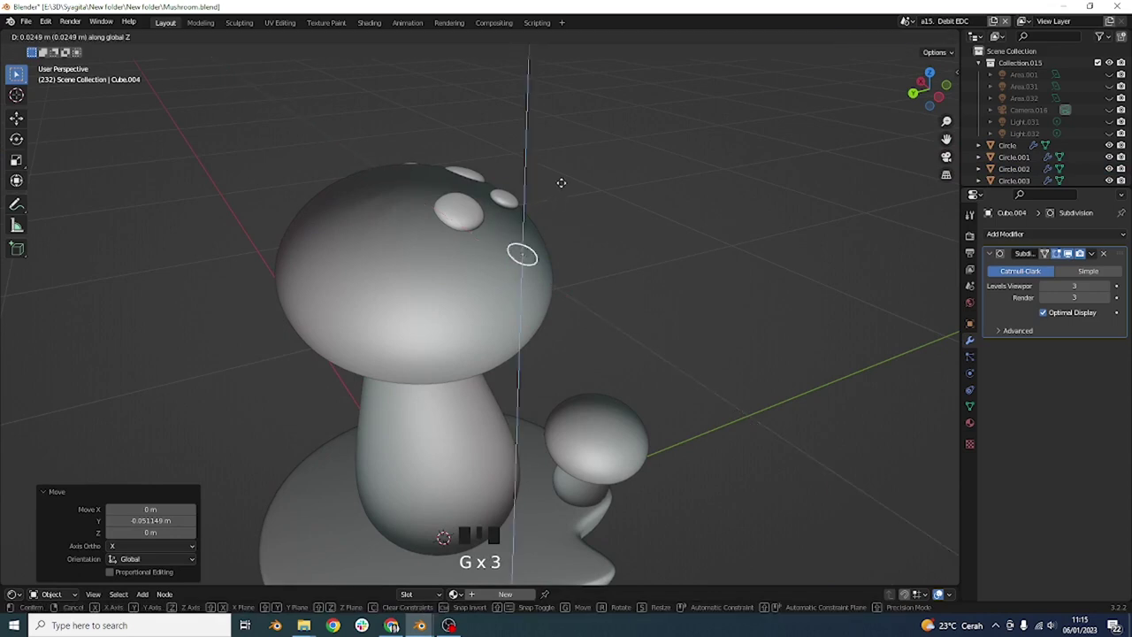
key(r)
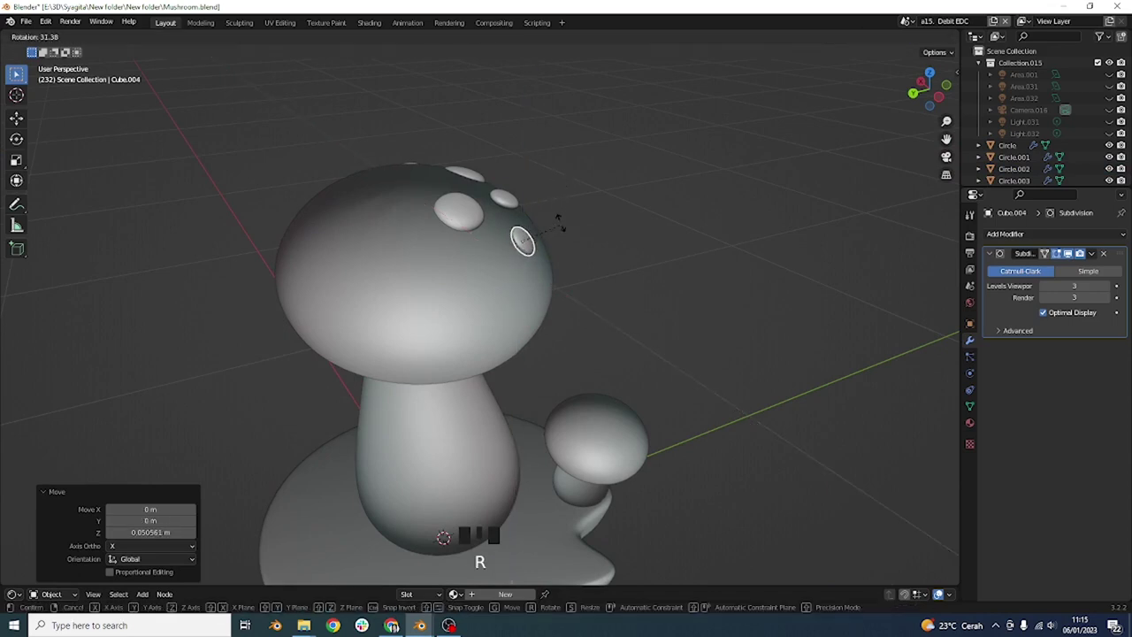
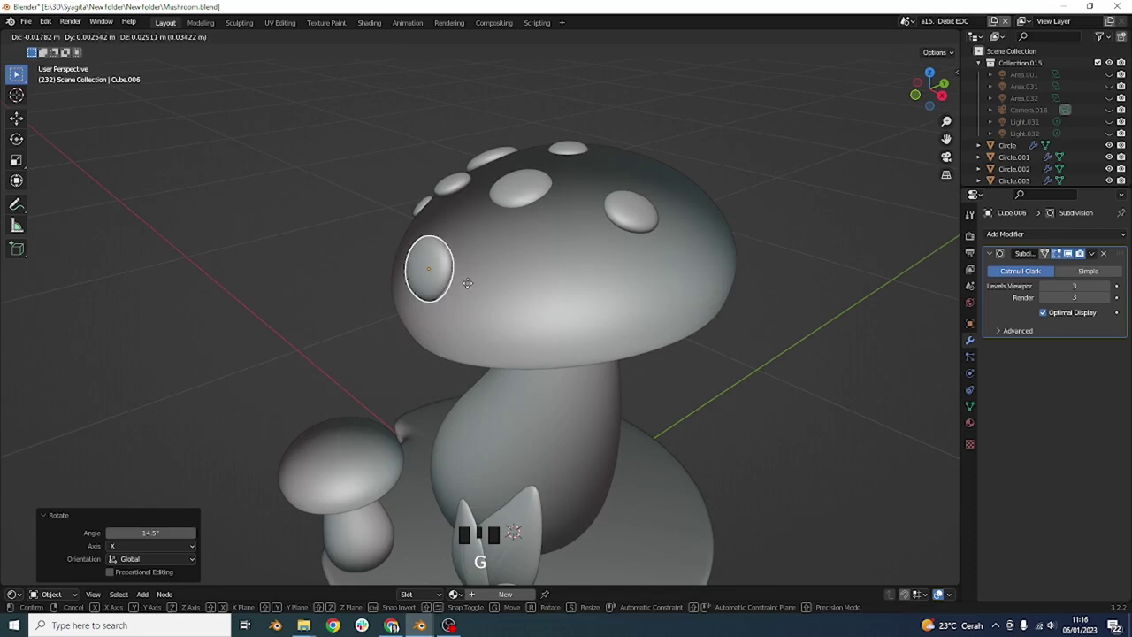
Tilt the newest spot onto the side of the big cap so it follows the curve.
drag(483, 302, 591, 332)
key(KP_7)
drag(574, 355, 566, 310)
scroll(up, 3)
drag(566, 312, 590, 281)
Duplicate another spot onto the cap top and rotate it to match the surface.
key(g)
drag(589, 281, 576, 288)
scroll(up, 3)
key(s)
scroll(down, 3)
key(r)
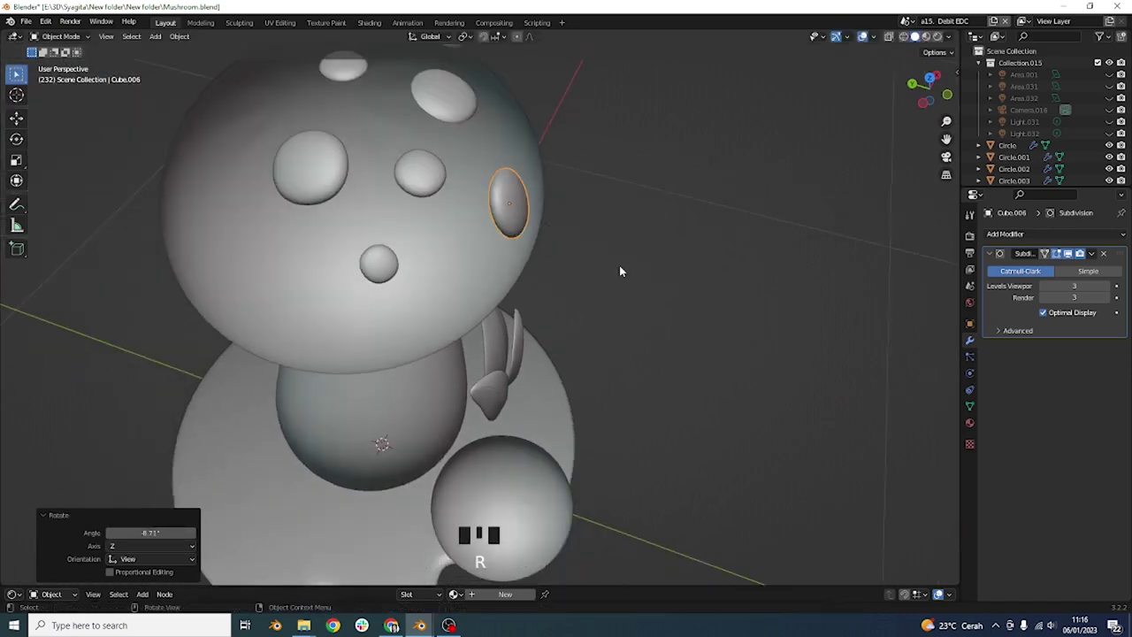
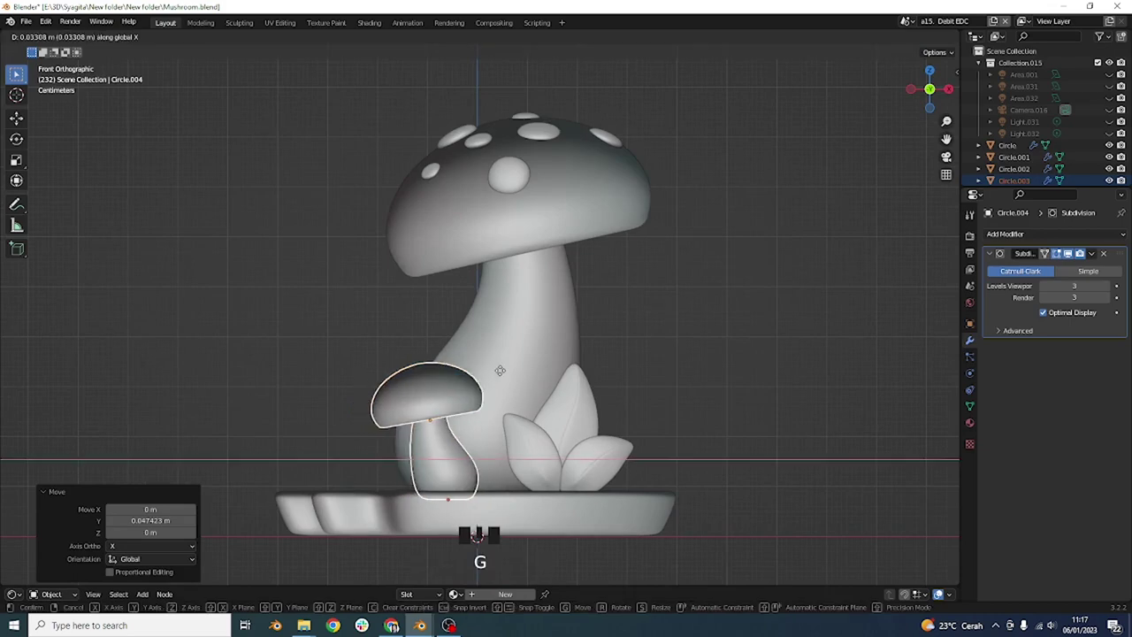
Scale the brown base disc up slightly and check it from the front.
drag(512, 400, 498, 541)
click(497, 541)
key(d)
click(617, 523)
scroll(down, 3)
drag(700, 474, 605, 425)
key(s)
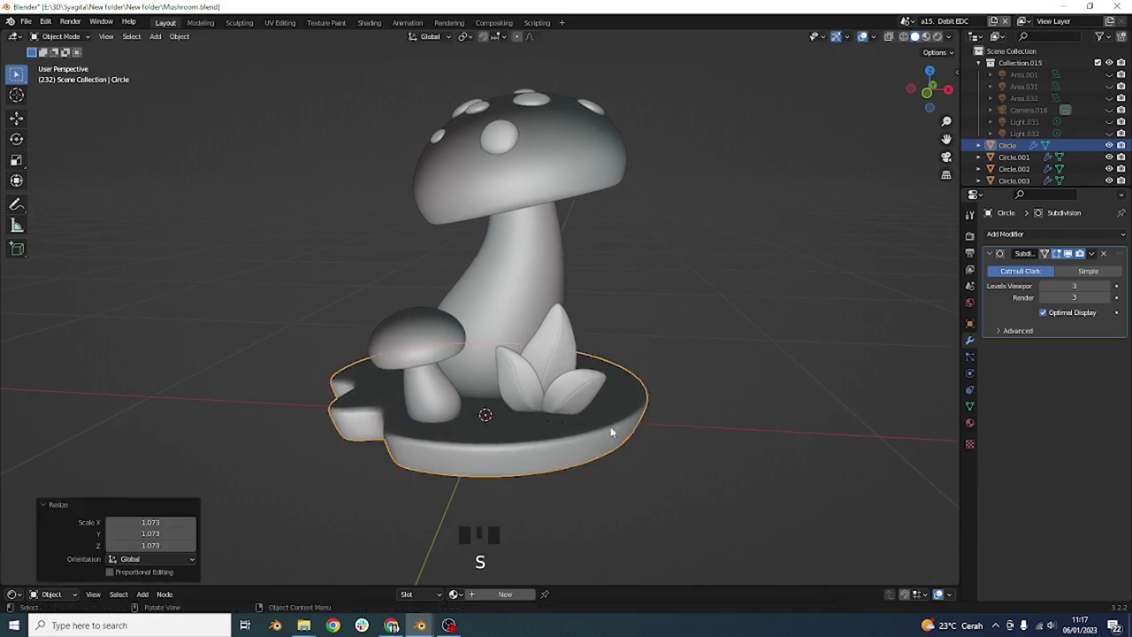
key(KP_1)
Raise the leaf cluster onto the base and duplicate it at about half size.
drag(591, 396, 581, 393)
click(581, 392)
click(536, 382)
click(555, 361)
key(g)
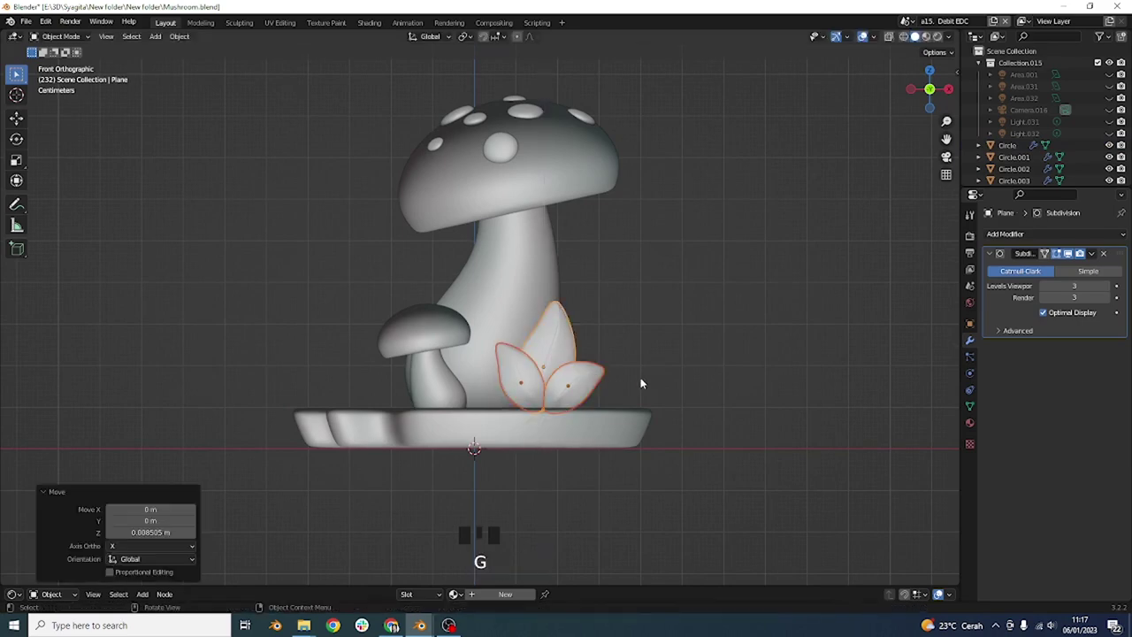
key(shift+d)
key(s)
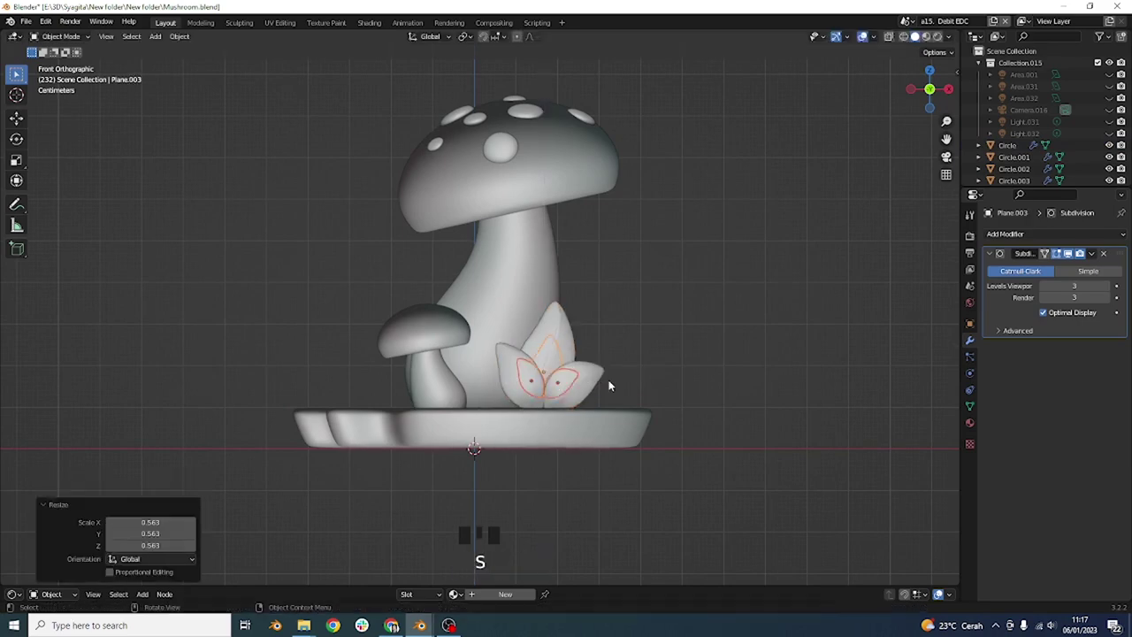
scroll(down, 3)
Place the small leaf copy standing beside the small mushroom.
drag(482, 383, 473, 336)
scroll(up, 3)
key(r)
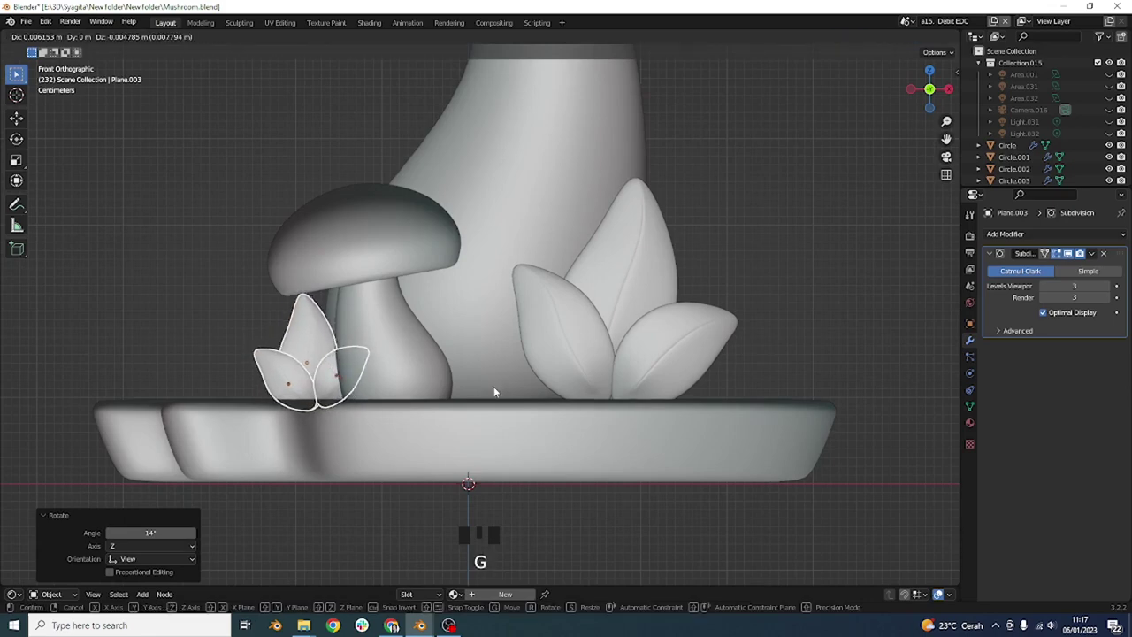
click(737, 345)
click(792, 274)
drag(770, 297, 773, 276)
click(772, 276)
Select several spots on the big cap and duplicate them for more coverage.
drag(637, 251, 578, 216)
scroll(down, 3)
drag(544, 233, 534, 296)
scroll(up, 3)
drag(533, 312, 493, 288)
click(492, 288)
click(544, 275)
click(569, 278)
click(486, 291)
drag(533, 302, 571, 265)
key(shift+d)
Move the copied spots across the cap top and rotate them to follow its curve.
key(r)
key(KP_7)
drag(593, 321, 617, 292)
key(r)
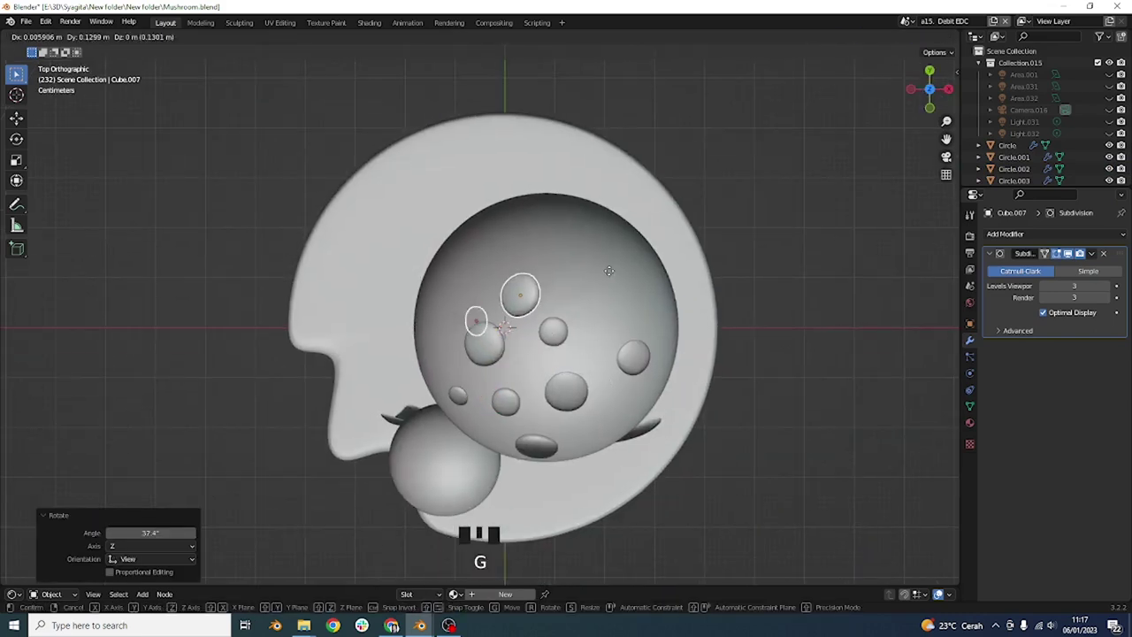
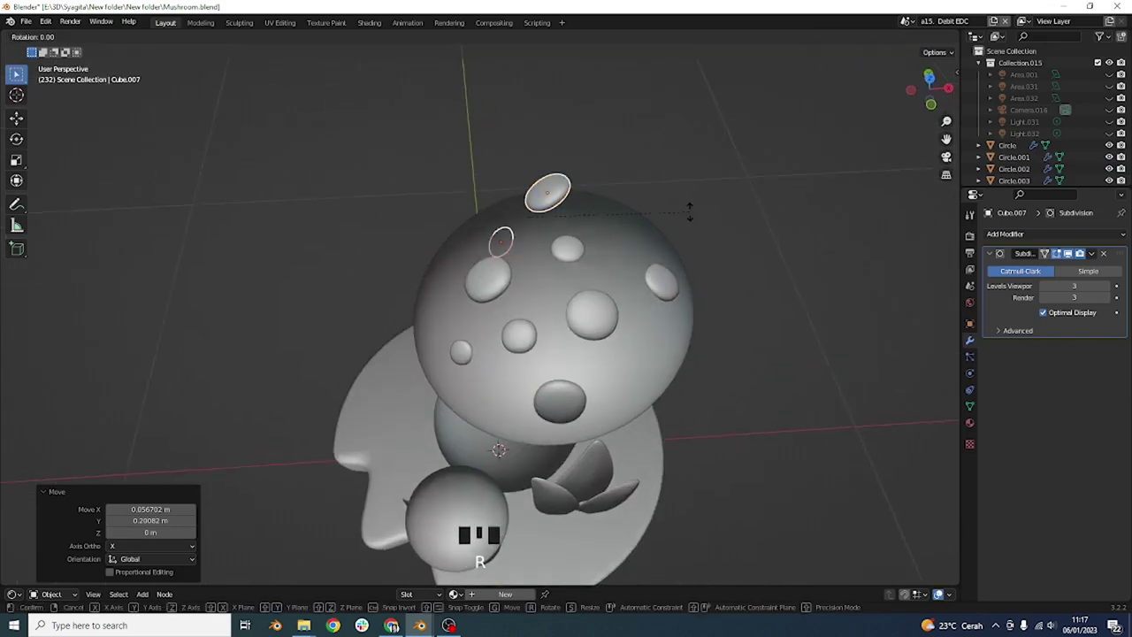
drag(583, 300, 466, 239)
click(466, 239)
Duplicate another spot, slide it vertically and tilt it to sit on the cap.
click(444, 233)
key(r)
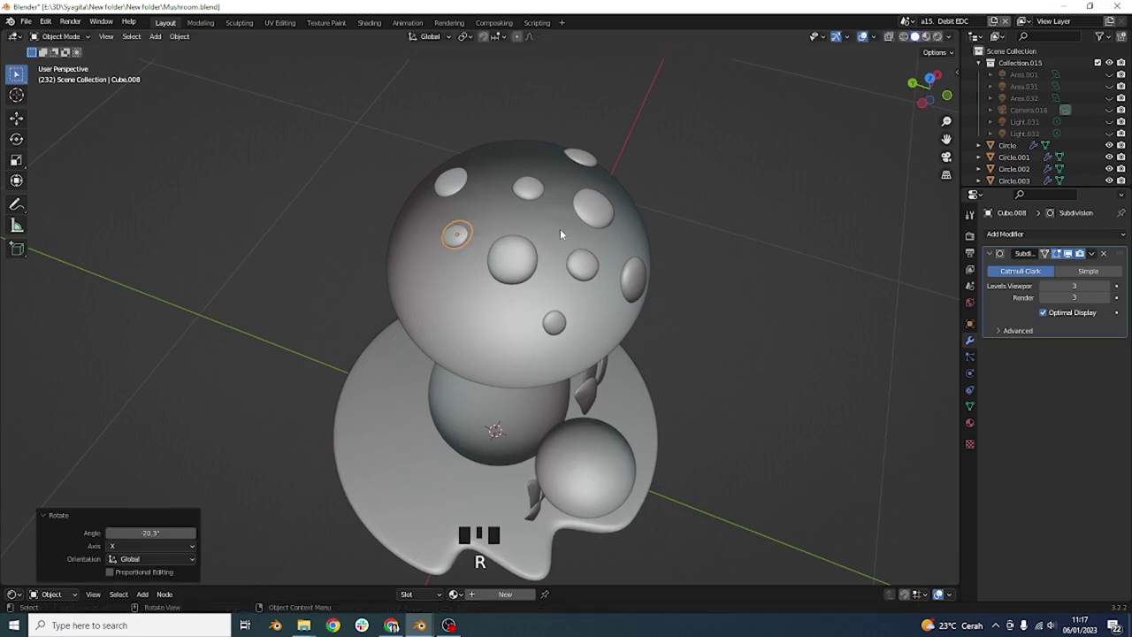
key(g)
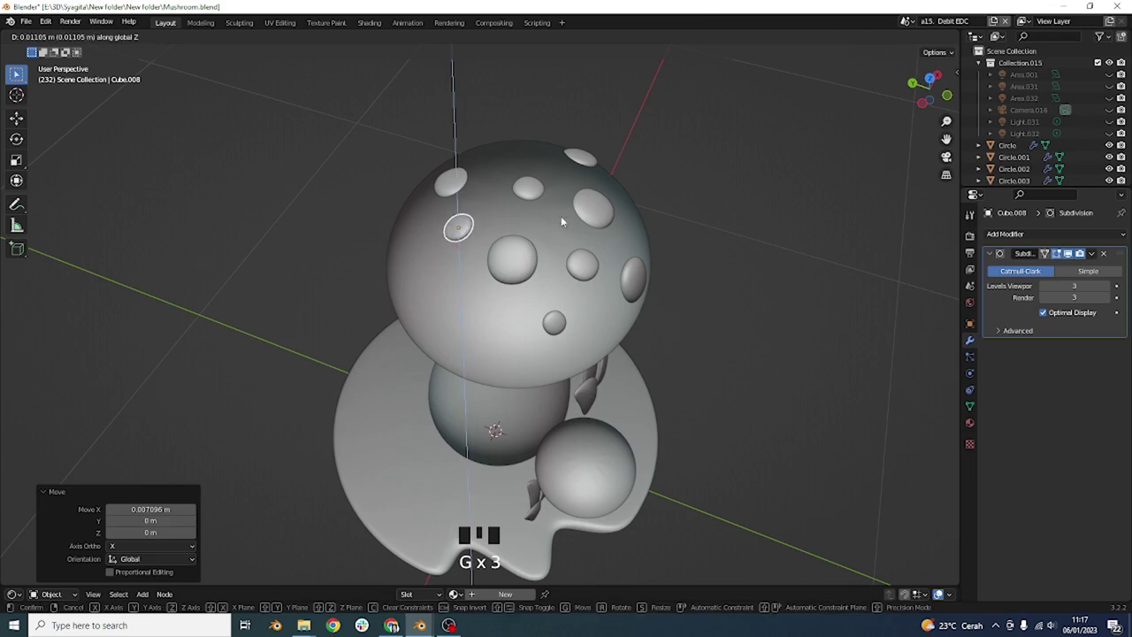
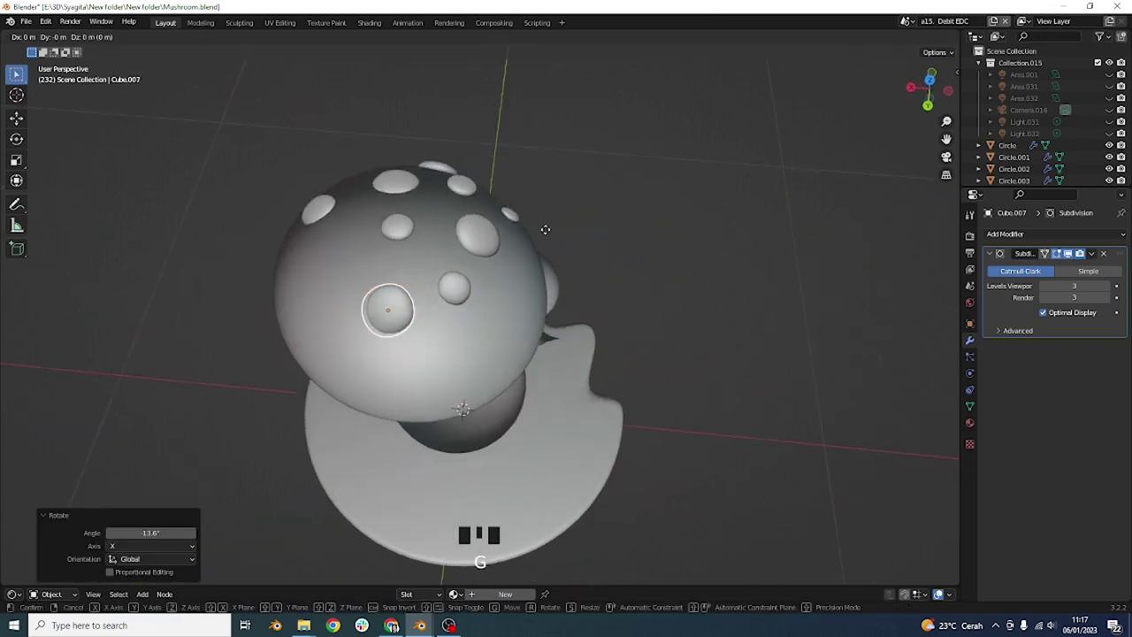
key(g)
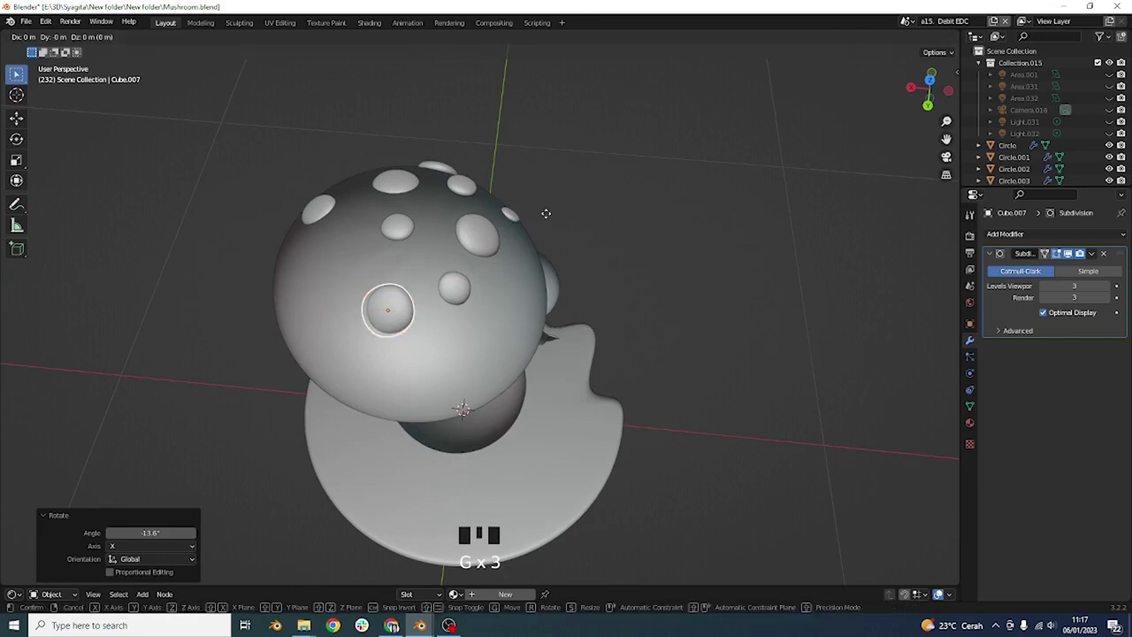
drag(566, 227, 484, 222)
key(r)
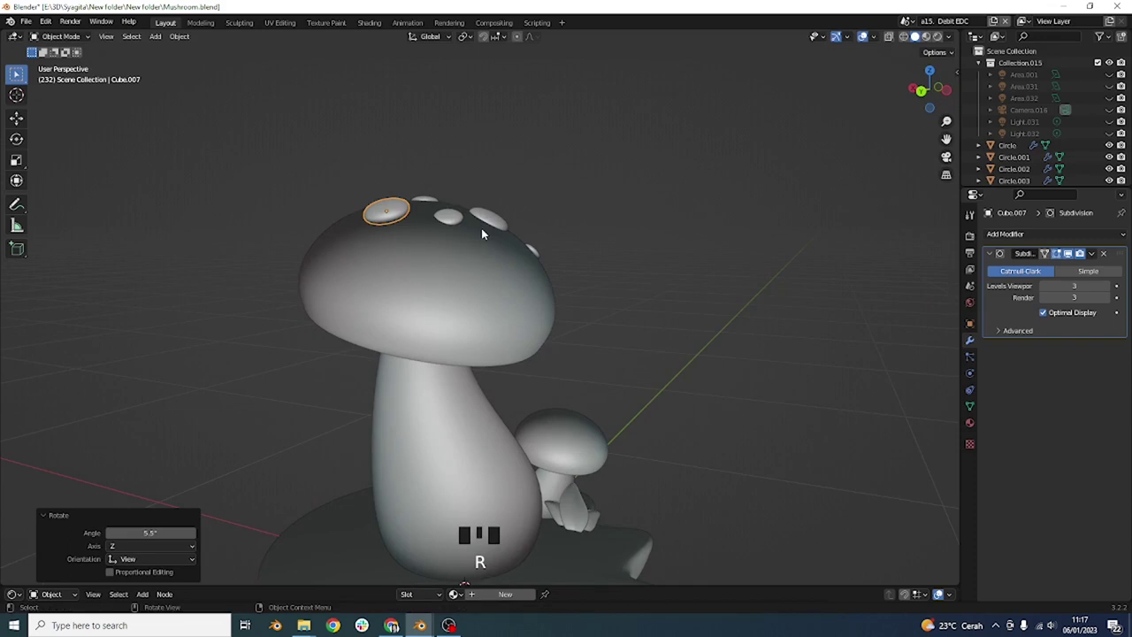
Copy a spot onto the cap side and check it from above.
click(596, 219)
drag(588, 276, 496, 289)
click(496, 289)
drag(497, 288, 573, 267)
key(r)
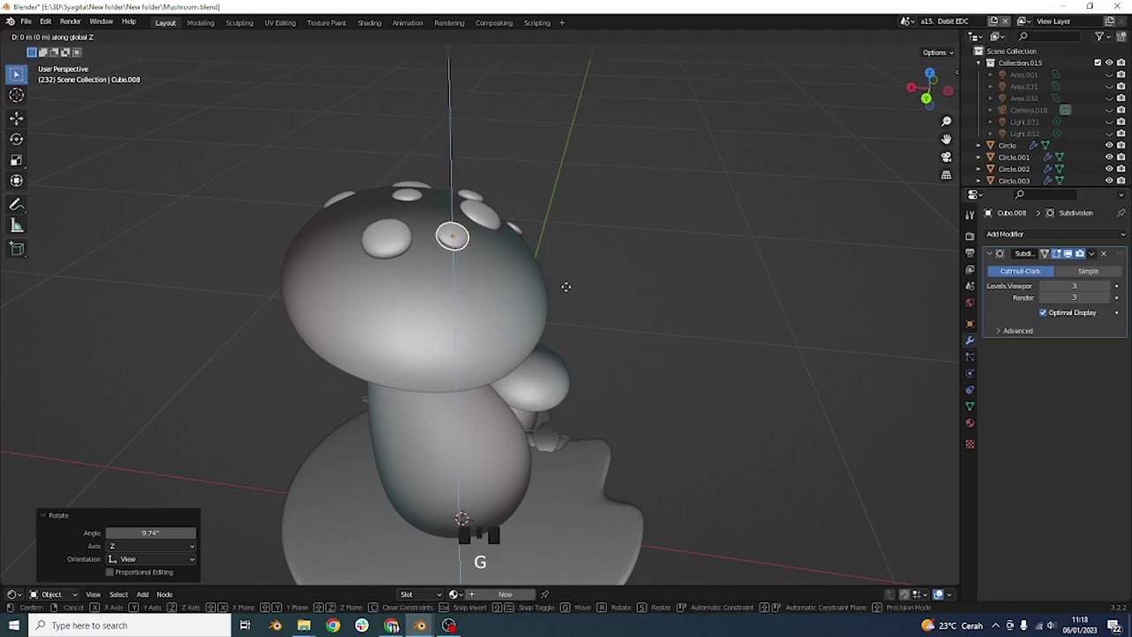
click(623, 280)
drag(601, 332, 674, 352)
scroll(down, 3)
drag(521, 341, 509, 304)
scroll(up, 3)
Rotate a spot about the X axis so it tilts with the cap surface.
click(410, 304)
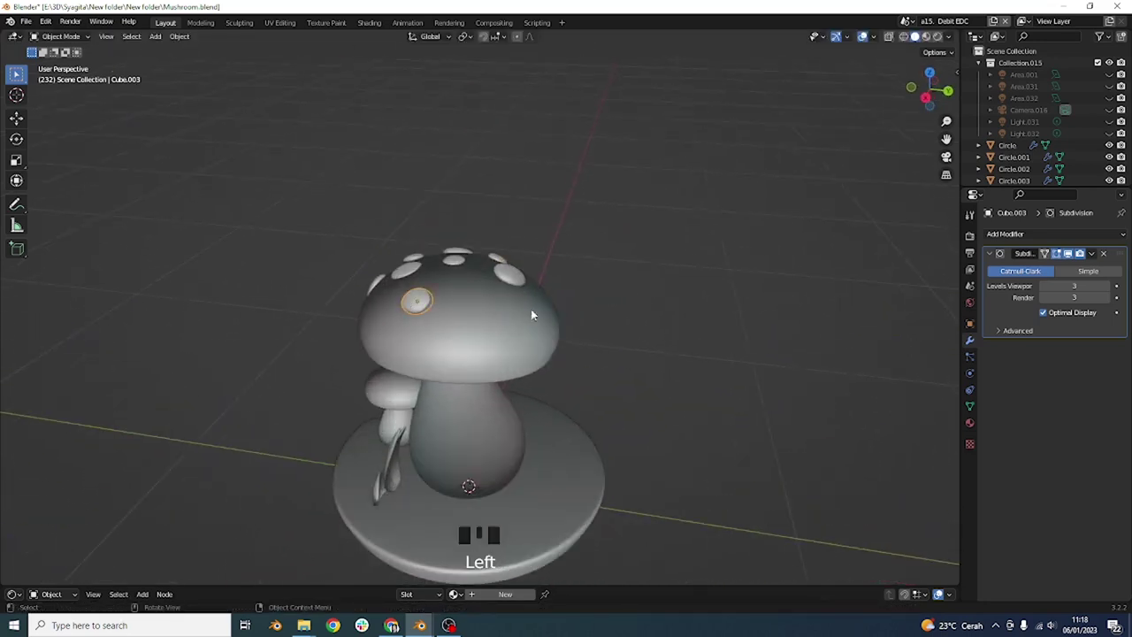
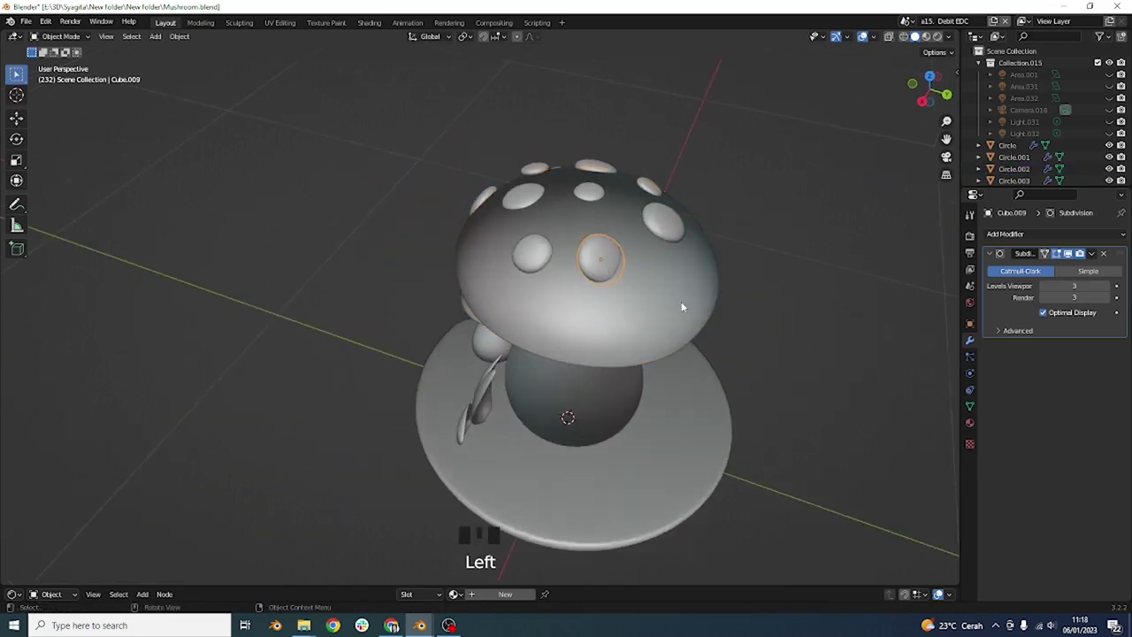
key(r)
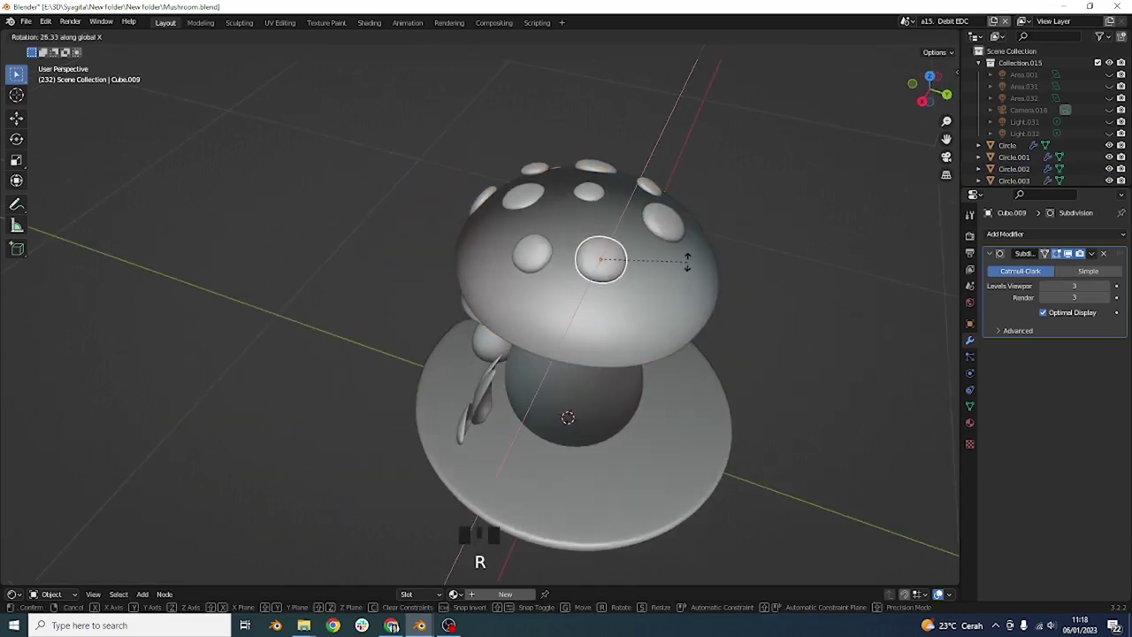
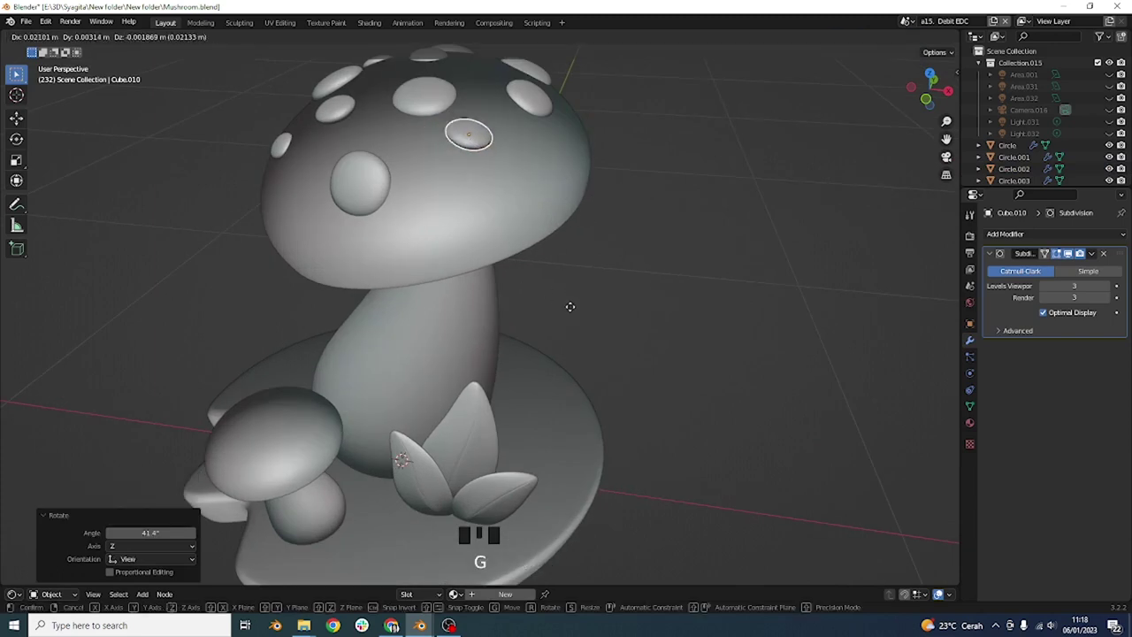
drag(522, 319, 637, 265)
scroll(down, 3)
key(r)
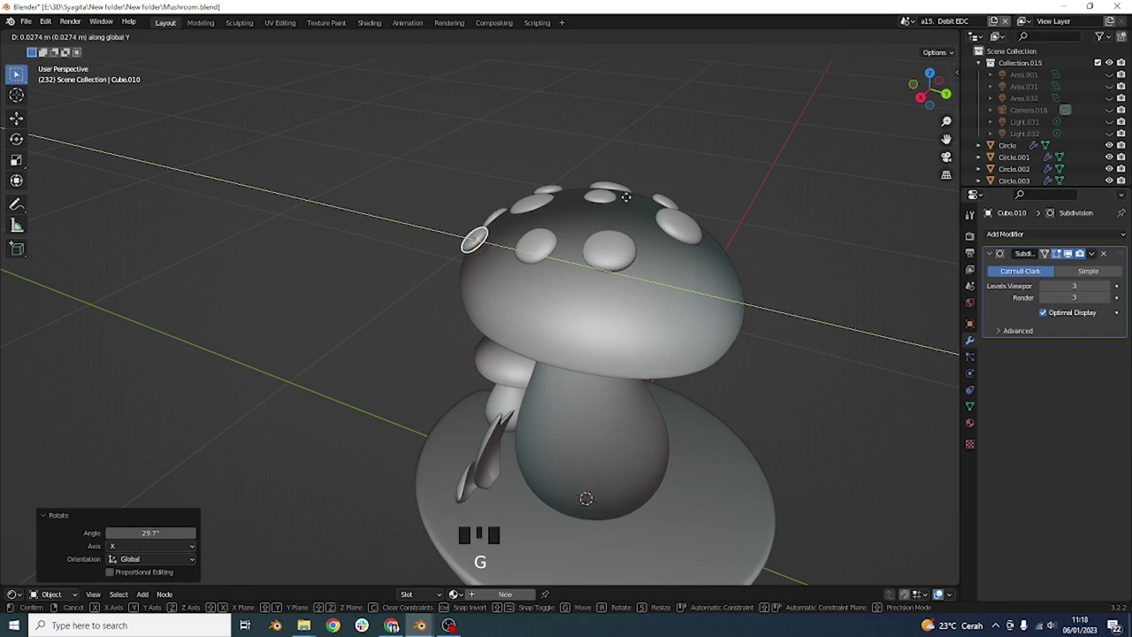
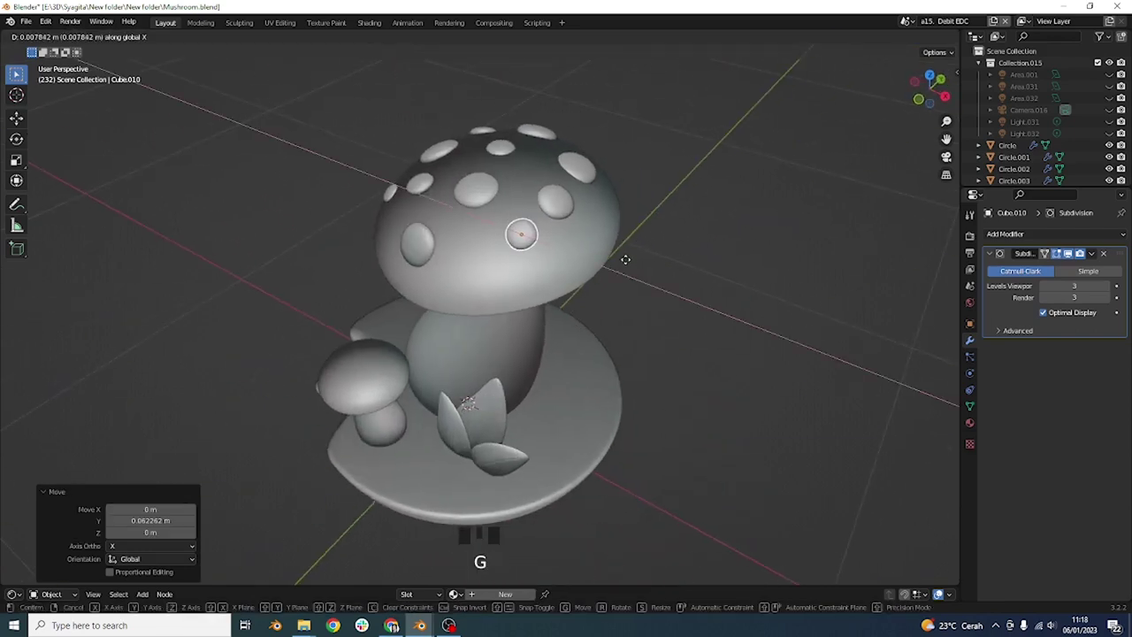
Duplicate a spot, angle it against the cap curve and set it in place.
key(g)
drag(641, 266, 679, 265)
key(g)
drag(680, 283, 666, 302)
scroll(up, 3)
drag(650, 298, 651, 274)
scroll(down, 3)
key(r)
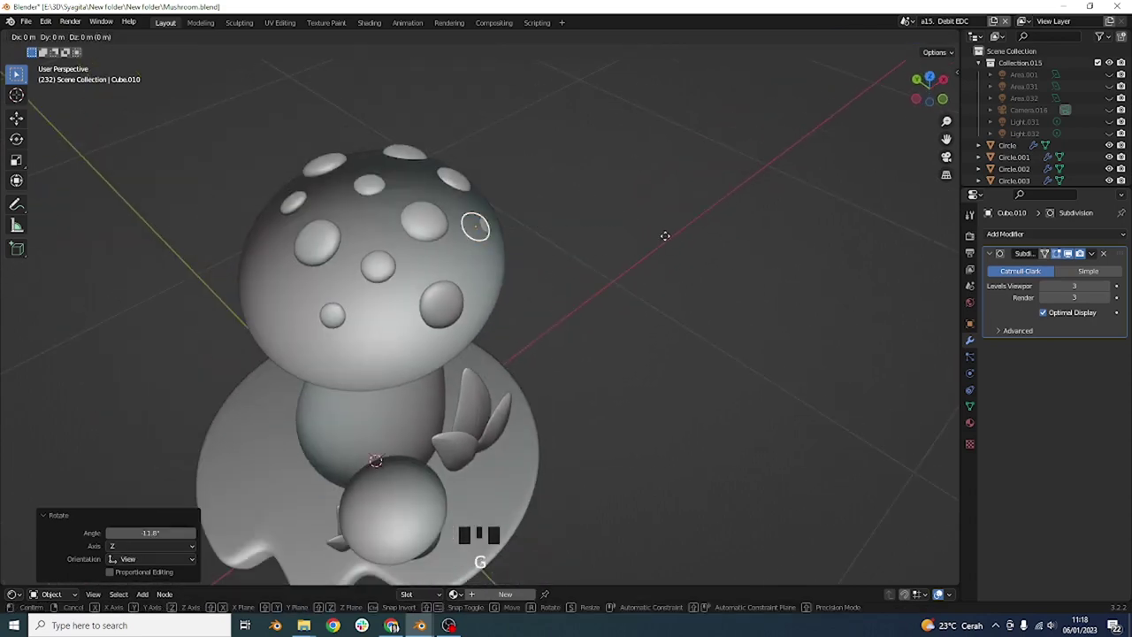
drag(645, 242, 626, 295)
key(r)
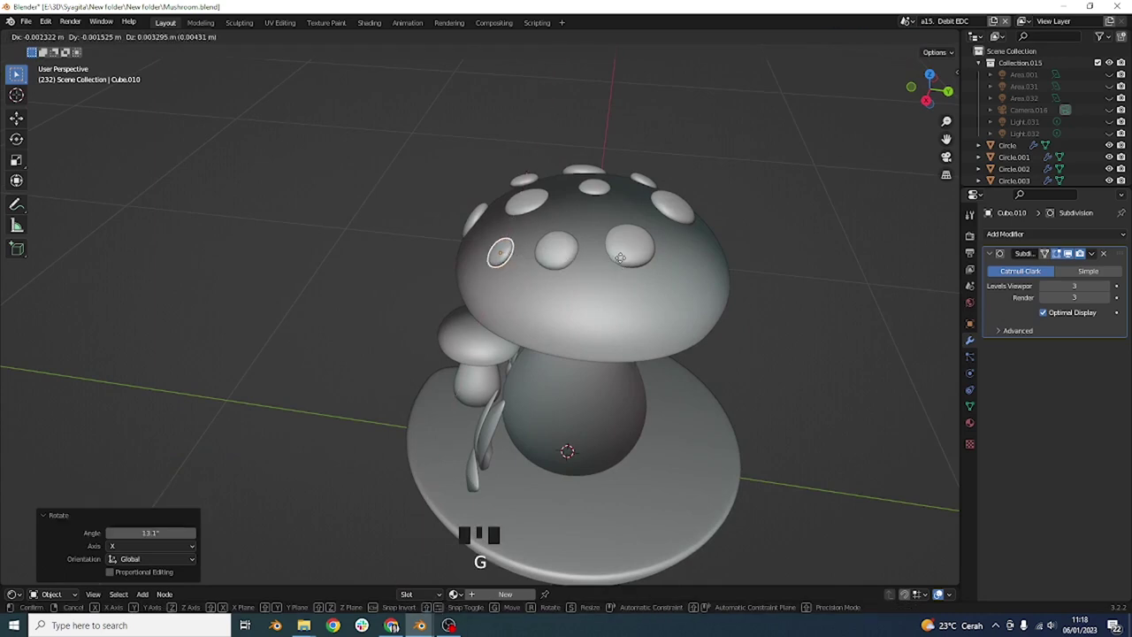
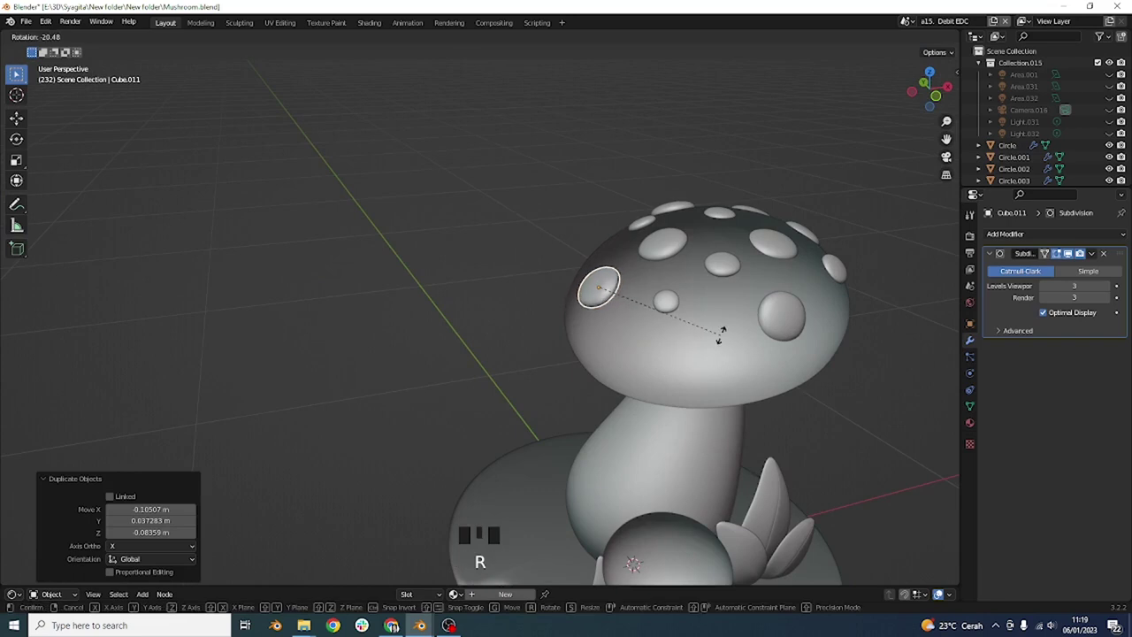
drag(714, 386, 679, 280)
click(679, 281)
Add two more spot copies over the cap and tilt them onto its surface.
key(shift+d)
drag(572, 316, 537, 304)
scroll(up, 3)
drag(739, 323, 655, 333)
key(r)
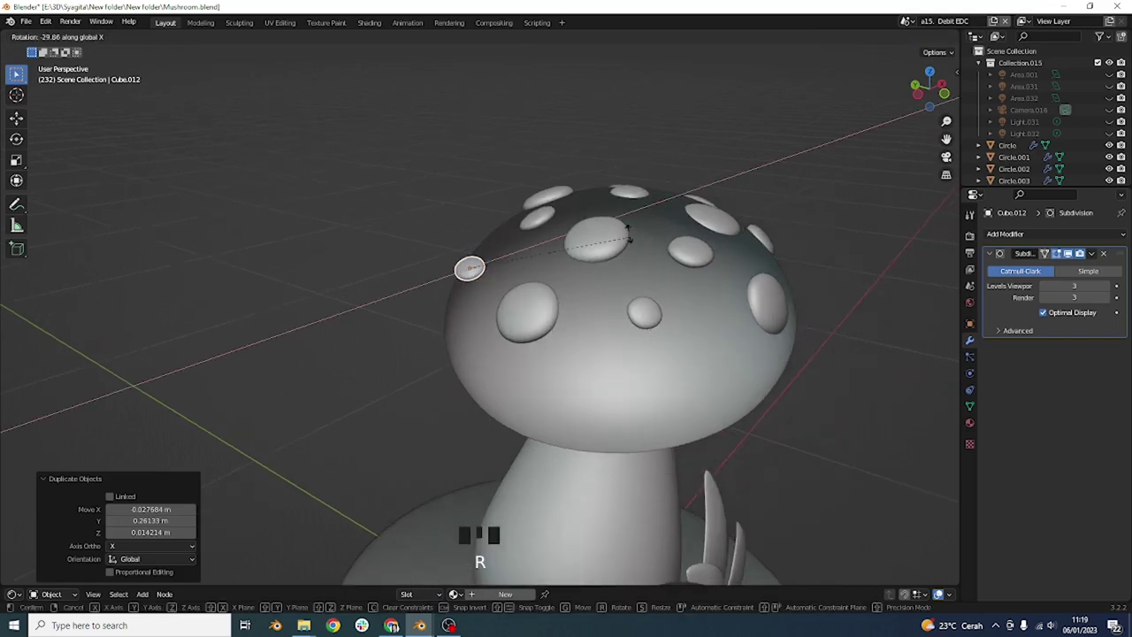
drag(575, 283, 594, 332)
key(KP_7)
drag(536, 342, 582, 320)
Duplicate a spot near the cap edge and rotate it into alignment.
key(g)
drag(614, 336, 609, 305)
key(r)
drag(587, 328, 626, 341)
key(r)
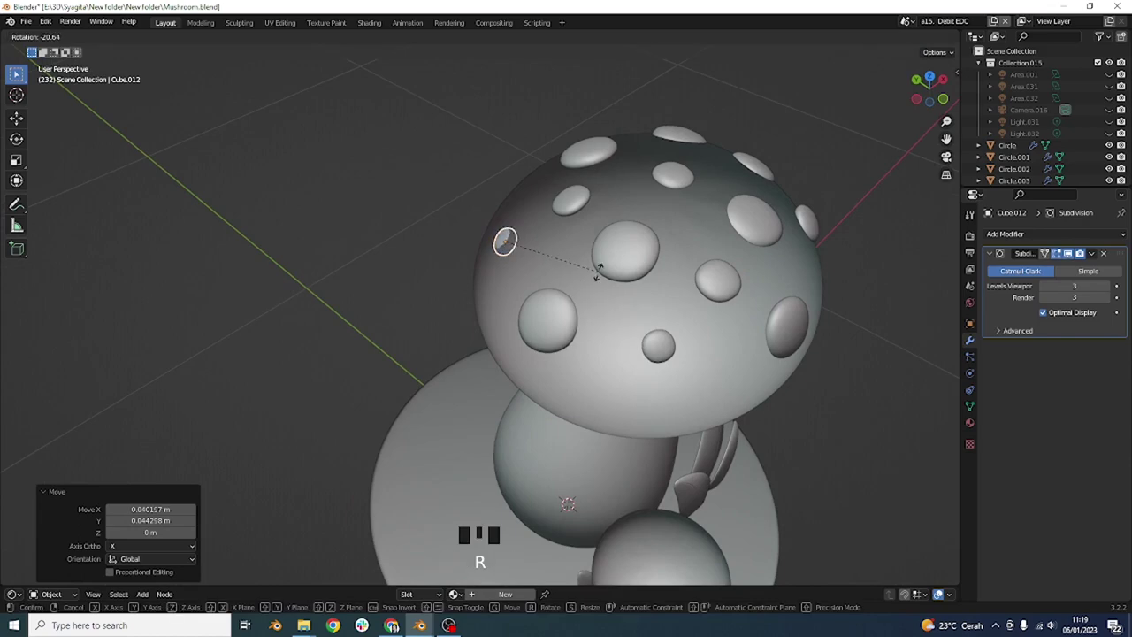
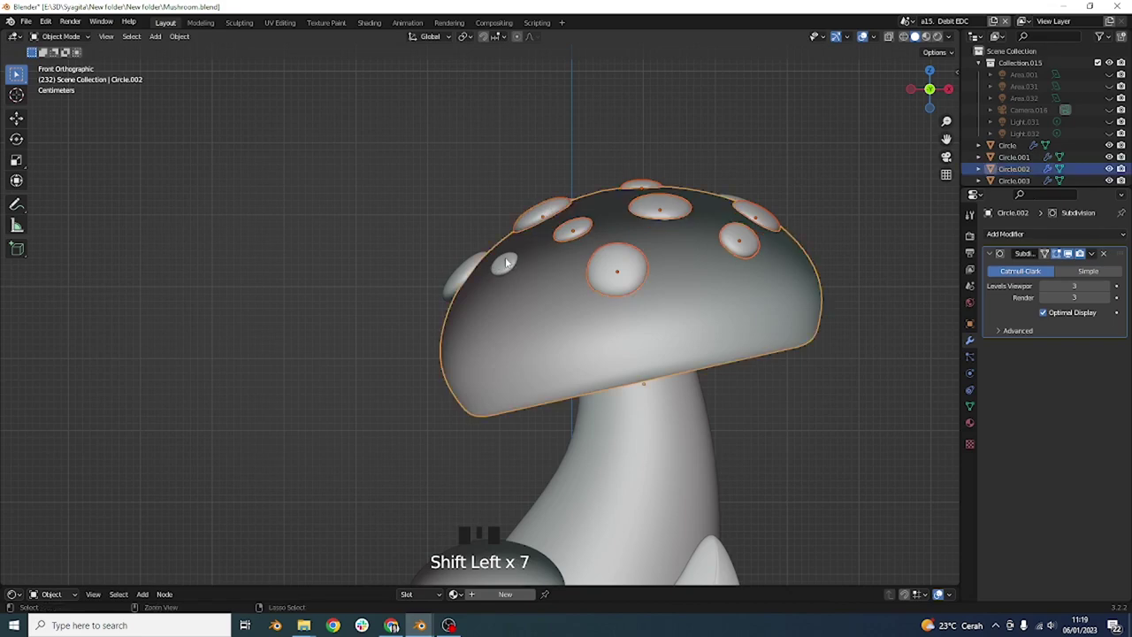
Select a group of spots from the big cap to copy for the small mushroom.
key(ctrl+z)
click(507, 262)
click(475, 263)
drag(523, 285, 577, 219)
click(578, 219)
click(650, 192)
click(788, 231)
click(519, 235)
Move the copied spots onto the small cap, shrink them to fit and tweak one in Edit Mode.
drag(635, 299, 695, 226)
key(ctrl+j)
key(KP_1)
drag(663, 267, 724, 222)
key(shift+d)
key(s)
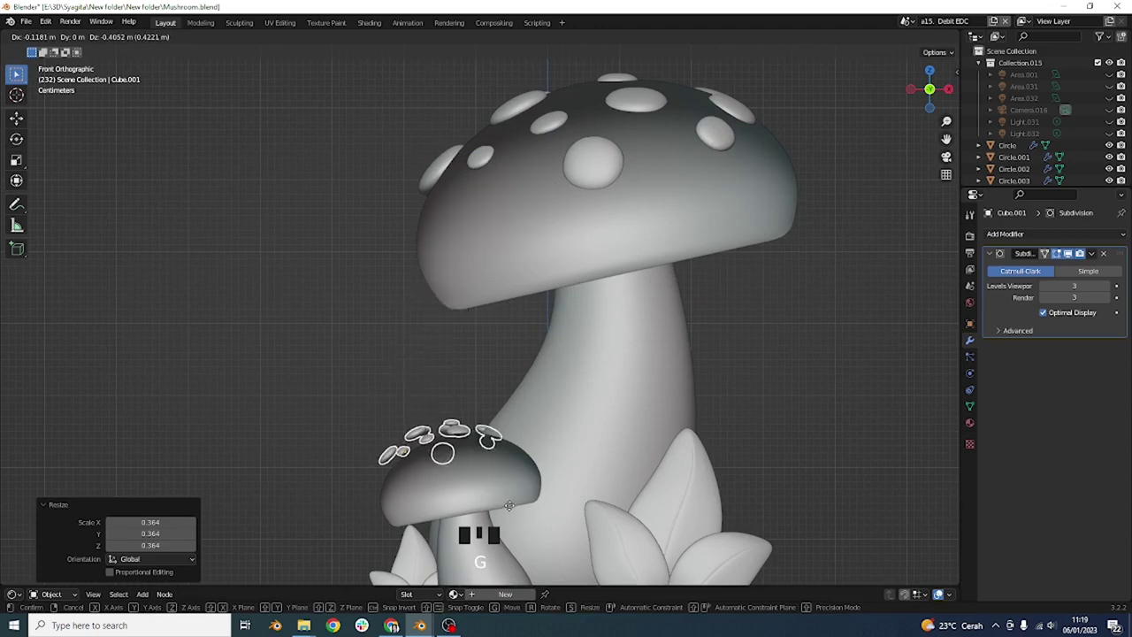
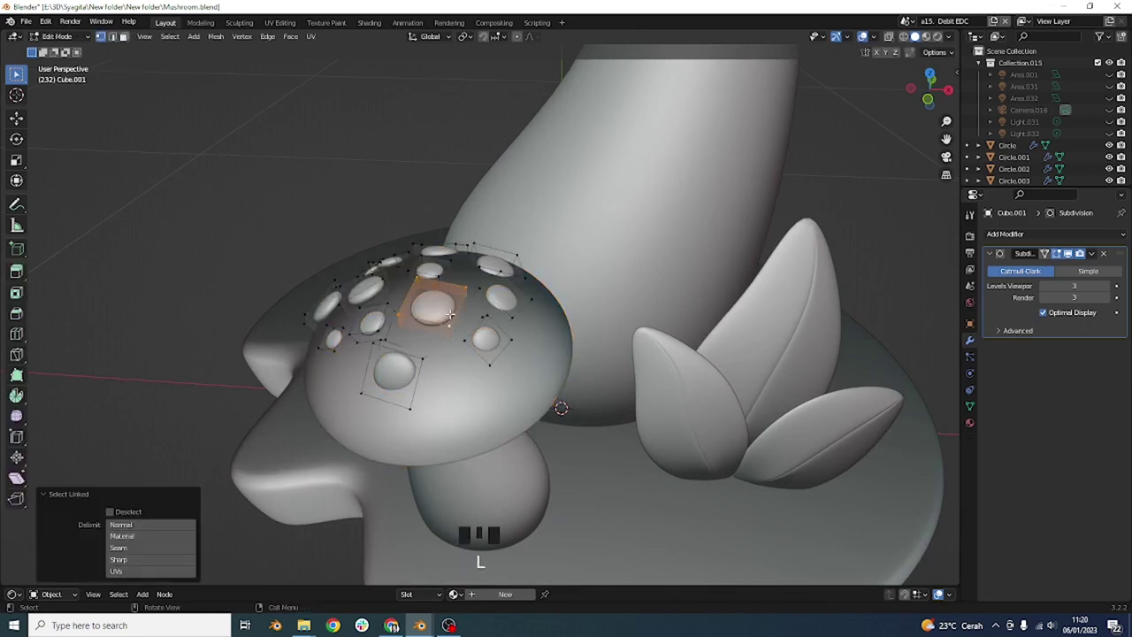
key(Tab)
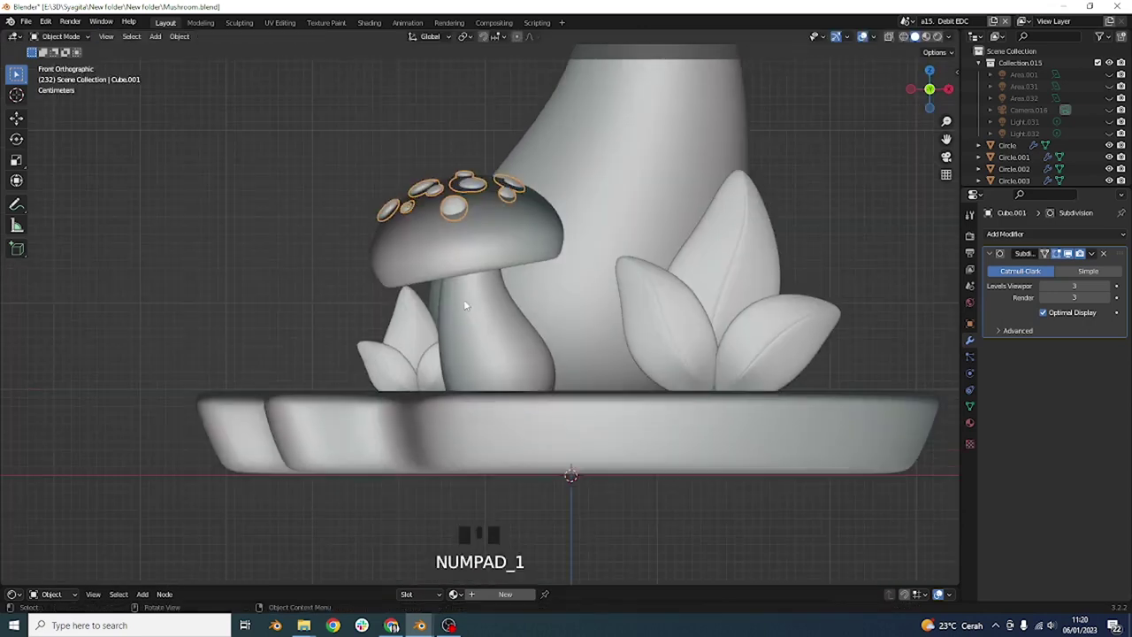
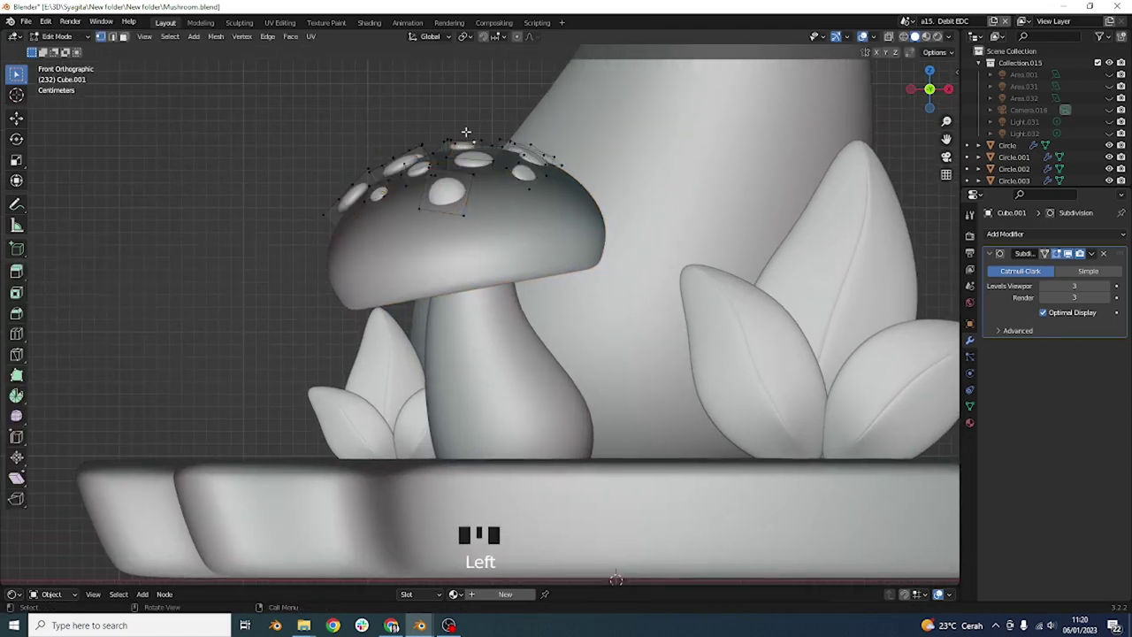
key(l)
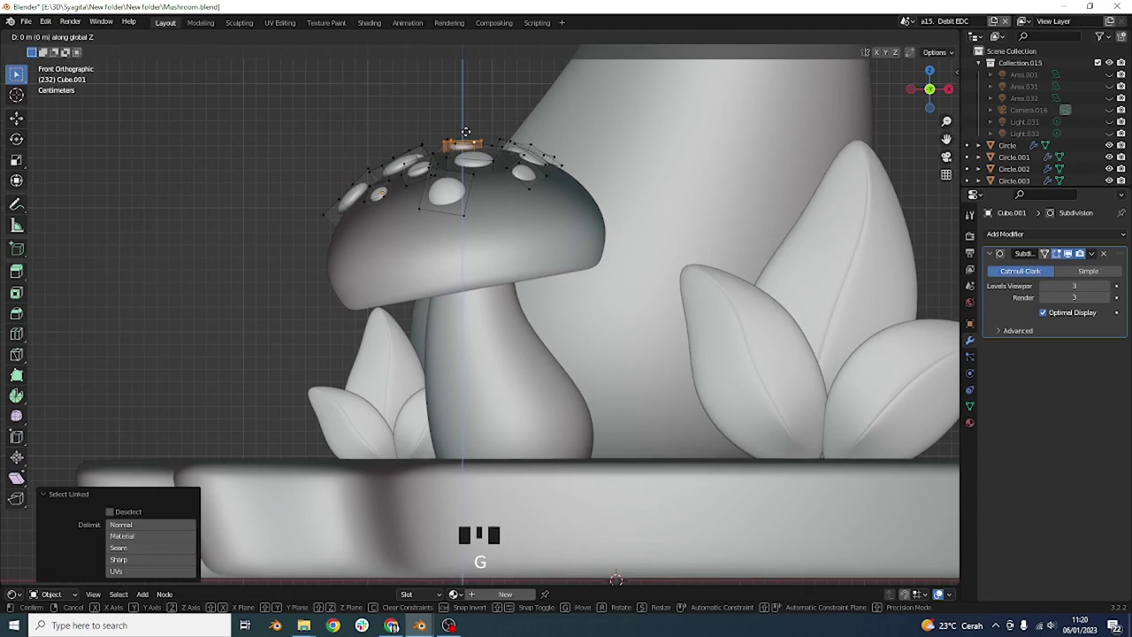
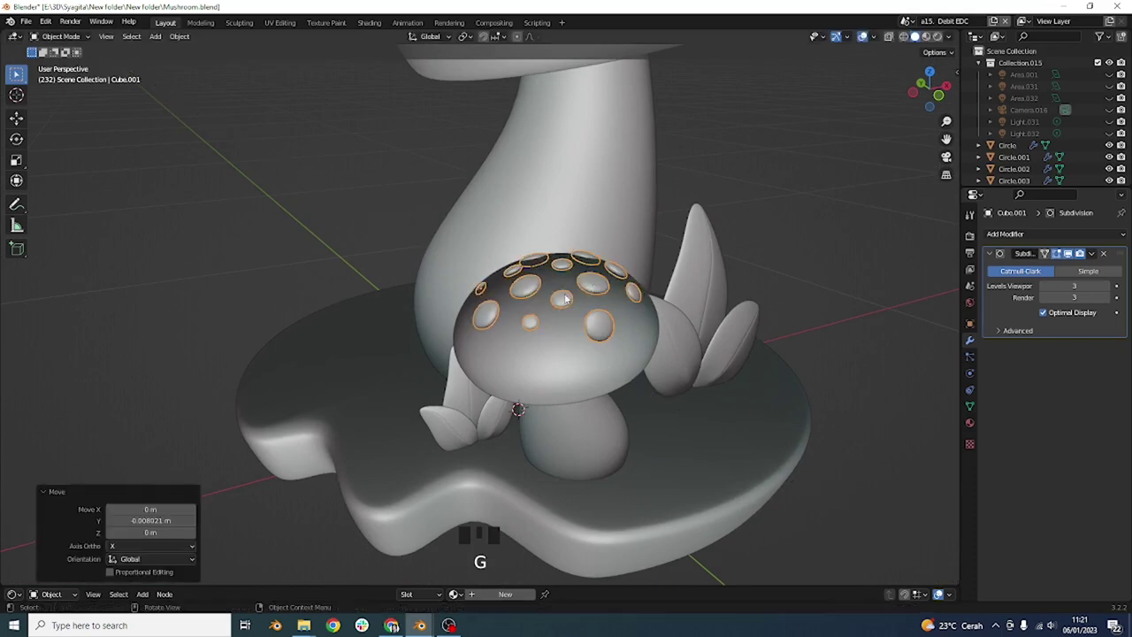
Inspect the spotted caps around the diorama and return to the front view.
click(564, 299)
key(KP_1)
click(413, 263)
click(460, 166)
drag(570, 237, 674, 223)
scroll(down, 3)
scroll(up, 3)
drag(652, 222, 641, 293)
scroll(down, 3)
drag(638, 297, 648, 309)
key(KP_1)
Re-tilt the big leaf cluster and bring up the Add menu for a new mesh.
drag(620, 331, 532, 301)
click(532, 301)
click(518, 271)
click(495, 296)
key(r)
click(625, 227)
drag(607, 194, 606, 181)
key(shift+a)
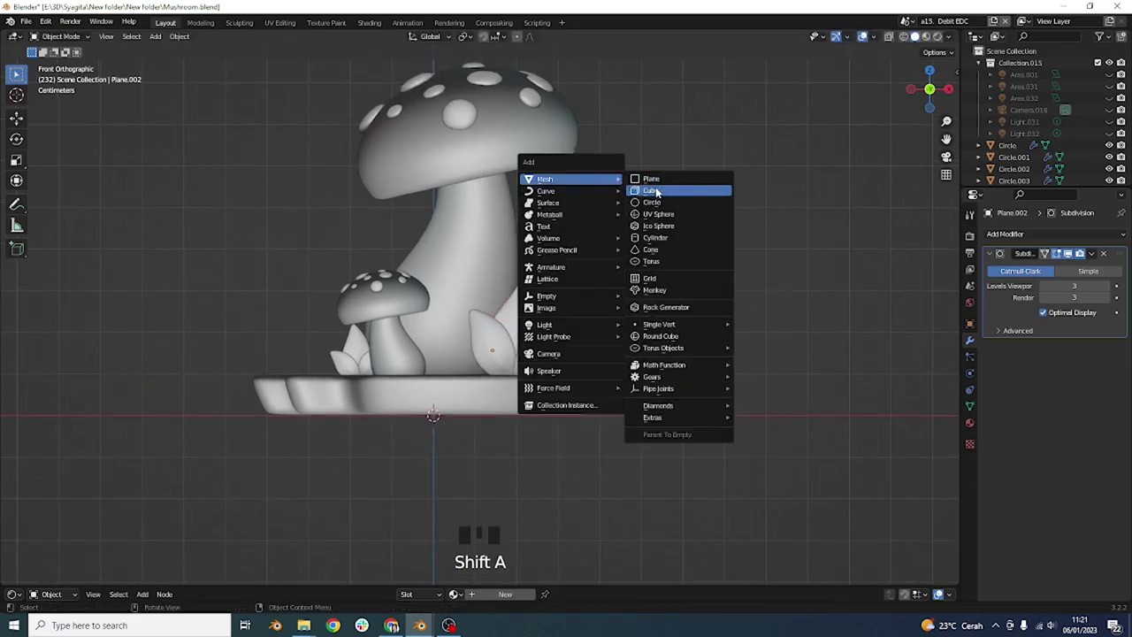
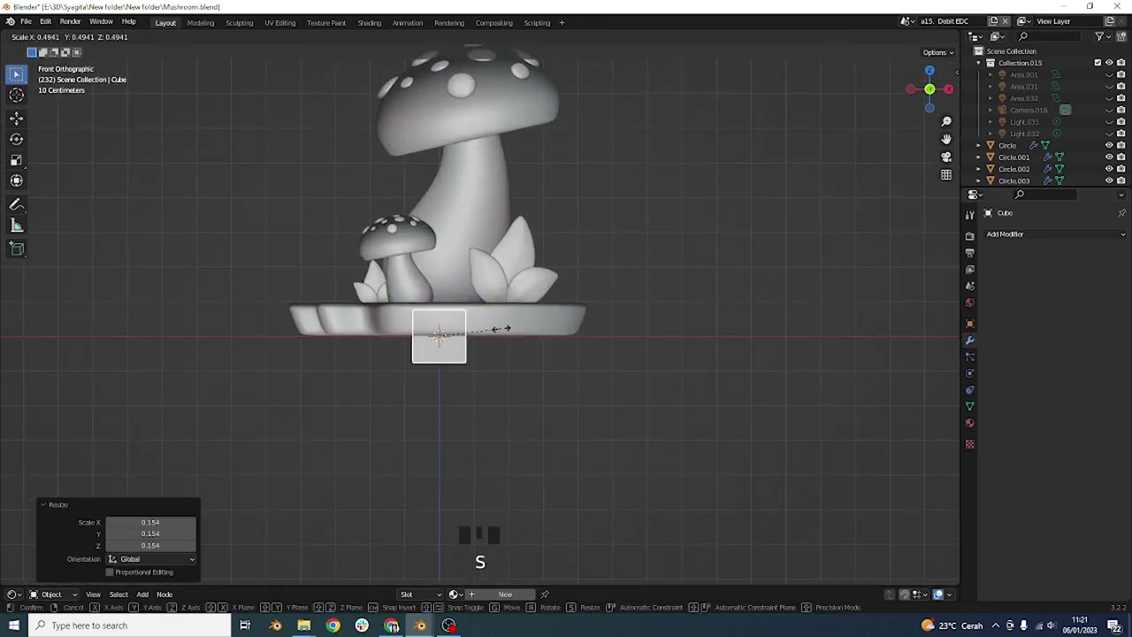
Shrink the new cube into a flattened pebble and set it on the base beside the small mushroom.
scroll(up, 3)
middle_click(516, 290)
key(s)
middle_click(549, 314)
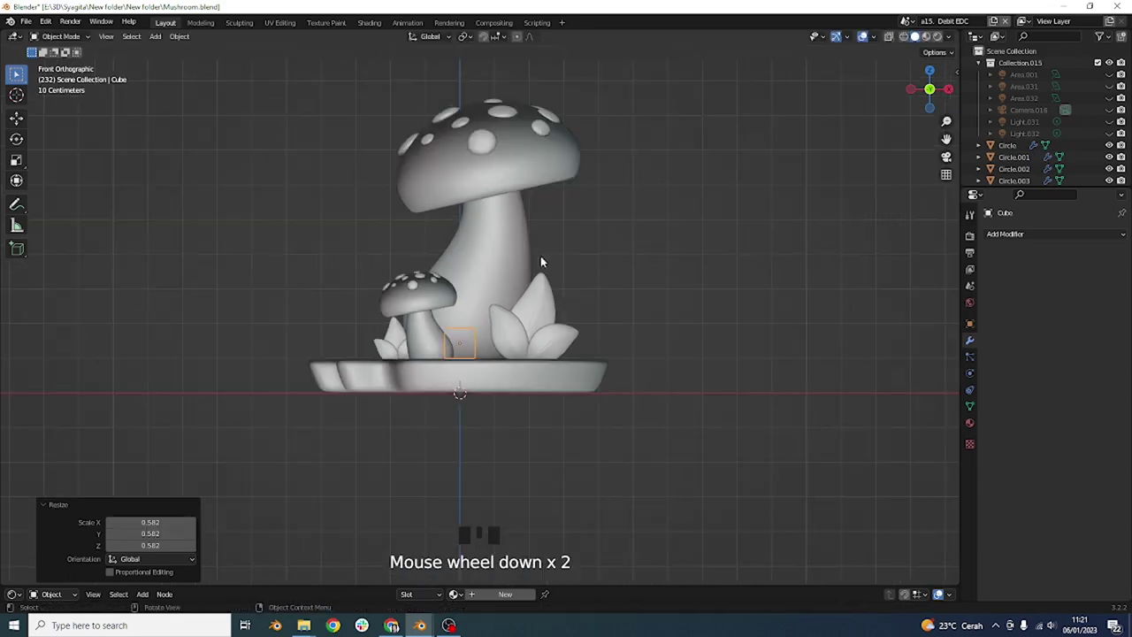
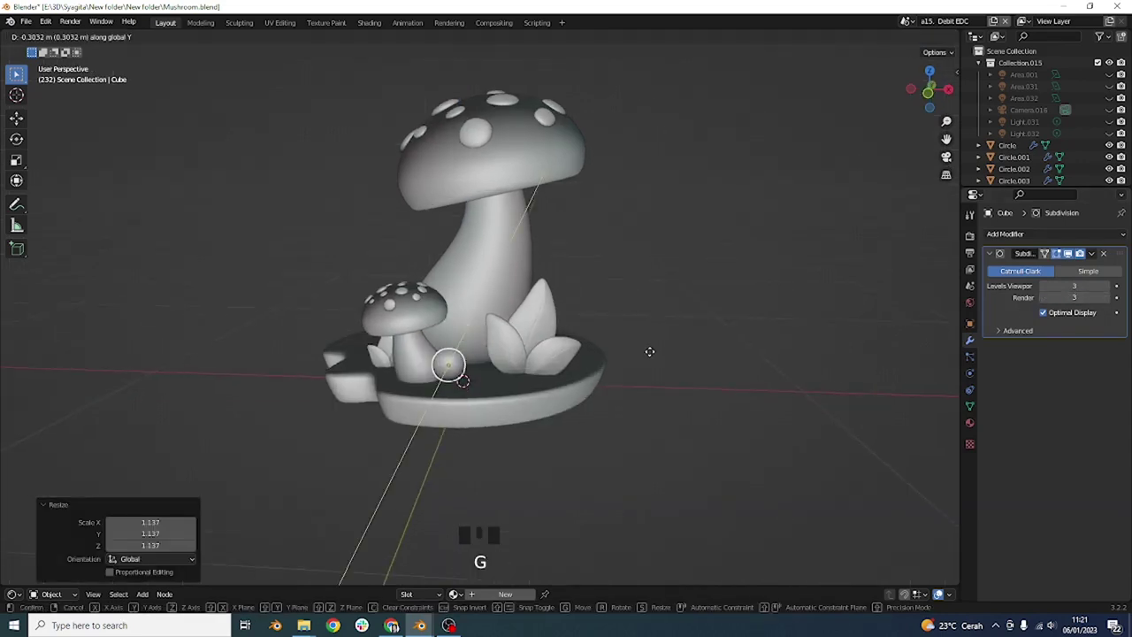
key(KP_1)
scroll(up, 3)
drag(588, 241, 586, 268)
drag(586, 268, 626, 275)
key(s)
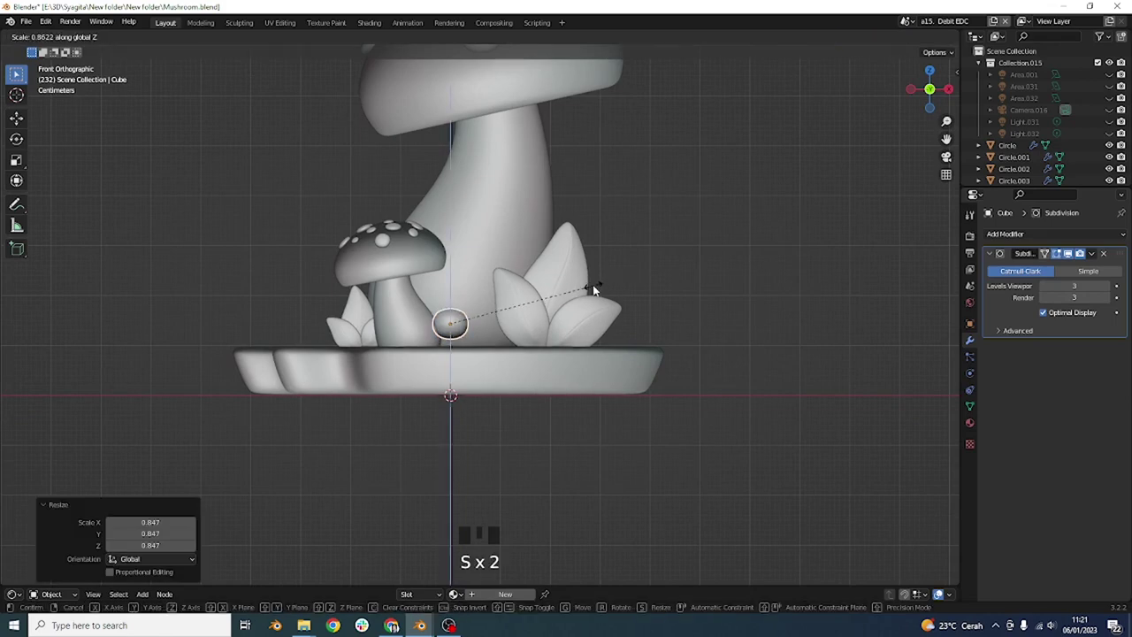
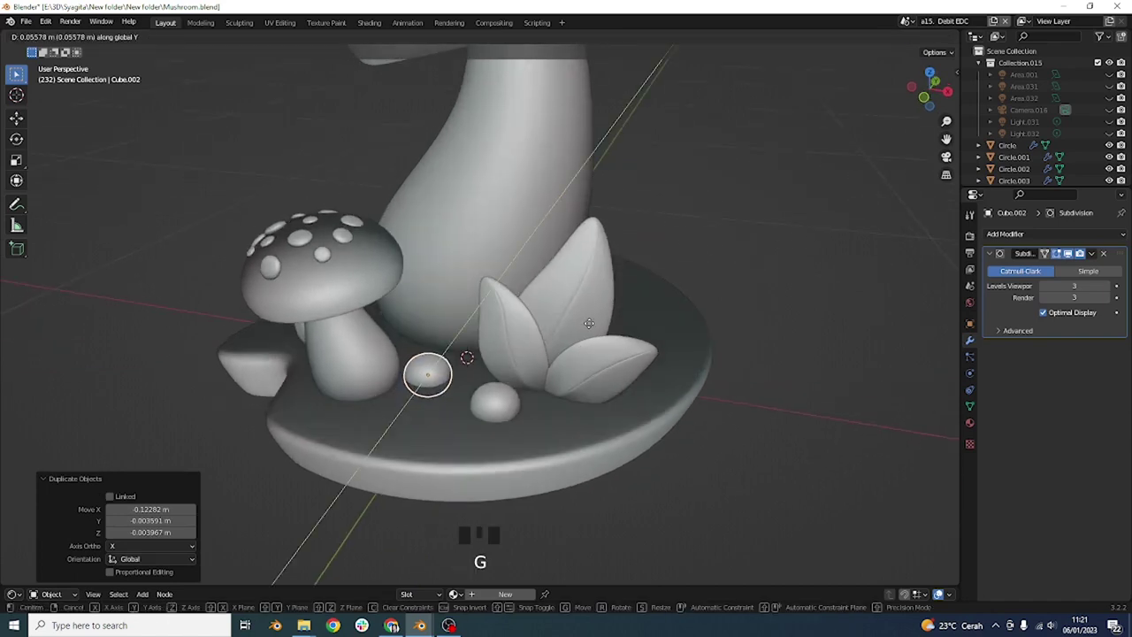
Place a second pebble further along the base and confirm its position.
key(g)
key(KP_2)
click(601, 315)
click(744, 279)
drag(652, 339, 539, 289)
click(539, 289)
Duplicate a pebble with Shift+D and set it down at the far edge of the base.
key(shift+d)
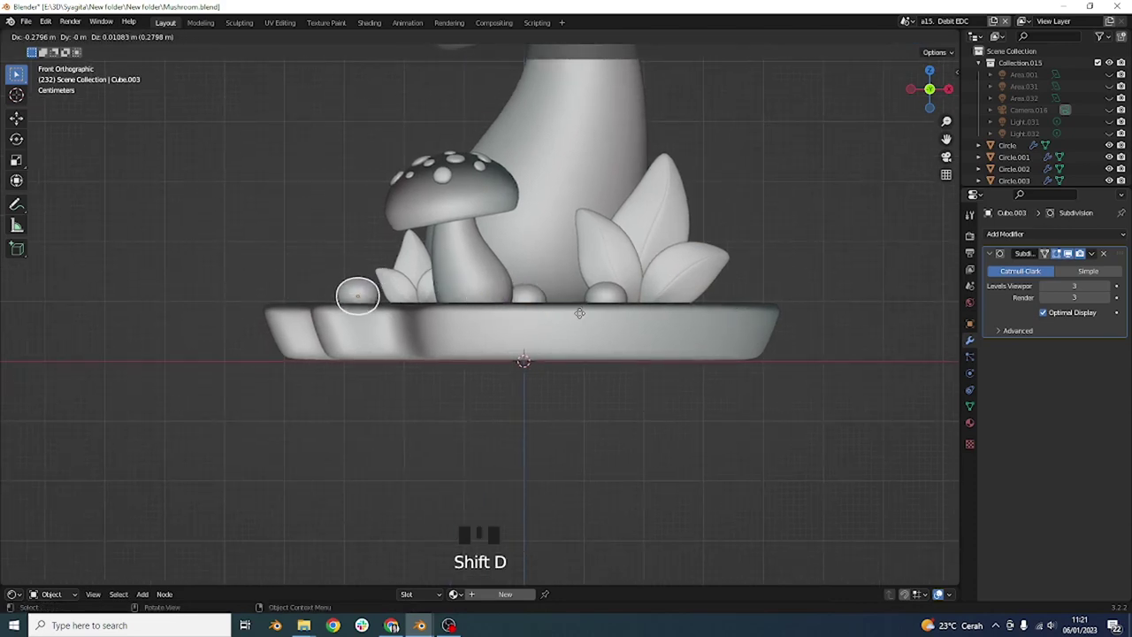
click(816, 189)
middle_click(791, 260)
scroll(down, 3)
drag(676, 251, 699, 323)
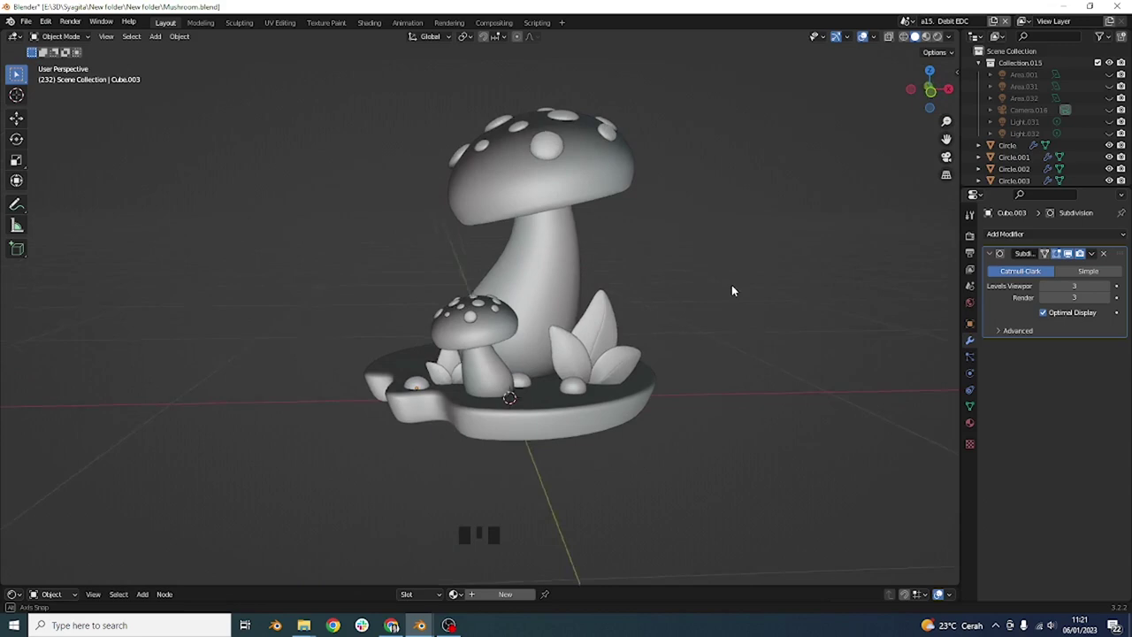
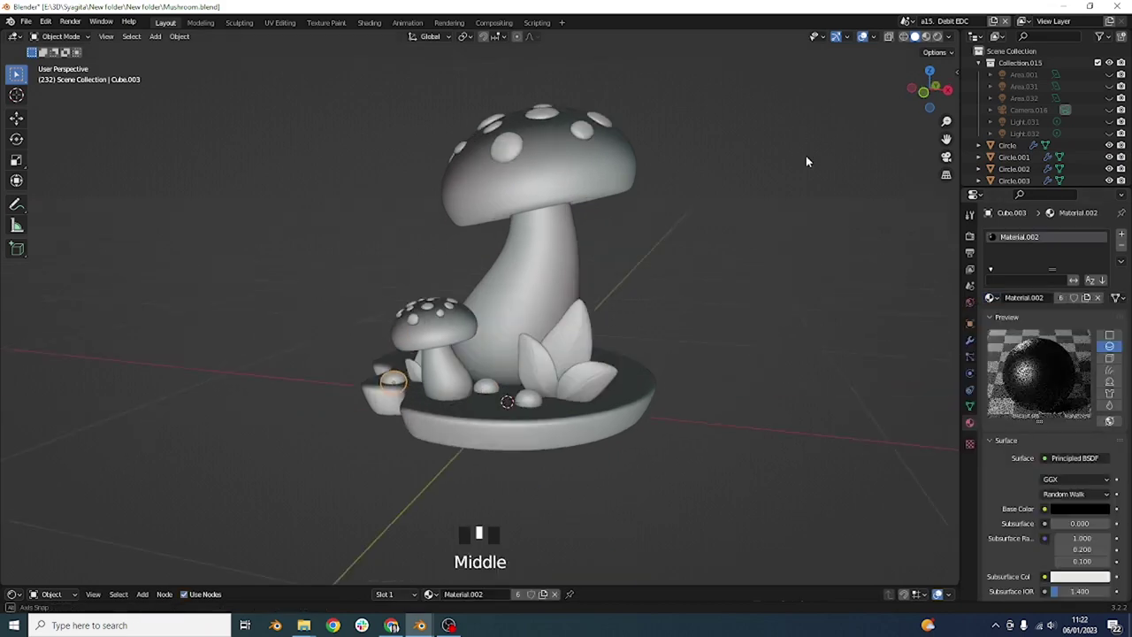
Select the remaining pebbles and pieces so they take the dark material, checking from camera and front views.
click(932, 41)
drag(841, 185, 733, 278)
click(733, 277)
middle_click(709, 291)
key(KP_0)
drag(639, 316, 645, 297)
key(KP_1)
drag(700, 312, 688, 256)
scroll(down, 3)
Save the fully coloured diorama file and inspect it, leaving a cream spot's material shown.
key(ctrl+s)
drag(706, 313, 683, 205)
scroll(down, 3)
scroll(up, 3)
click(548, 214)
click(656, 189)
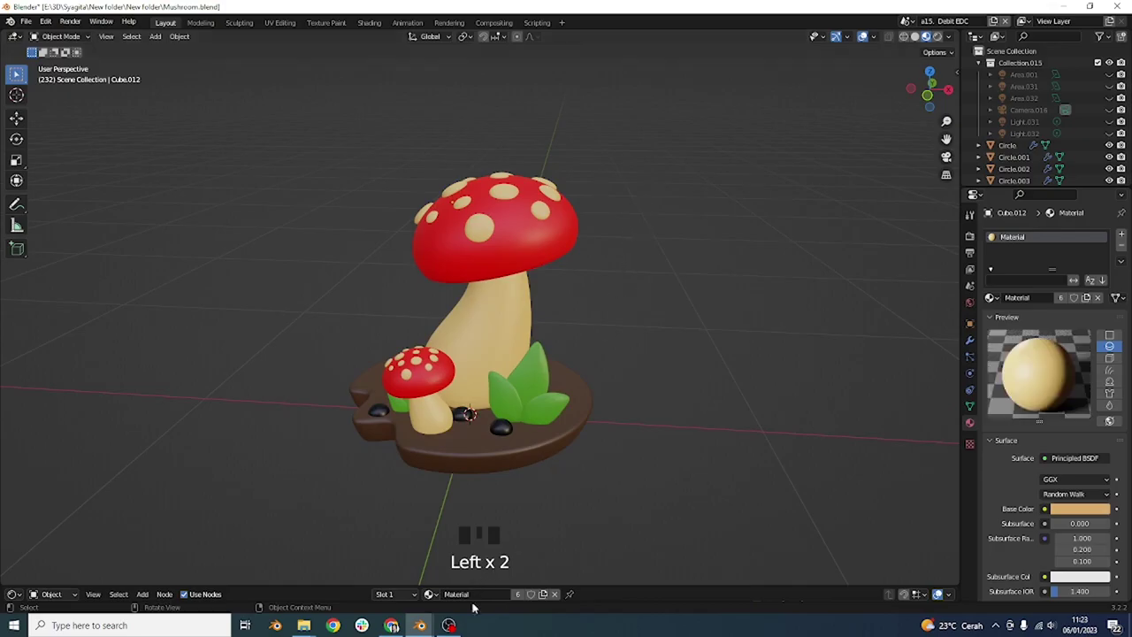